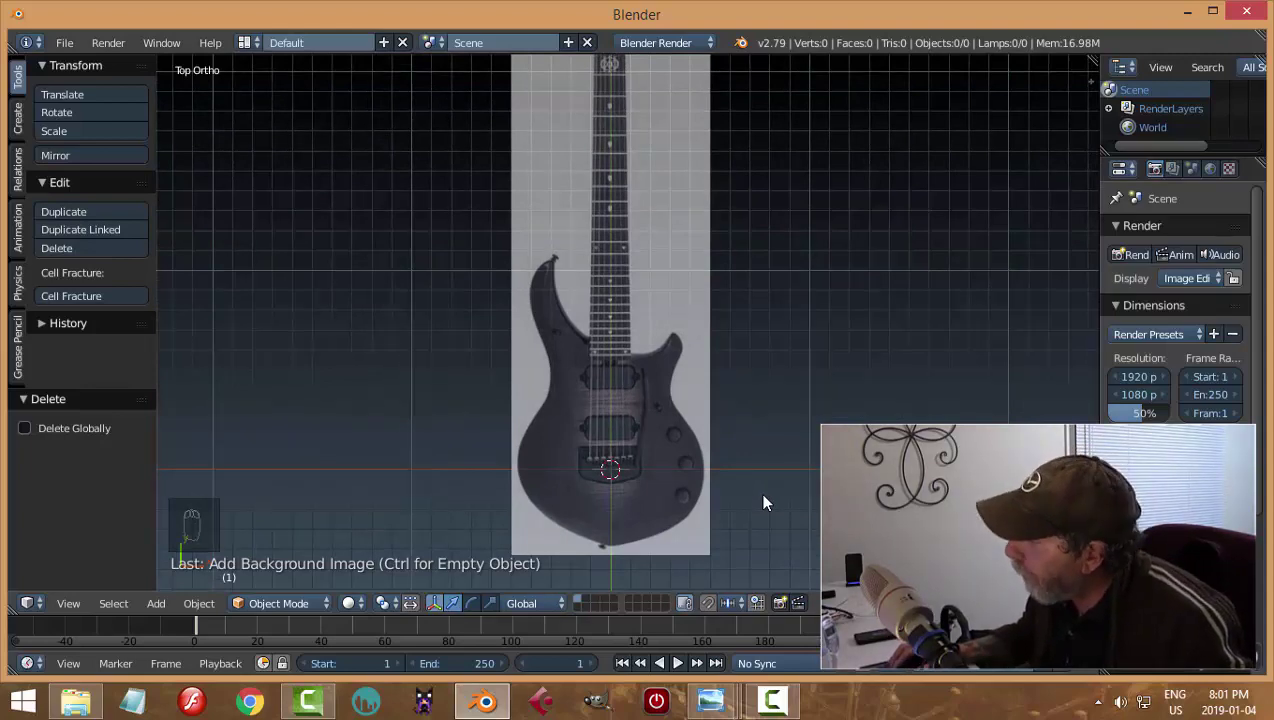
Step: Add a path curve (Shift+A > Curve > Path) to the scene over the guitar reference
left_click_drag(768, 499, 698, 459)
left_click_drag(698, 459, 708, 447)
key("shift+a")
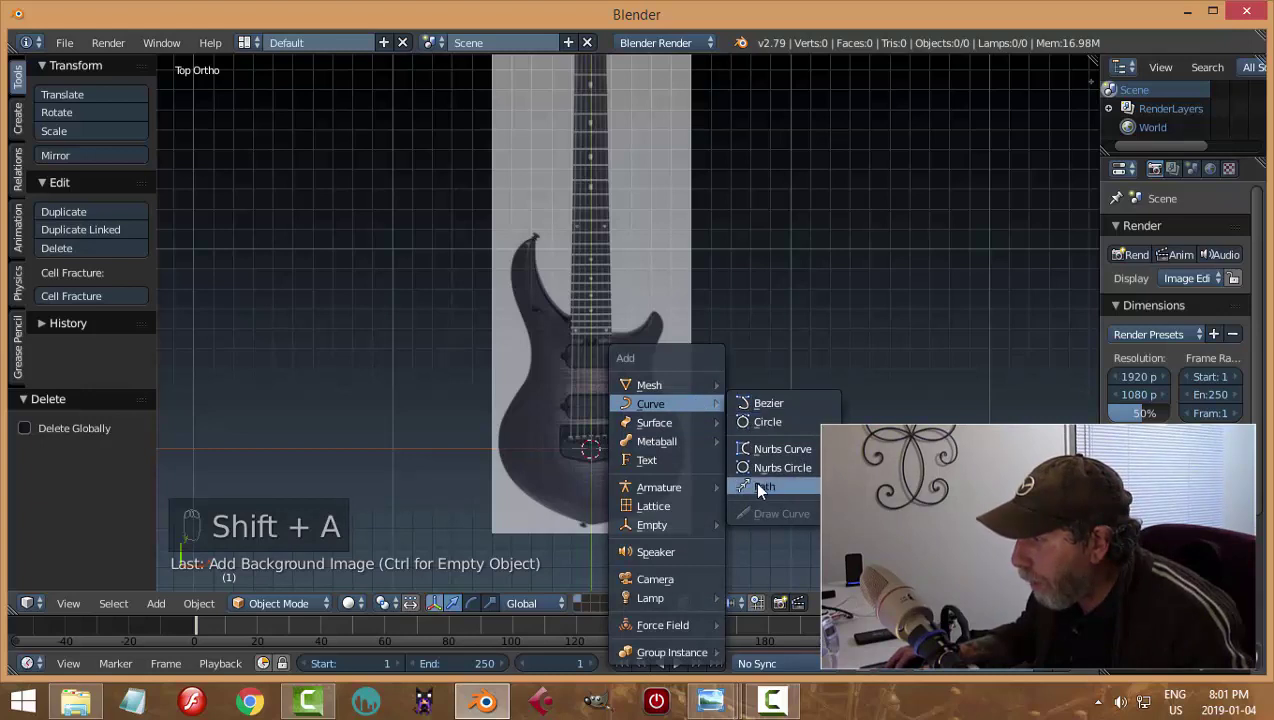
left_click_drag(730, 439, 726, 440)
Step: Rotate the path 90 degrees around Z, move to the bridge and enter point editing
key("Tab")
left_click_drag(708, 477, 706, 472)
key("Tab")
key("r")
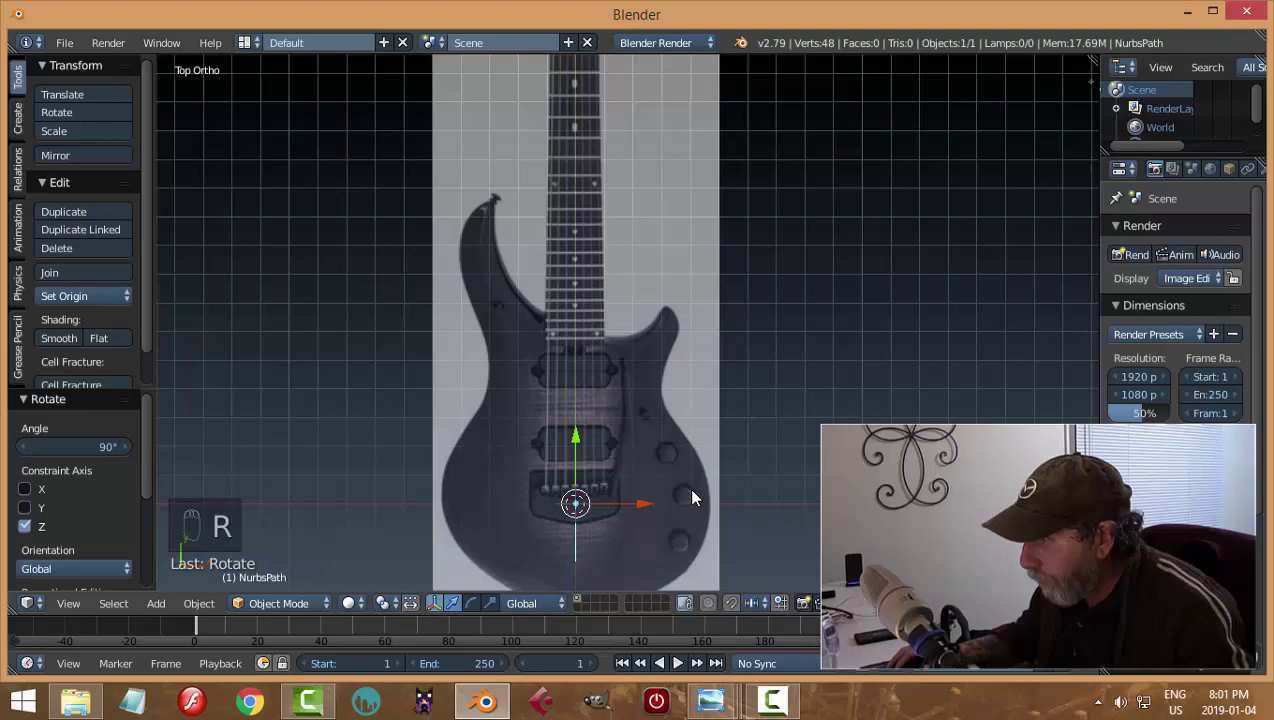
middle_click(696, 500)
left_click_drag(592, 334, 813, 424)
key("Tab")
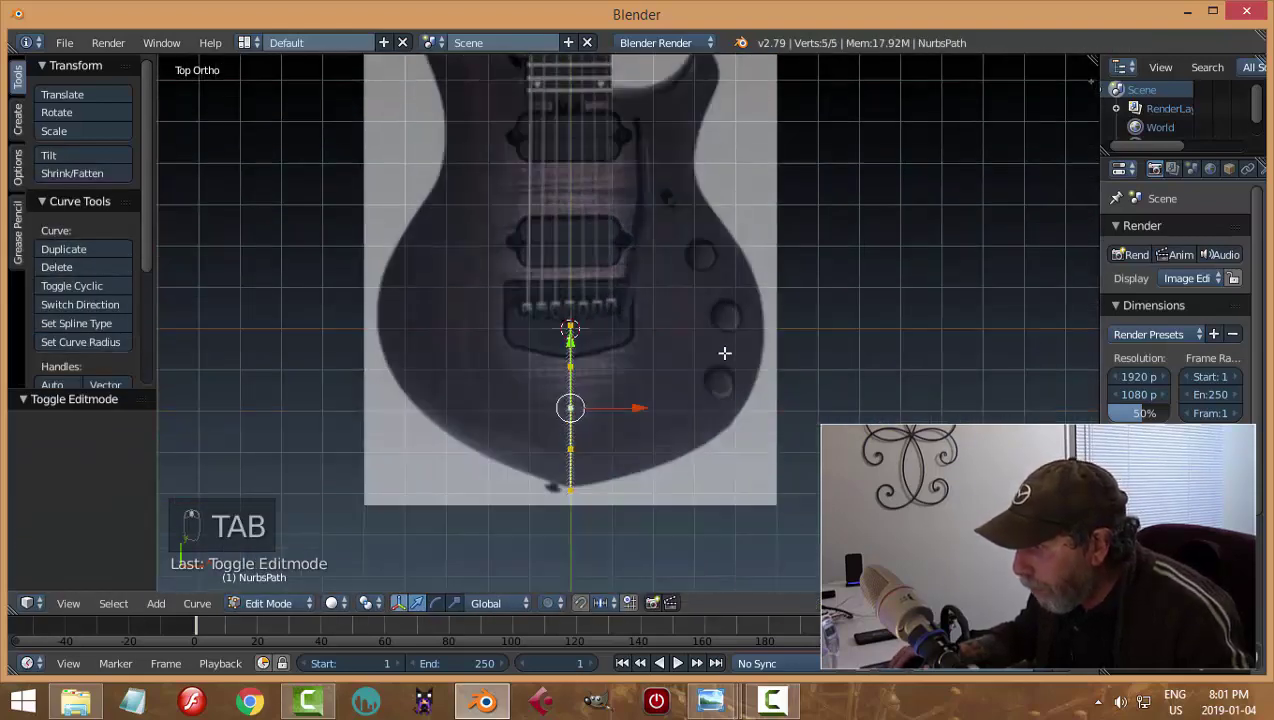
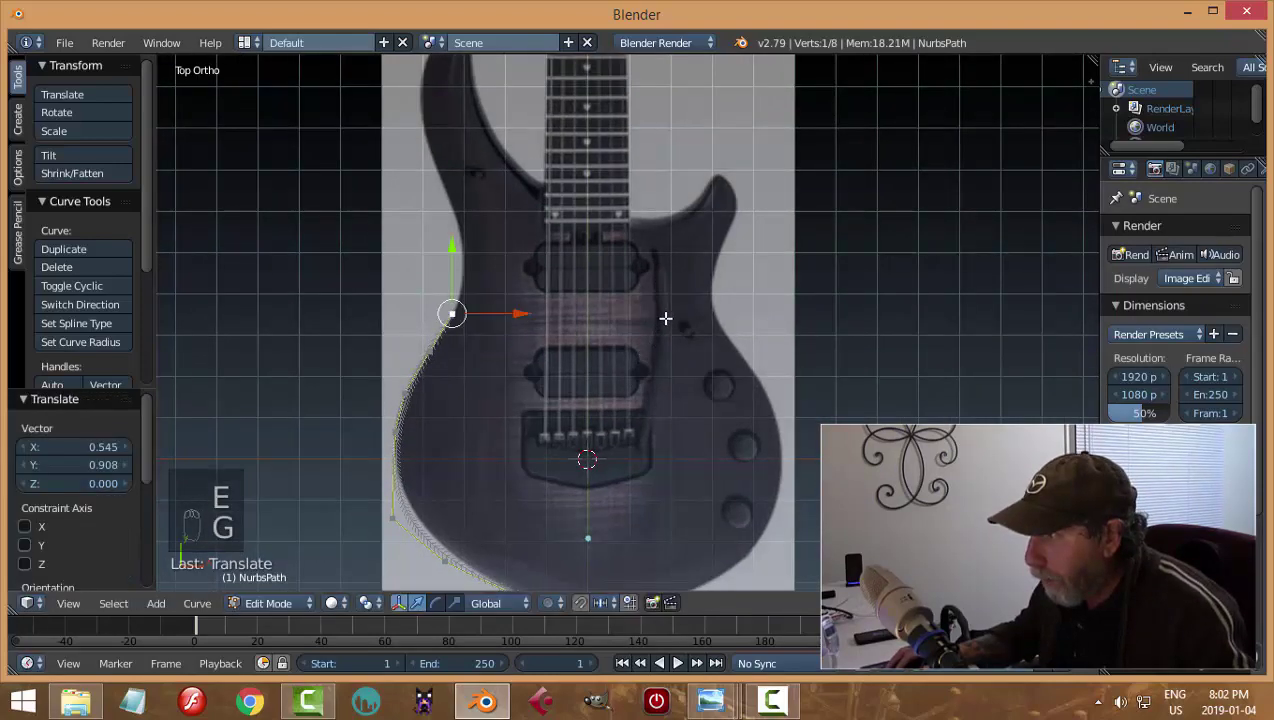
Step: Extrude path points along the body edge and up the upper horn to its tip
key("e")
key("g")
key("e")
key("g")
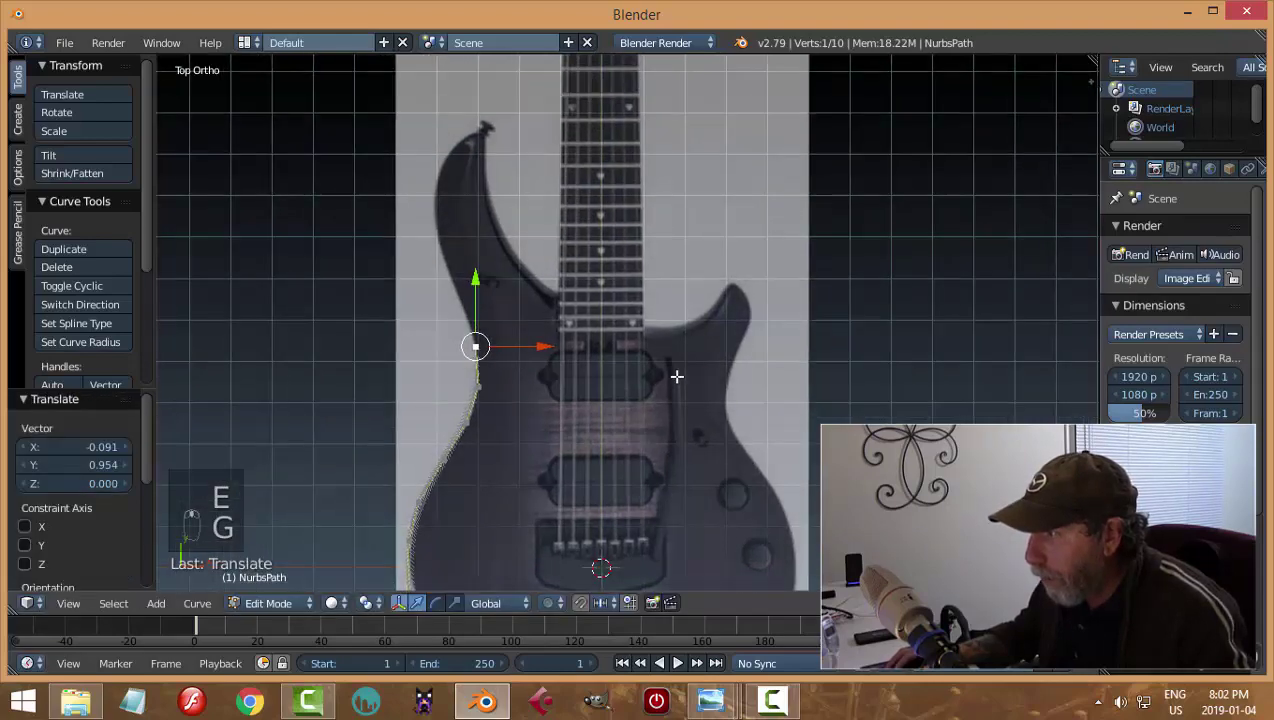
key("e")
key("g")
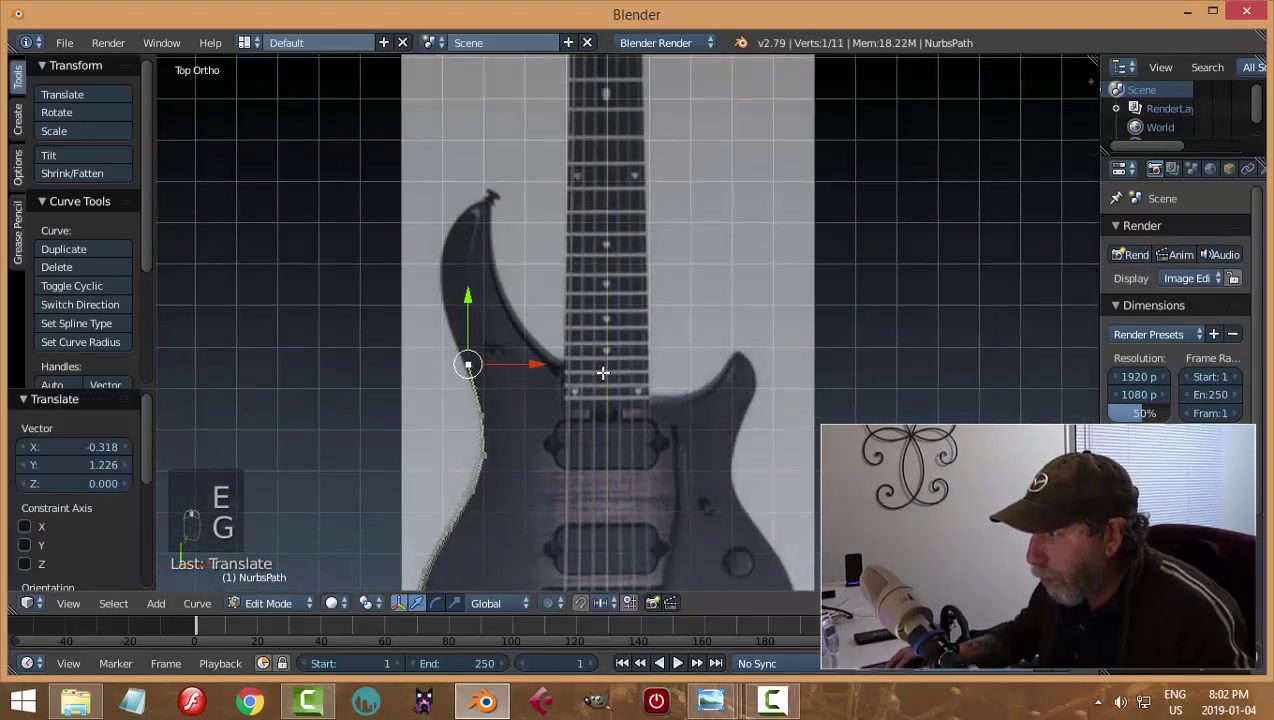
key("g")
key("e")
key("g")
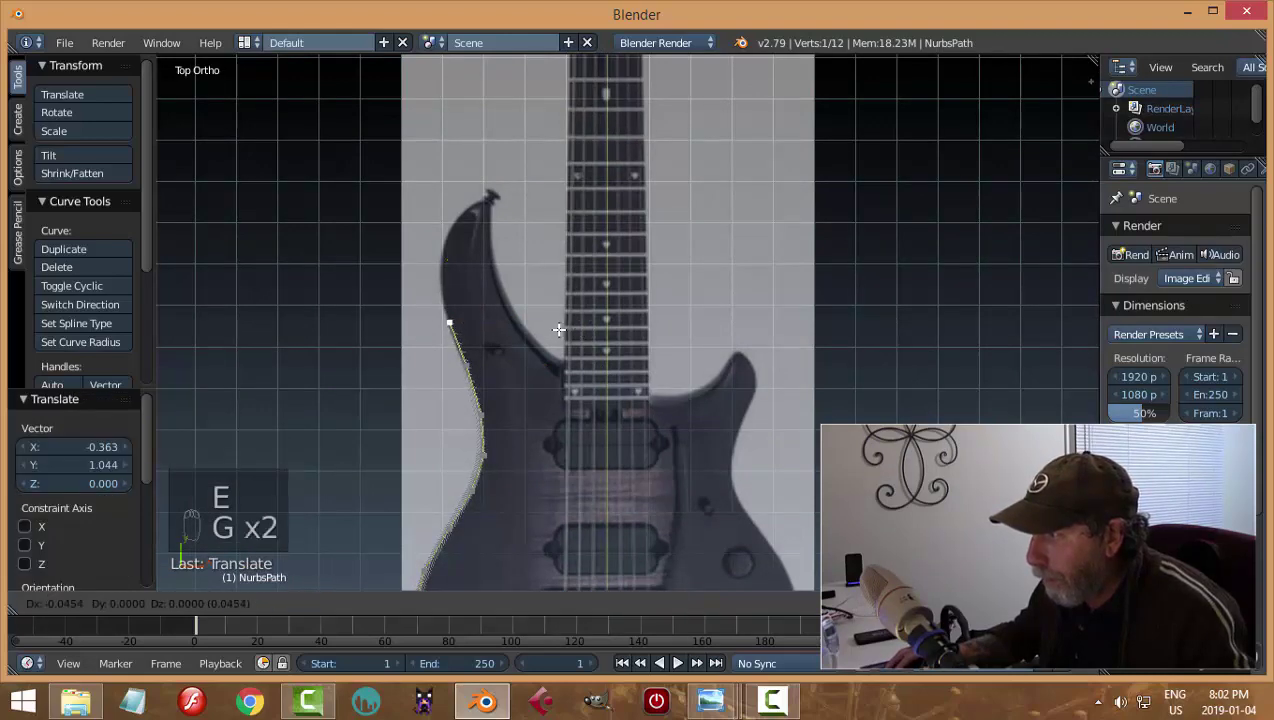
key("e")
key("g")
key("g")
key("e")
key("g")
key("e")
key("g")
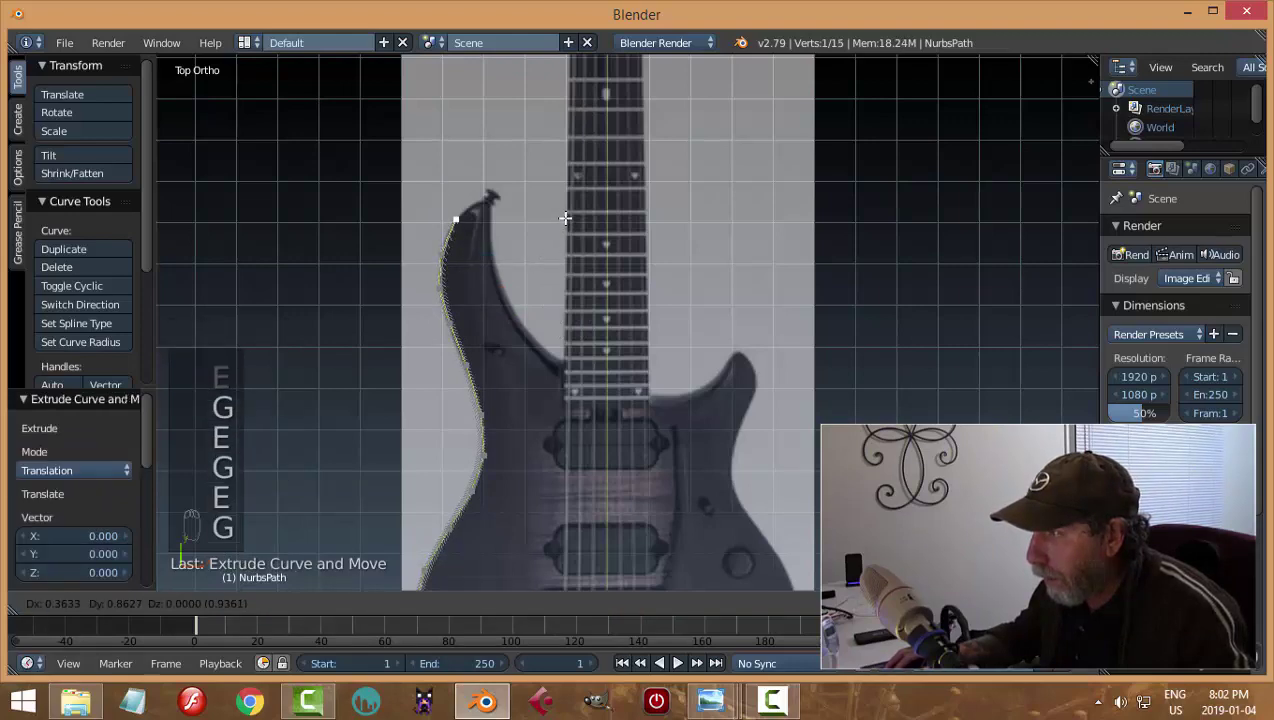
key("e")
key("g")
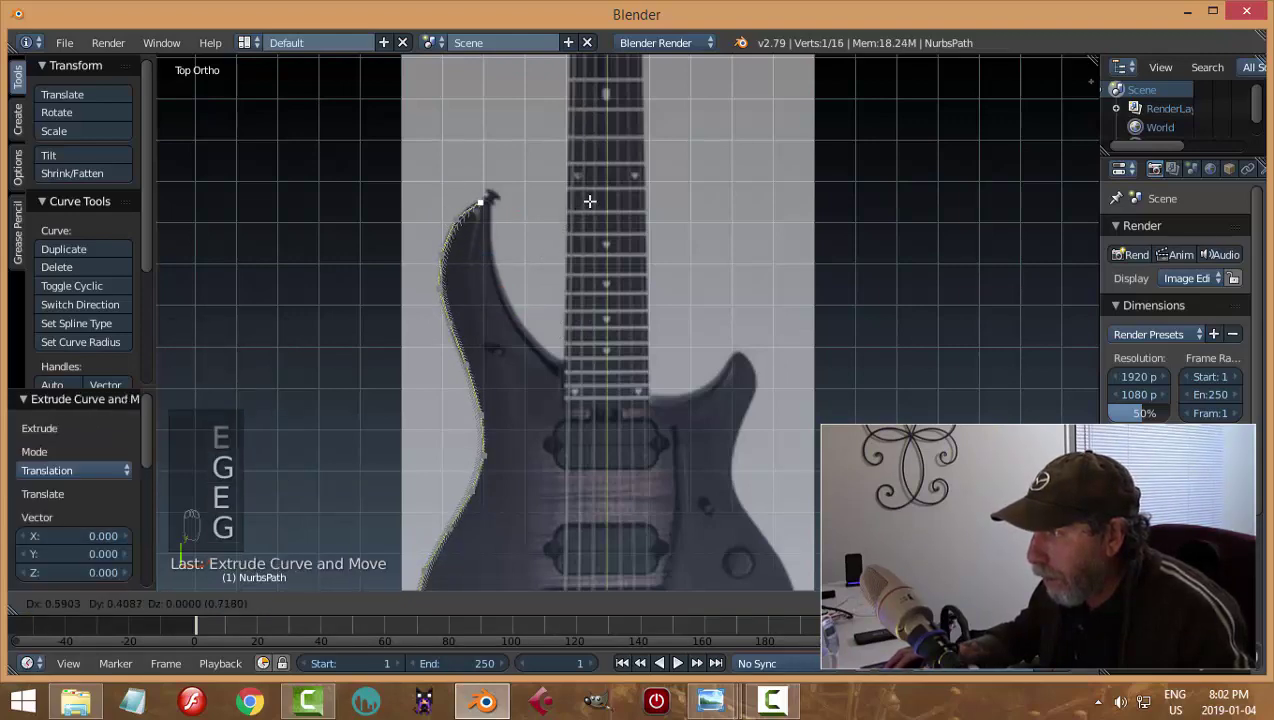
key("e")
key("g")
key("e")
key("g")
key("e")
key("g")
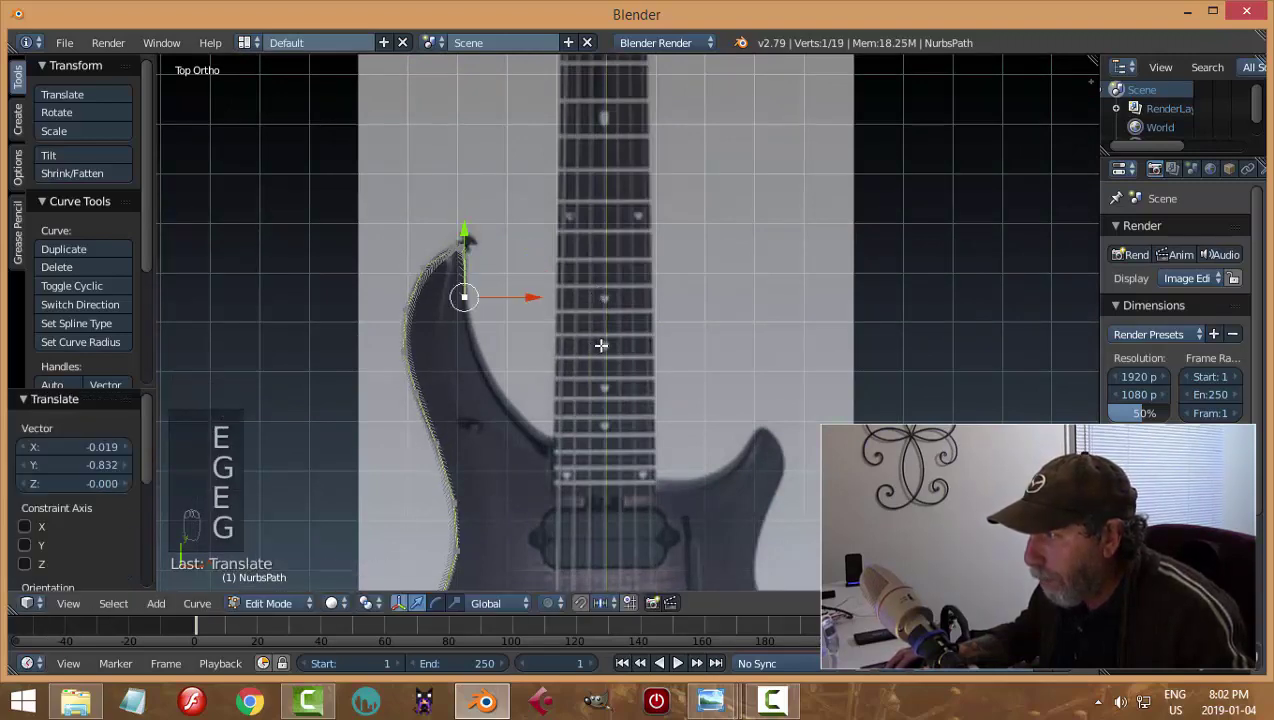
key("Tab")
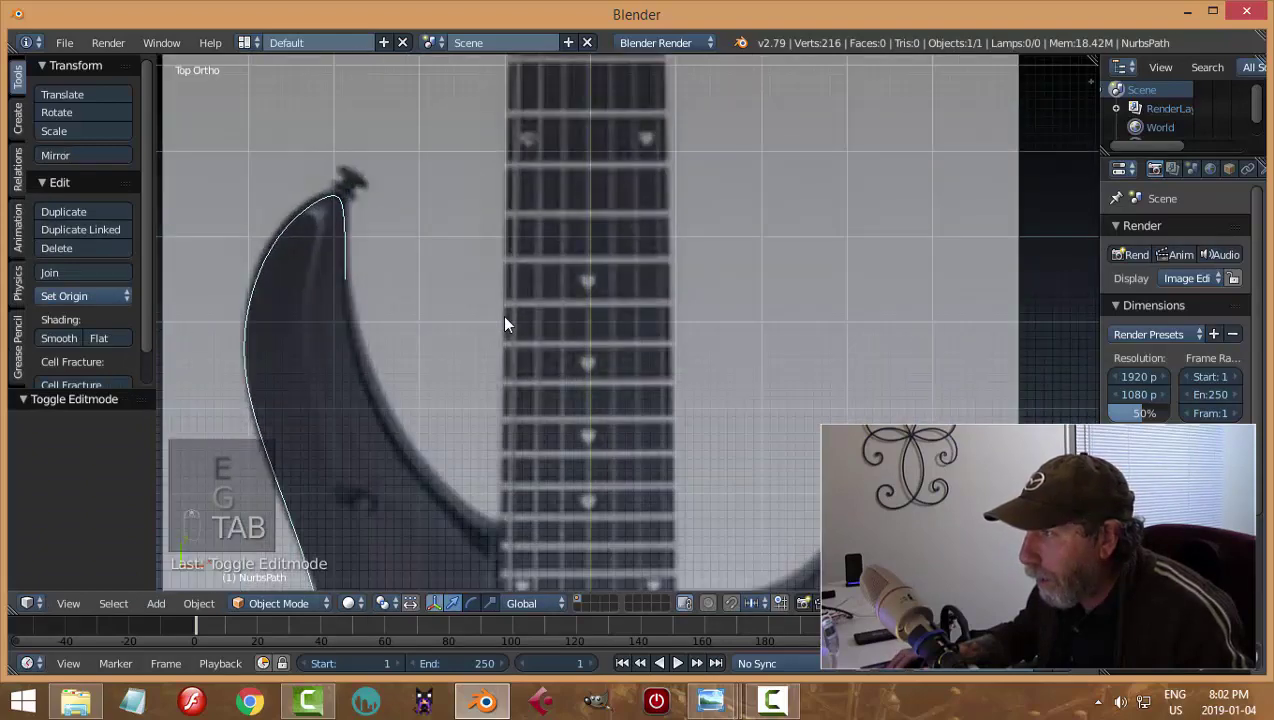
key("Tab")
Step: Continue the outline down the horn's inner edge, past the neck joint to the lower horn tip
key("e")
key("g")
key("e")
key("g")
key("e")
key("g")
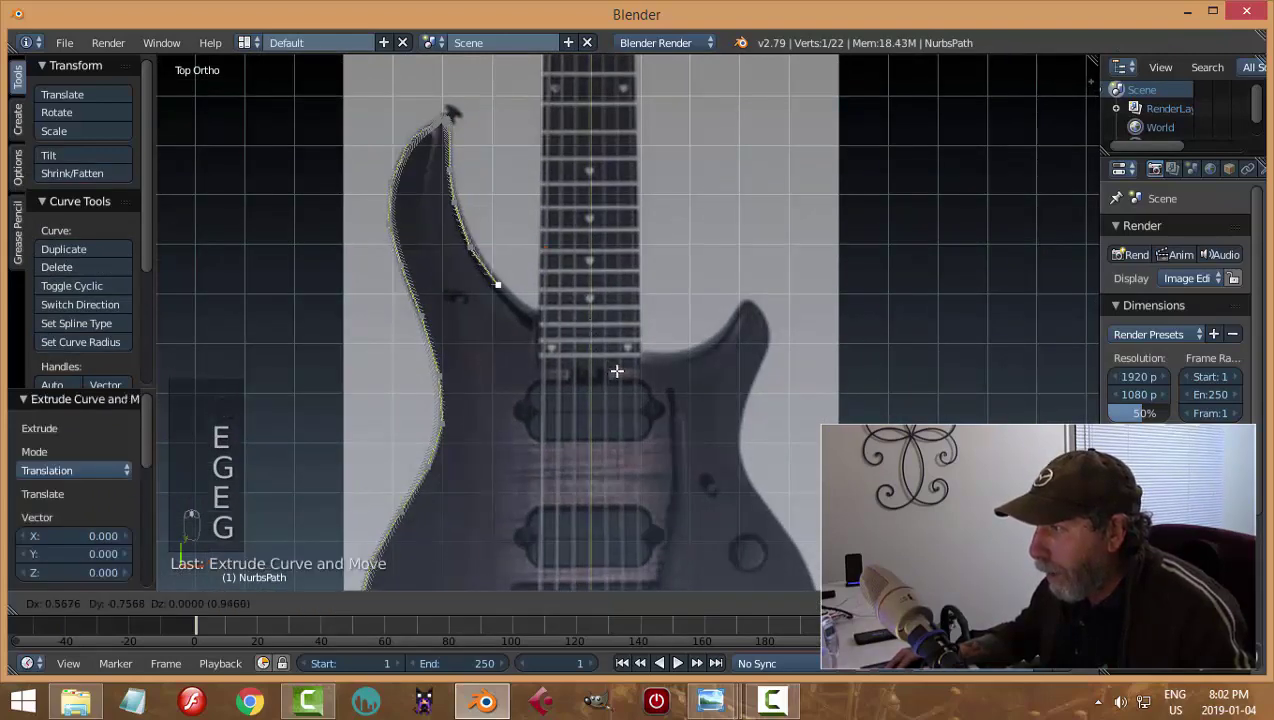
key("e")
key("g")
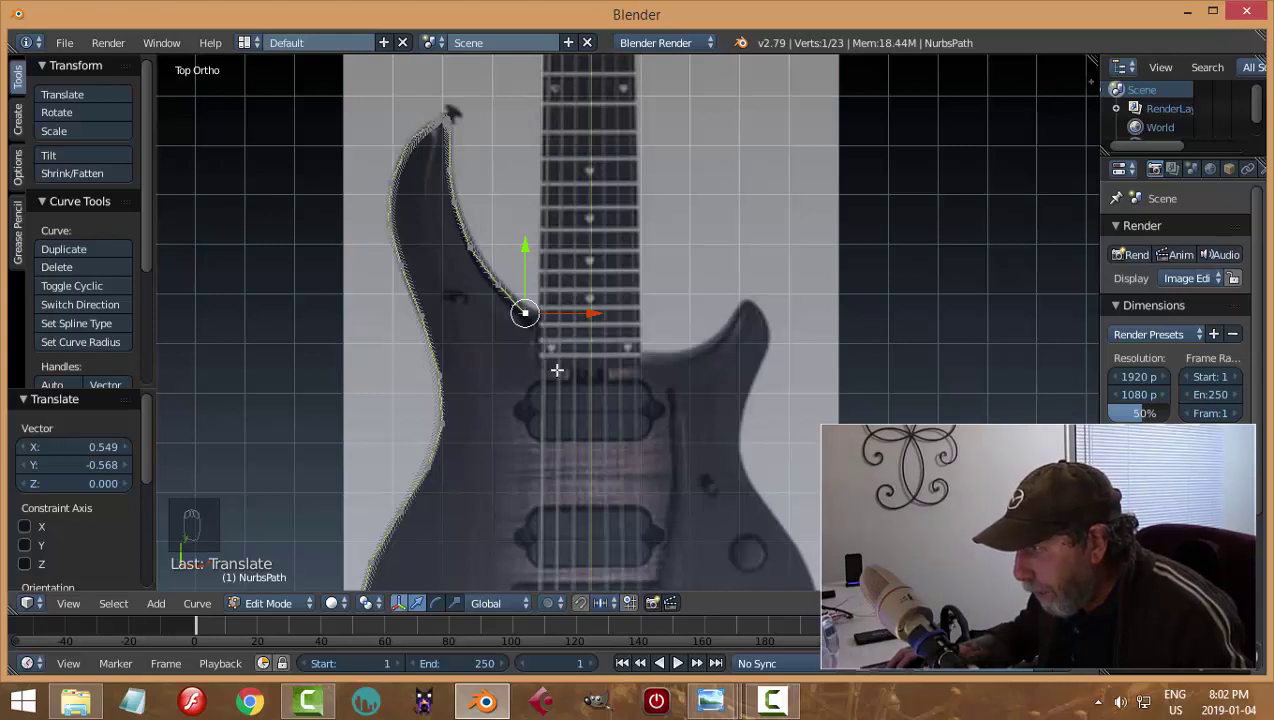
key("e")
key("g")
key("e")
key("g")
key("e")
key("g")
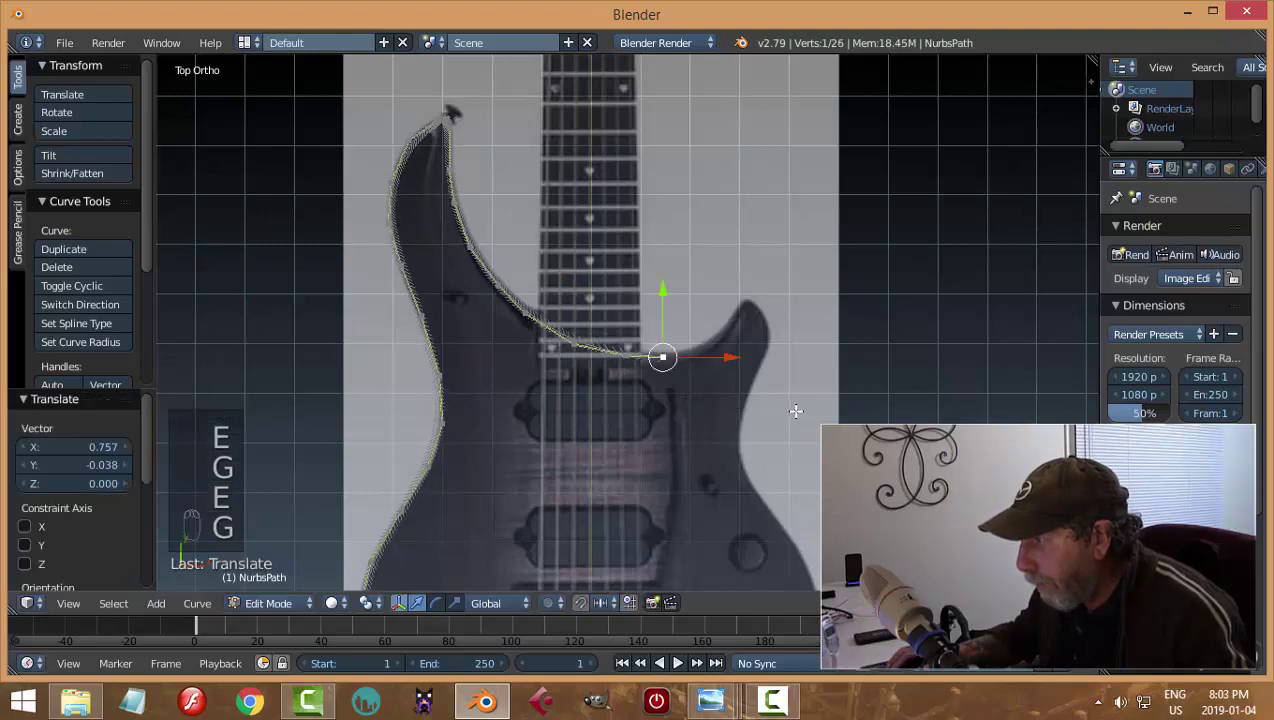
key("e")
key("g")
key("e")
key("g")
key("e")
key("g")
key("e")
key("g")
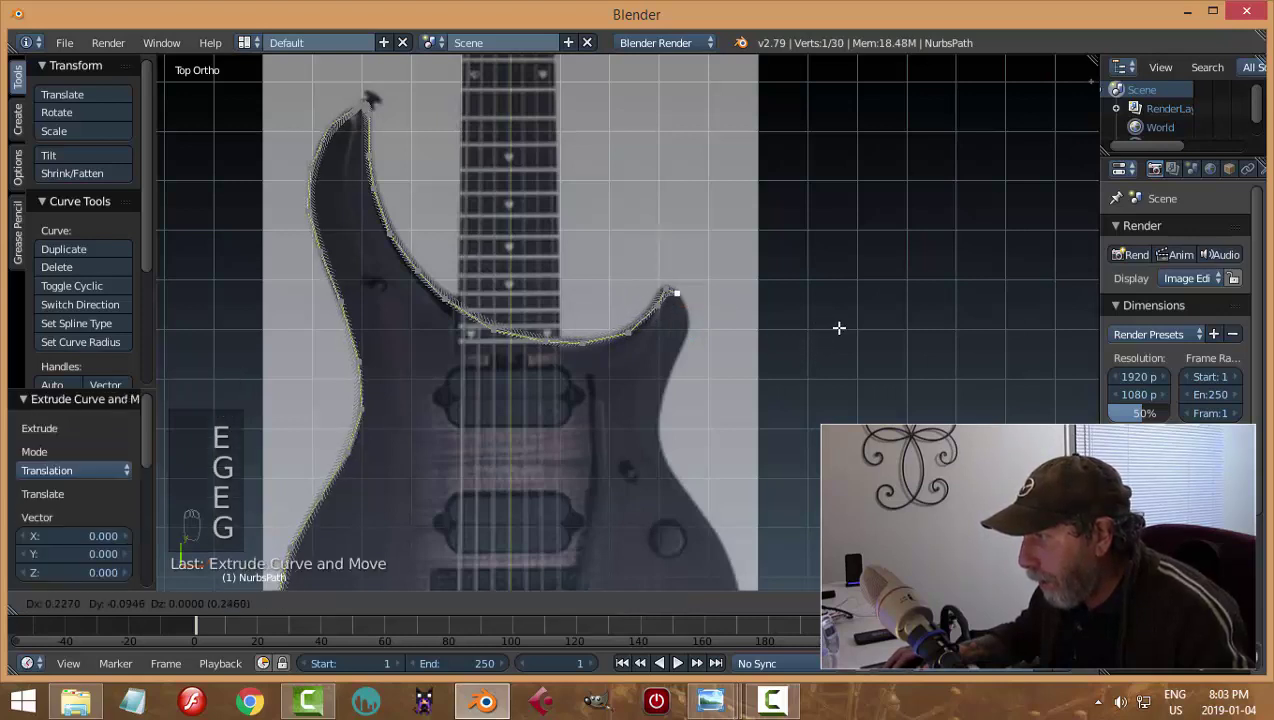
Step: Extend the outline with points down the right side of the body
key("e")
key("e")
key("g")
key("e")
key("g")
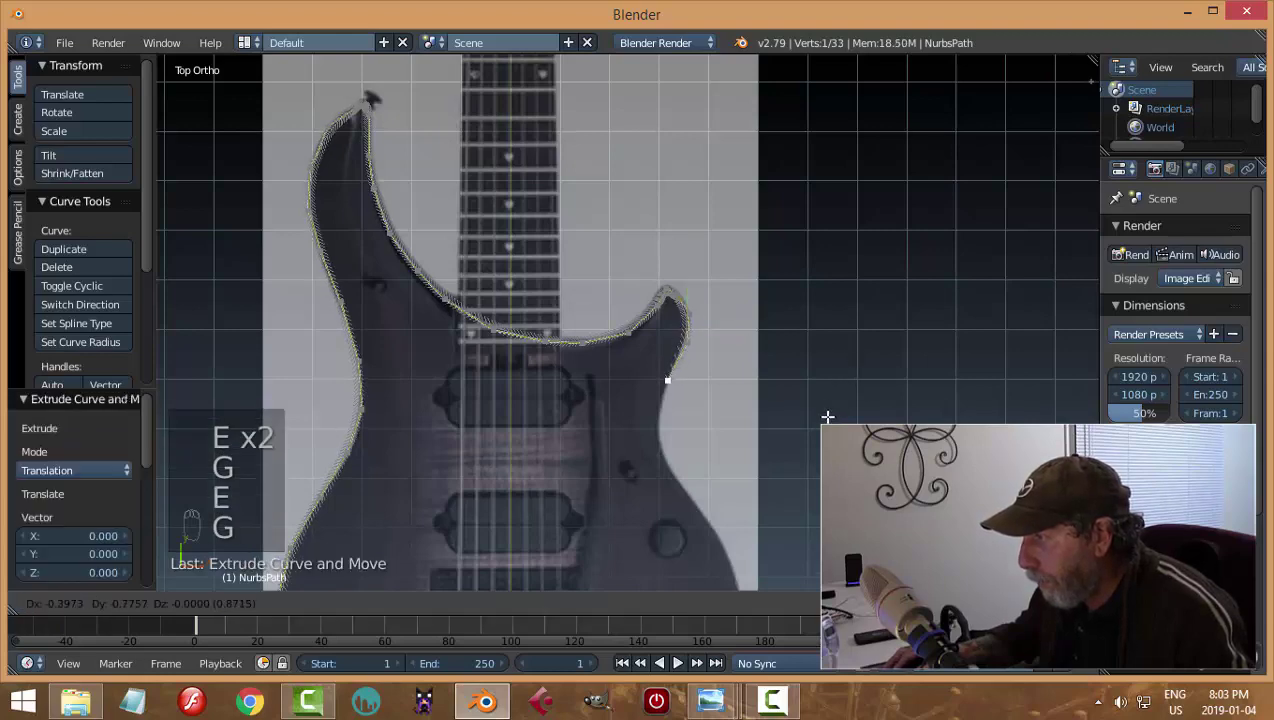
key("e")
key("g")
key("e")
key("g")
key("e")
key("g")
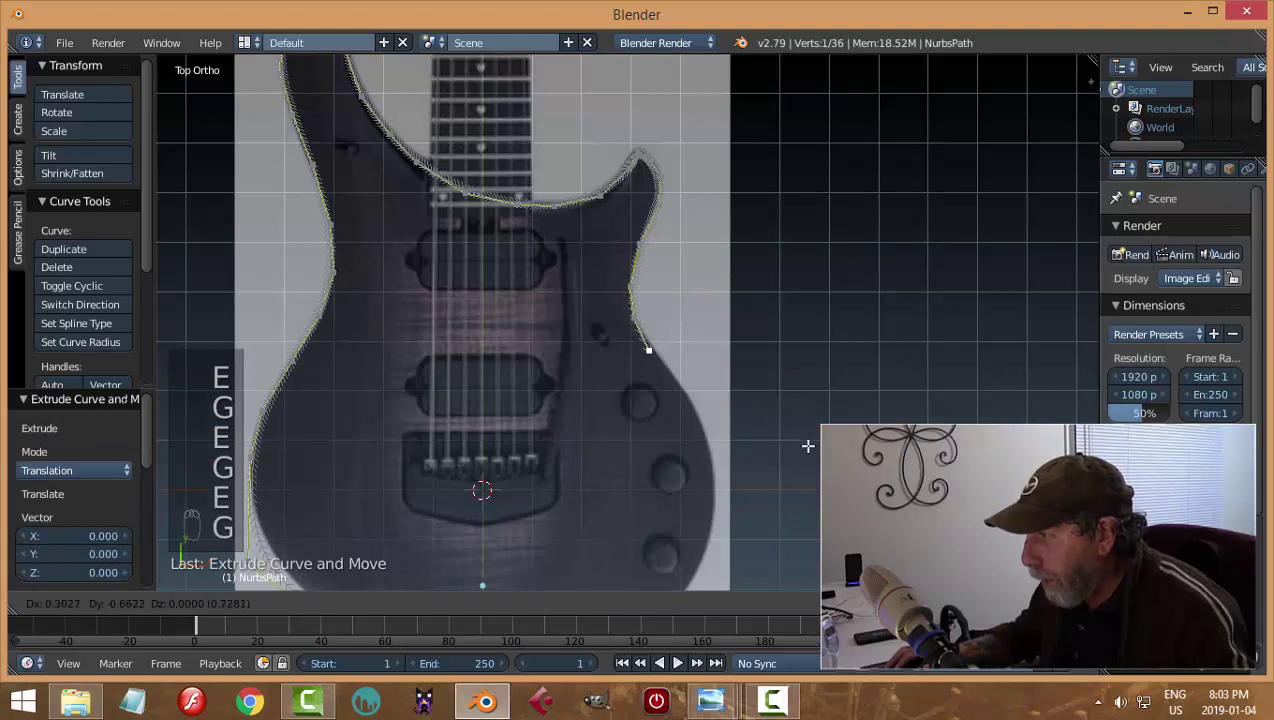
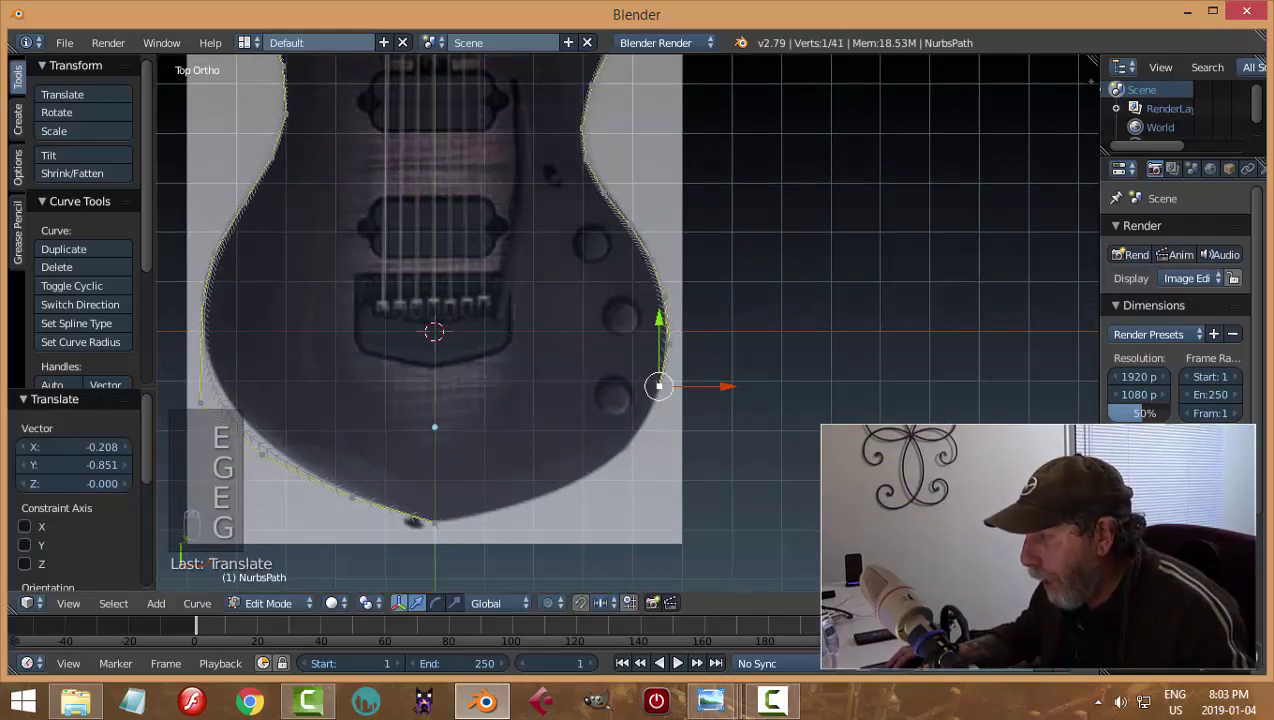
Step: Trace around the lower body to meet the starting point and view the full outline in Object Mode
key("g")
key("e")
key("g")
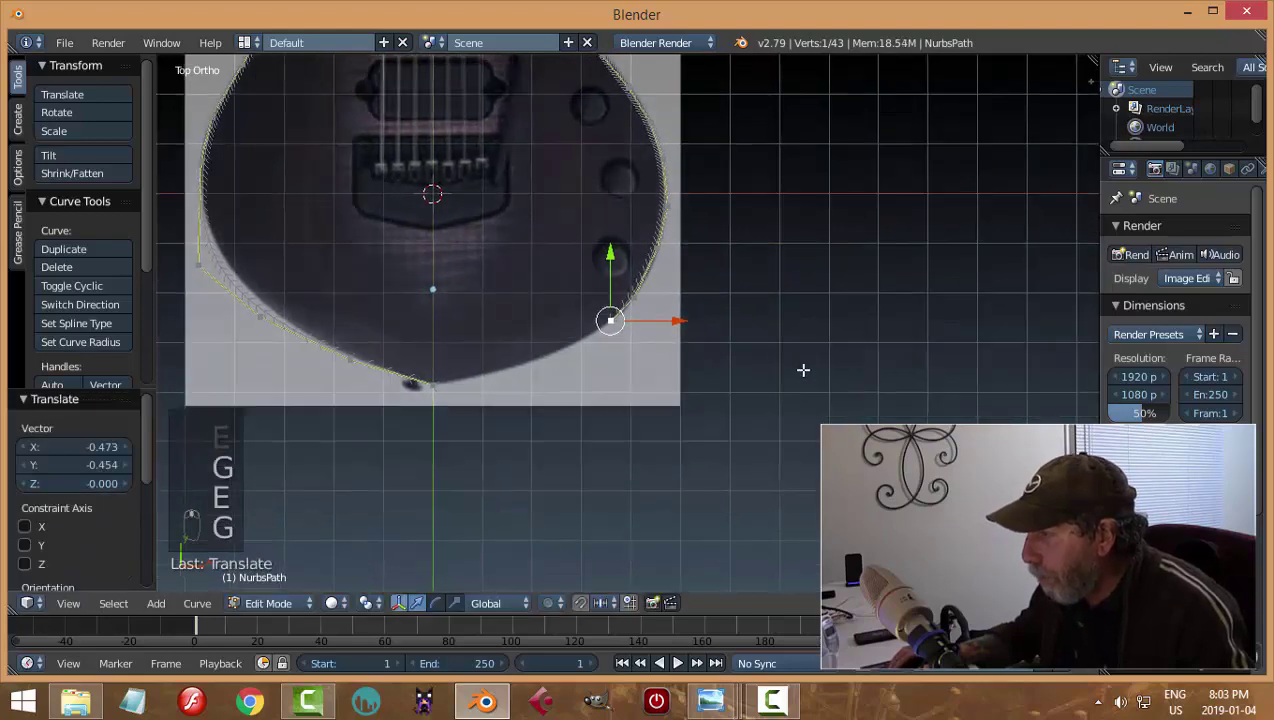
key("e")
key("g")
key("e")
key("g")
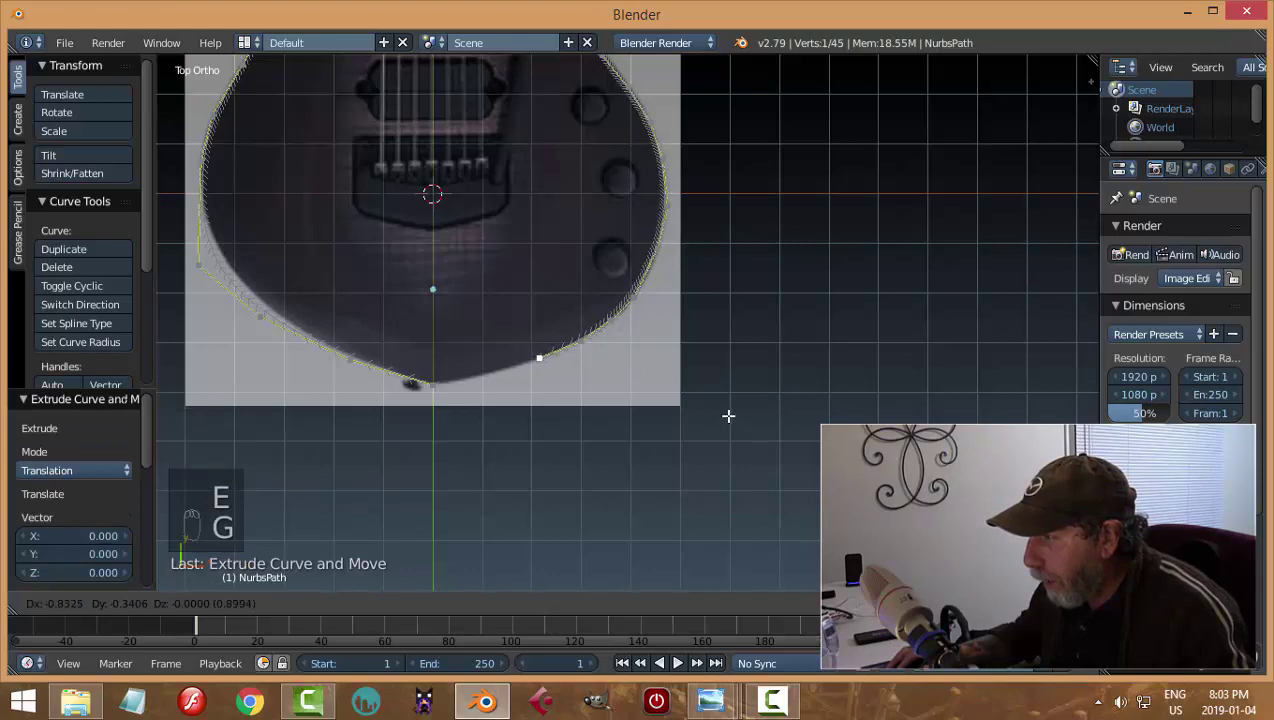
key("e")
key("g")
key("e")
key("g")
key("Tab")
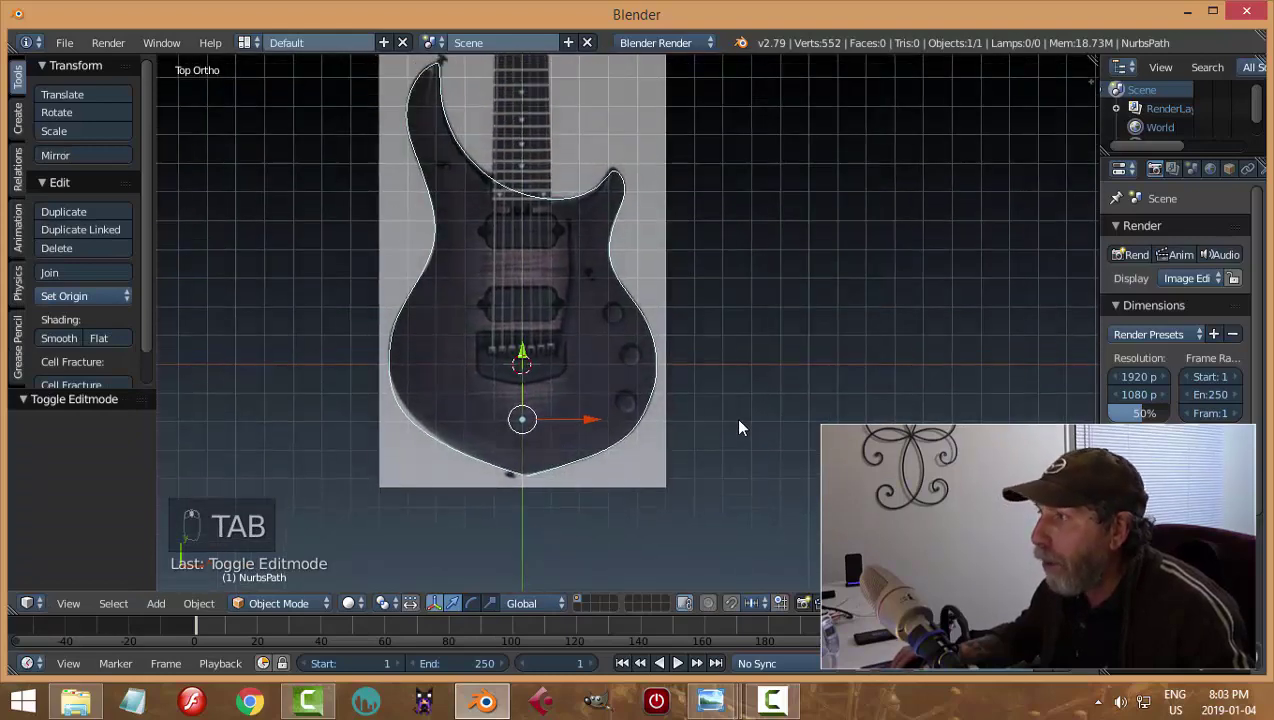
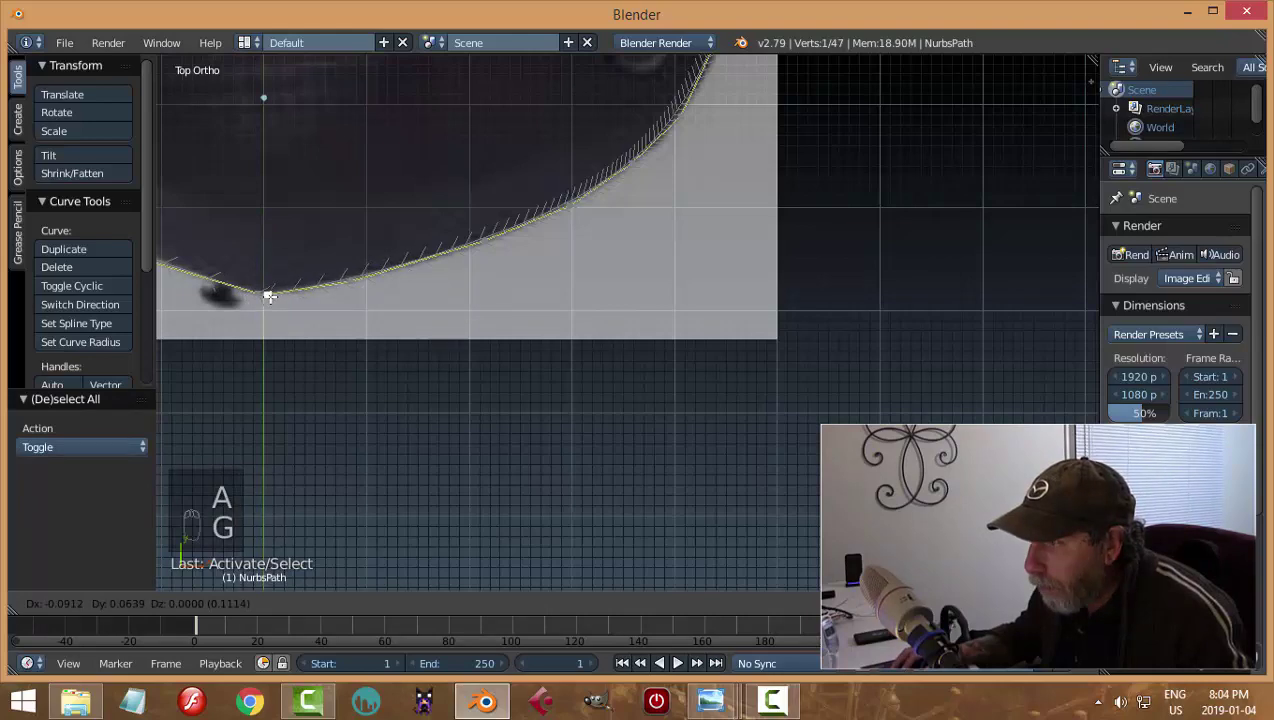
Step: Zoom on the bottom meeting point of the outline, adjust it in Edit Mode and return to Object Mode
key("Tab")
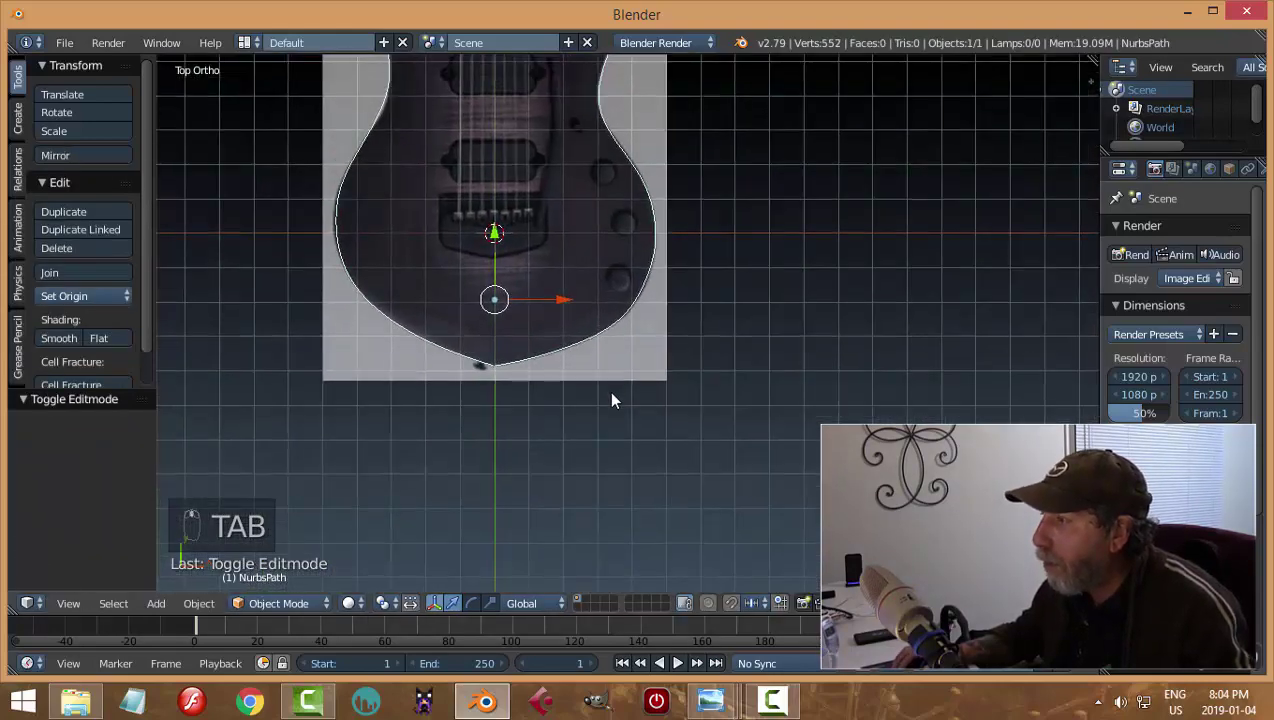
middle_click(619, 350)
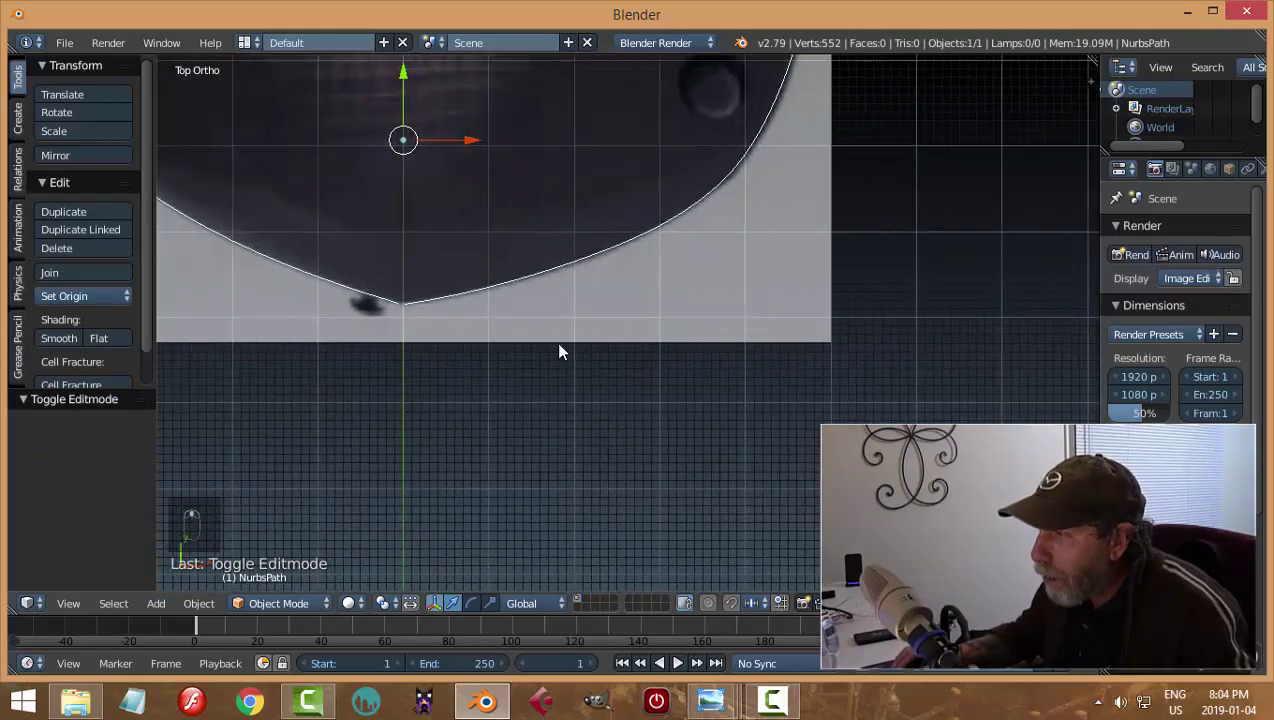
key("Tab")
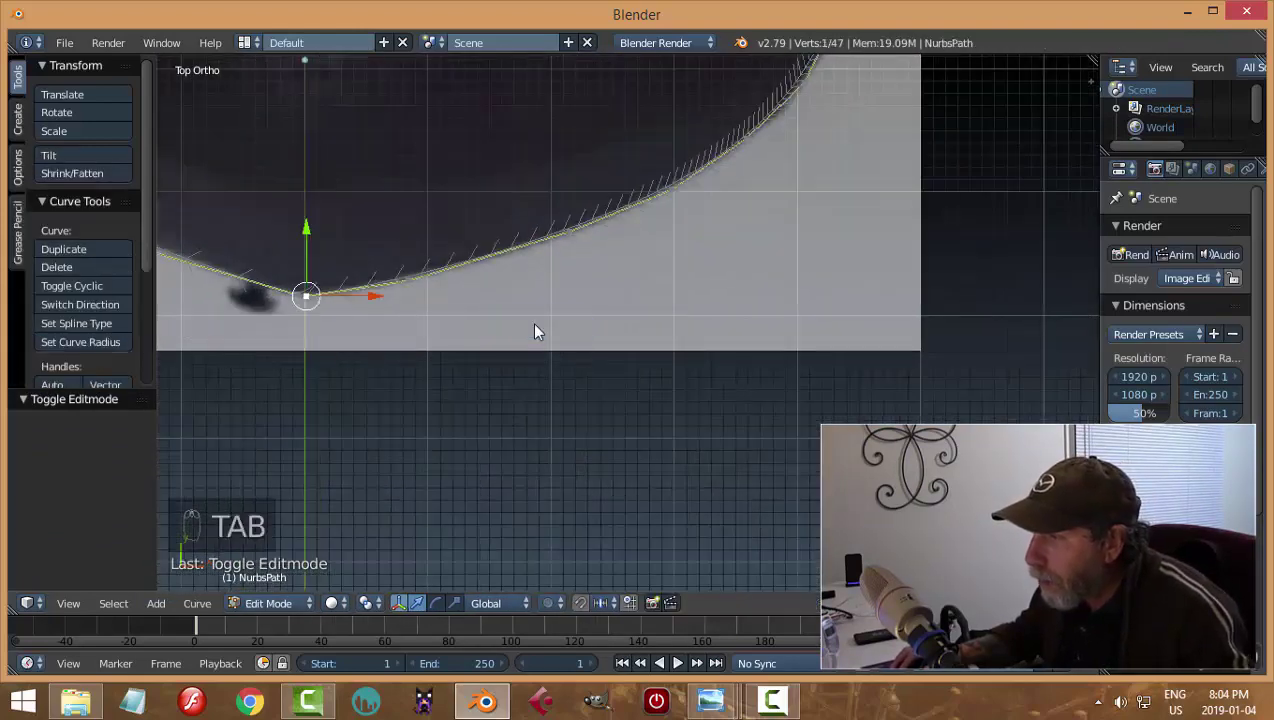
key("Tab")
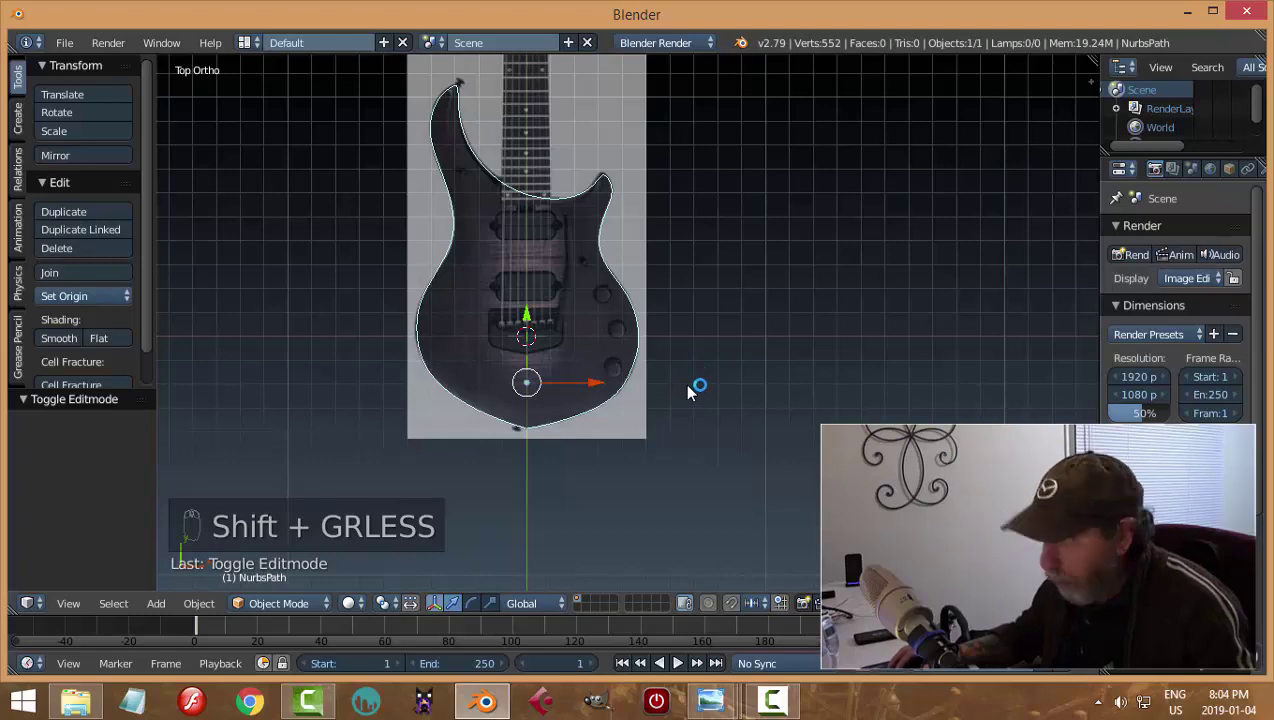
Step: Convert the outline curve to a mesh (Alt+C) and inspect its vertices in Edit Mode
key("alt+c")
key("Tab")
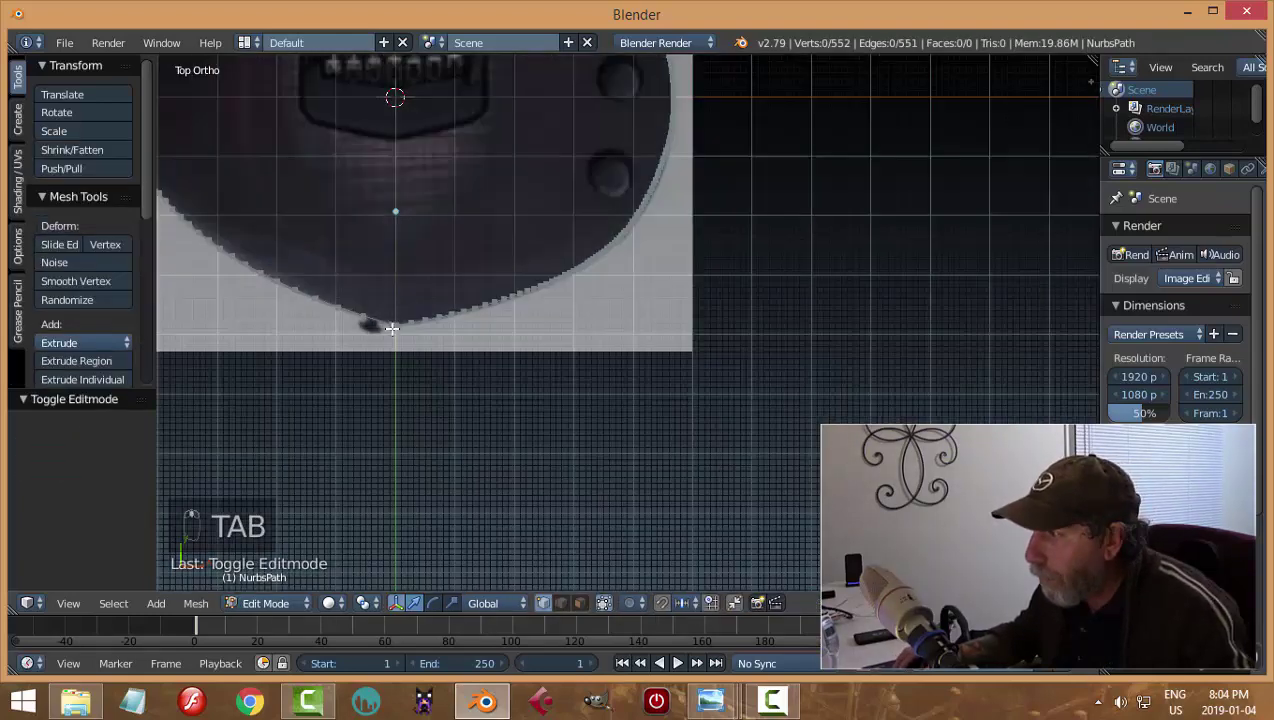
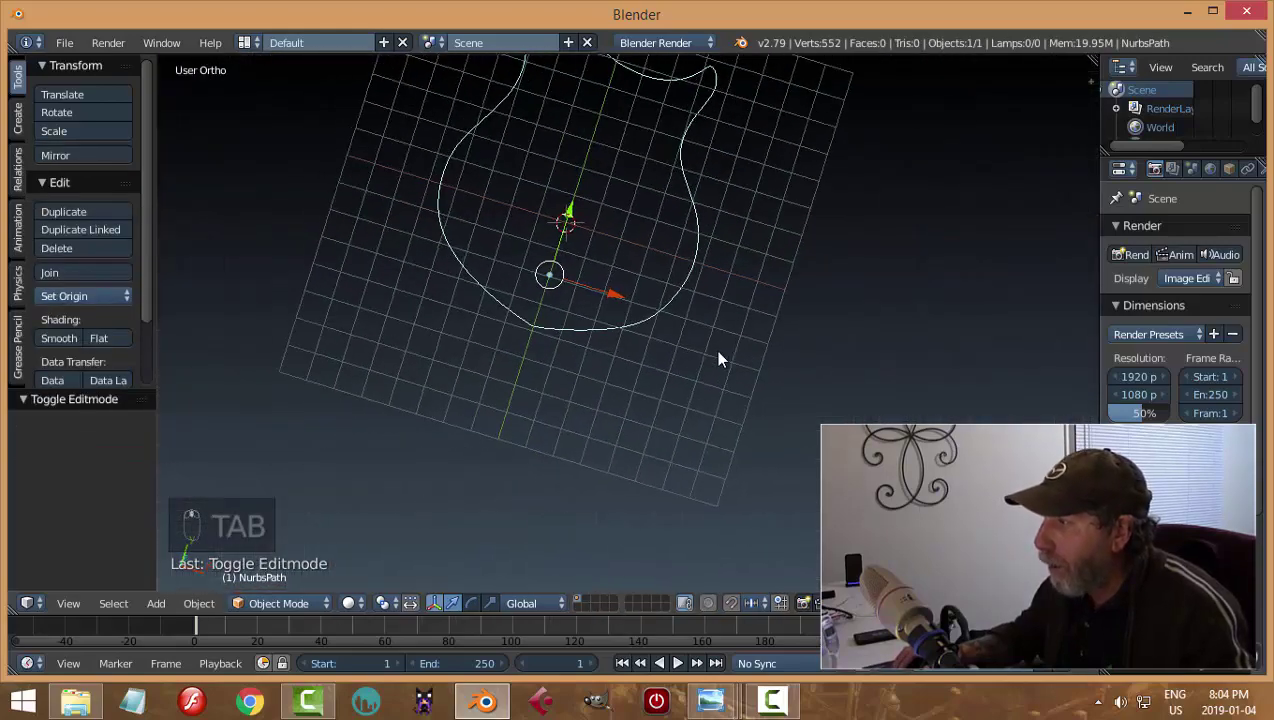
Step: Select every outline vertex and extrude them upward into the body's side walls
key("Tab")
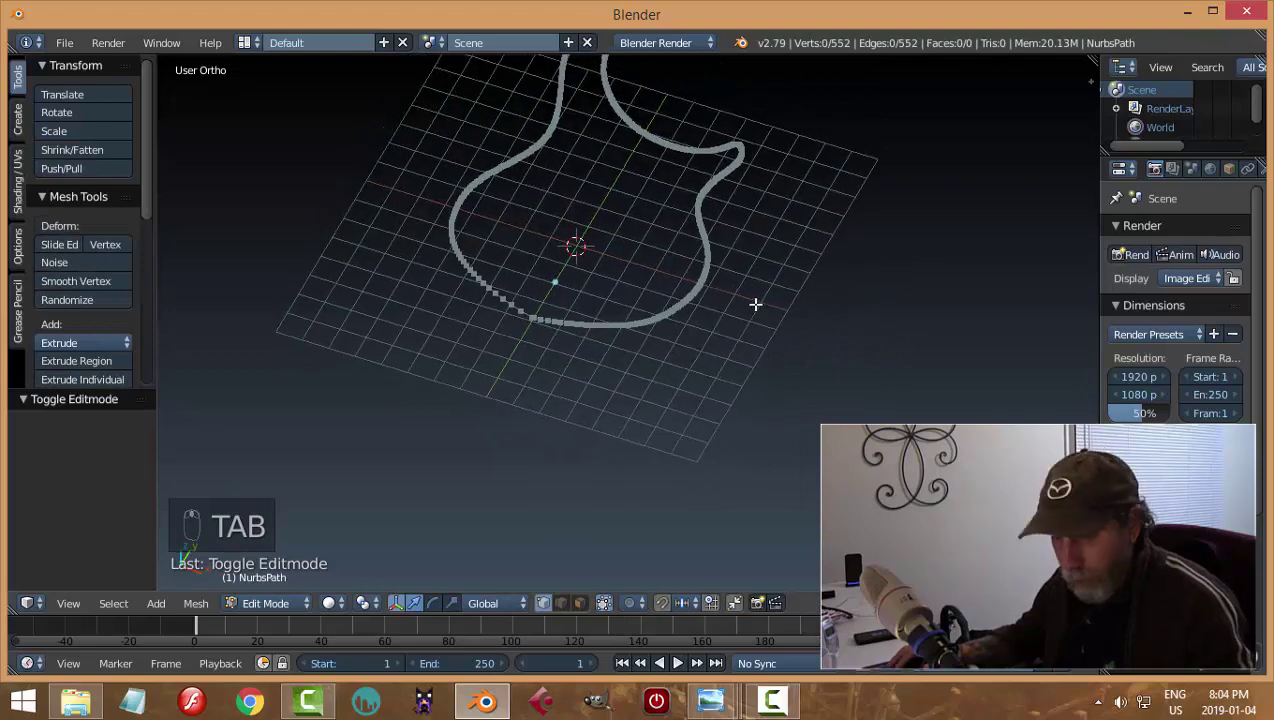
key("a")
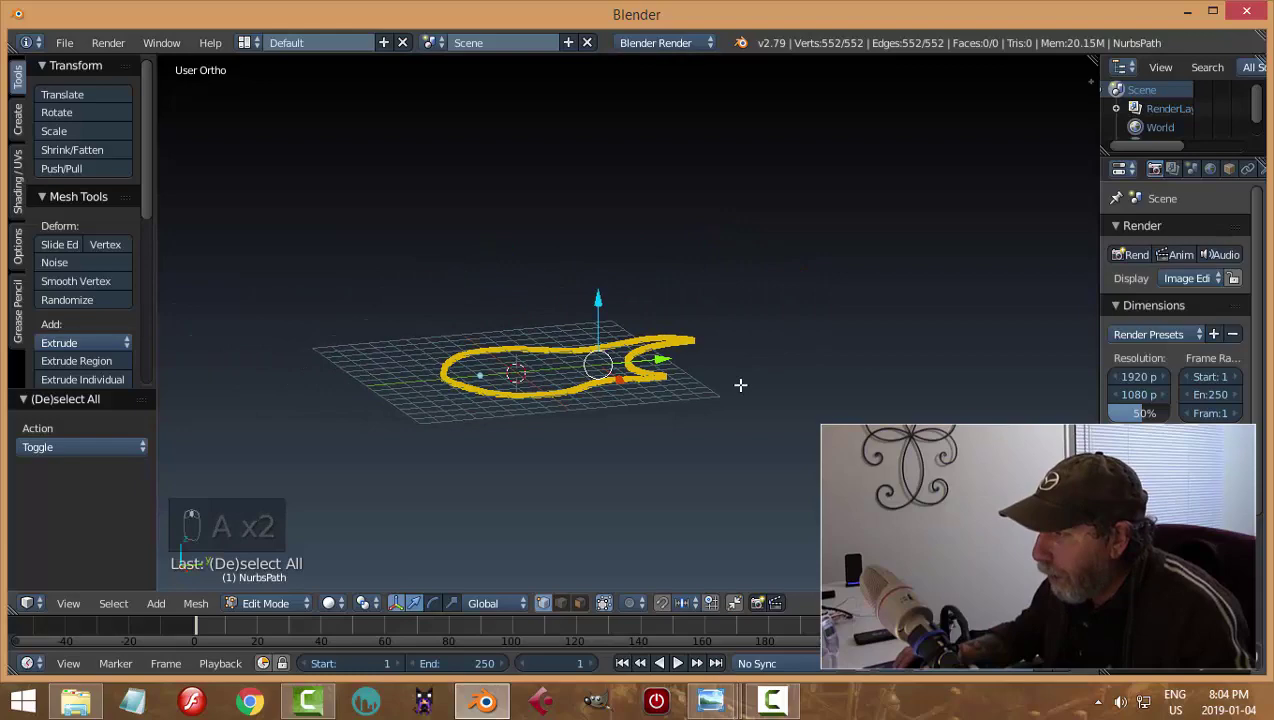
key("e")
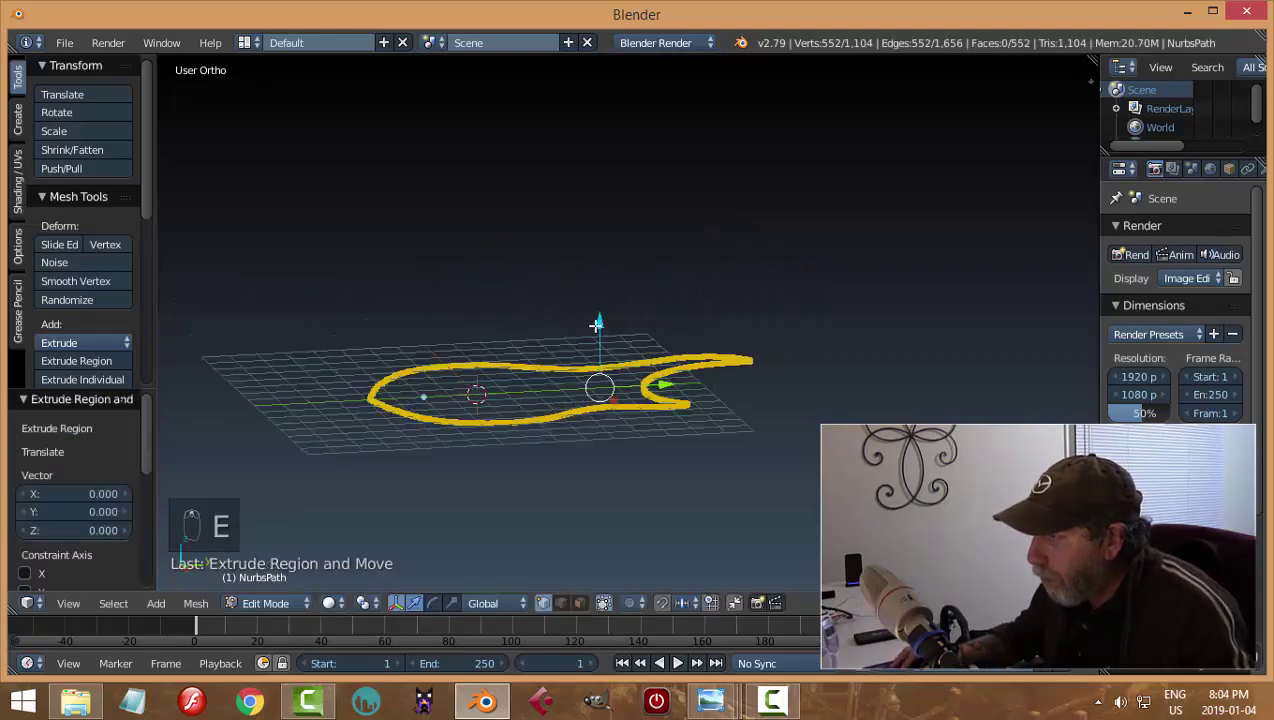
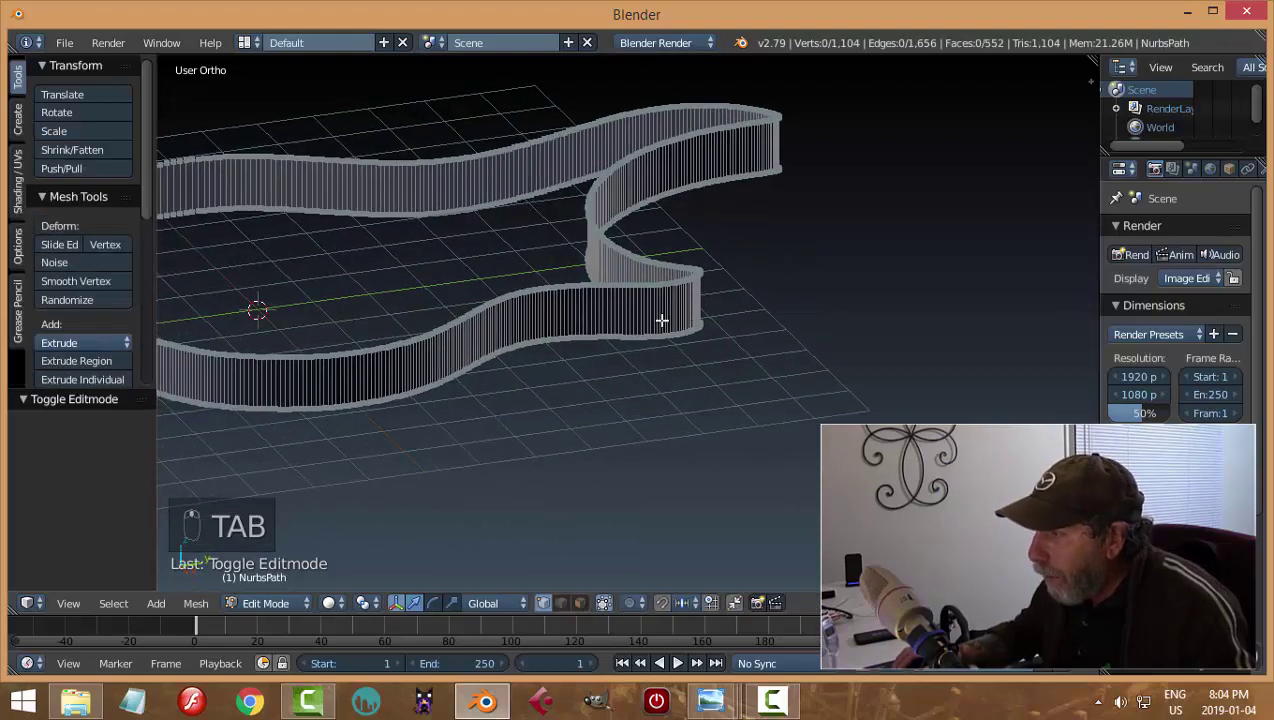
Step: Fill the top edge loop with a face and check the capped slab as a whole object
key("ctrl+Tab")
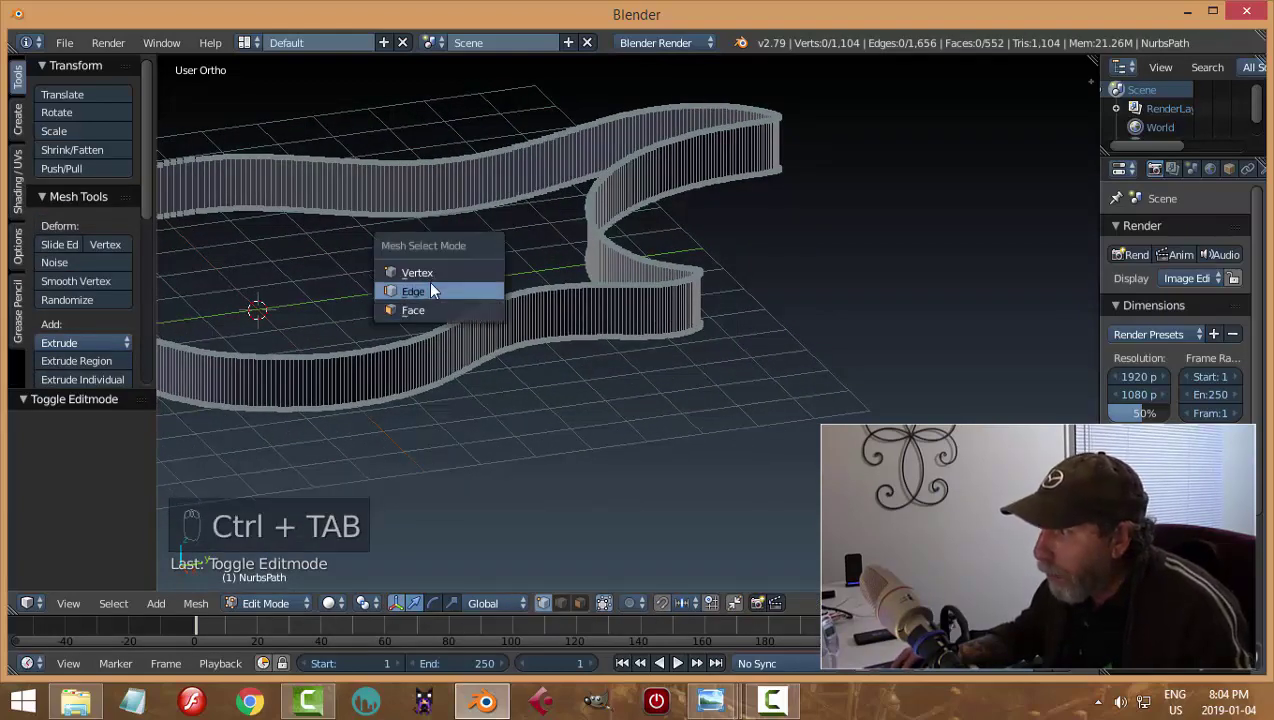
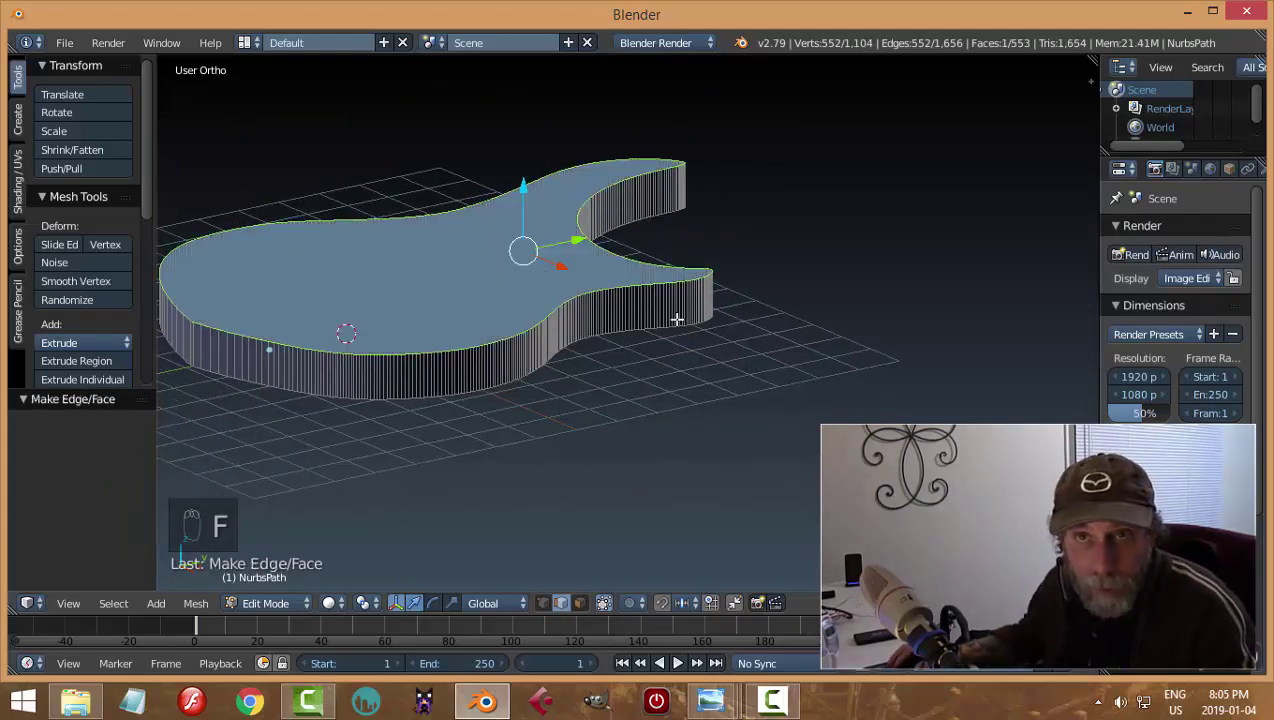
key("a")
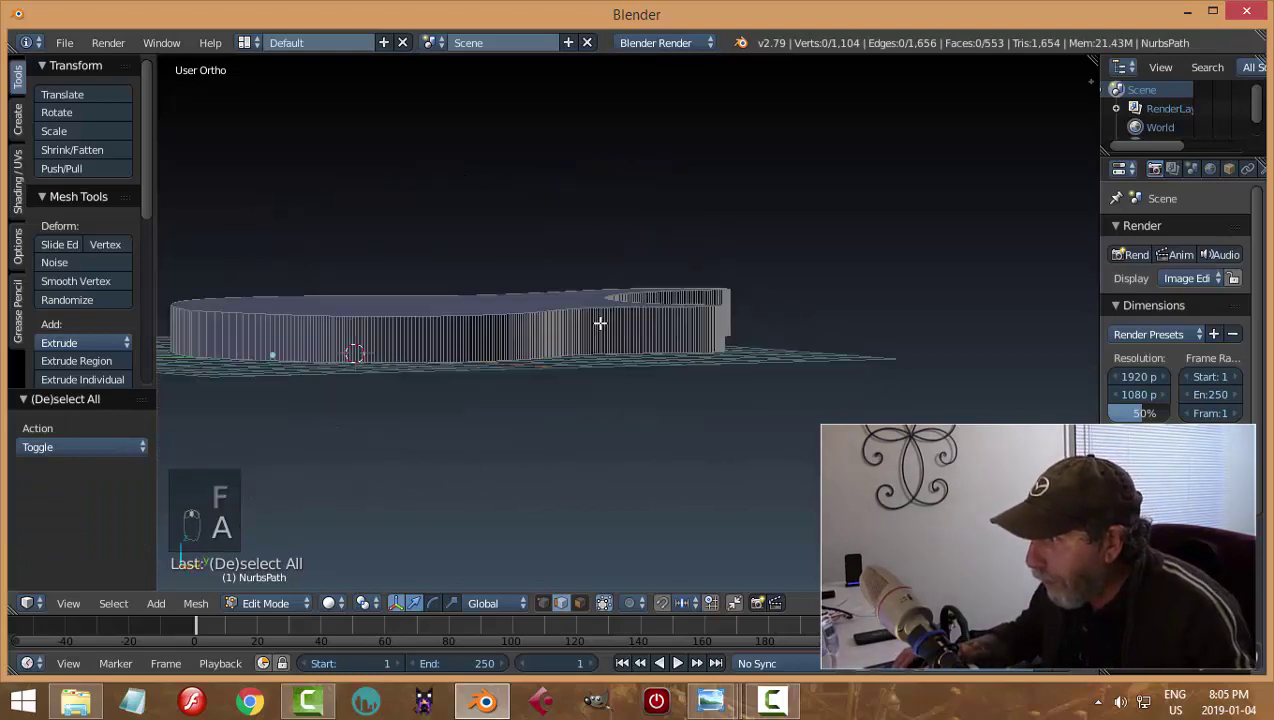
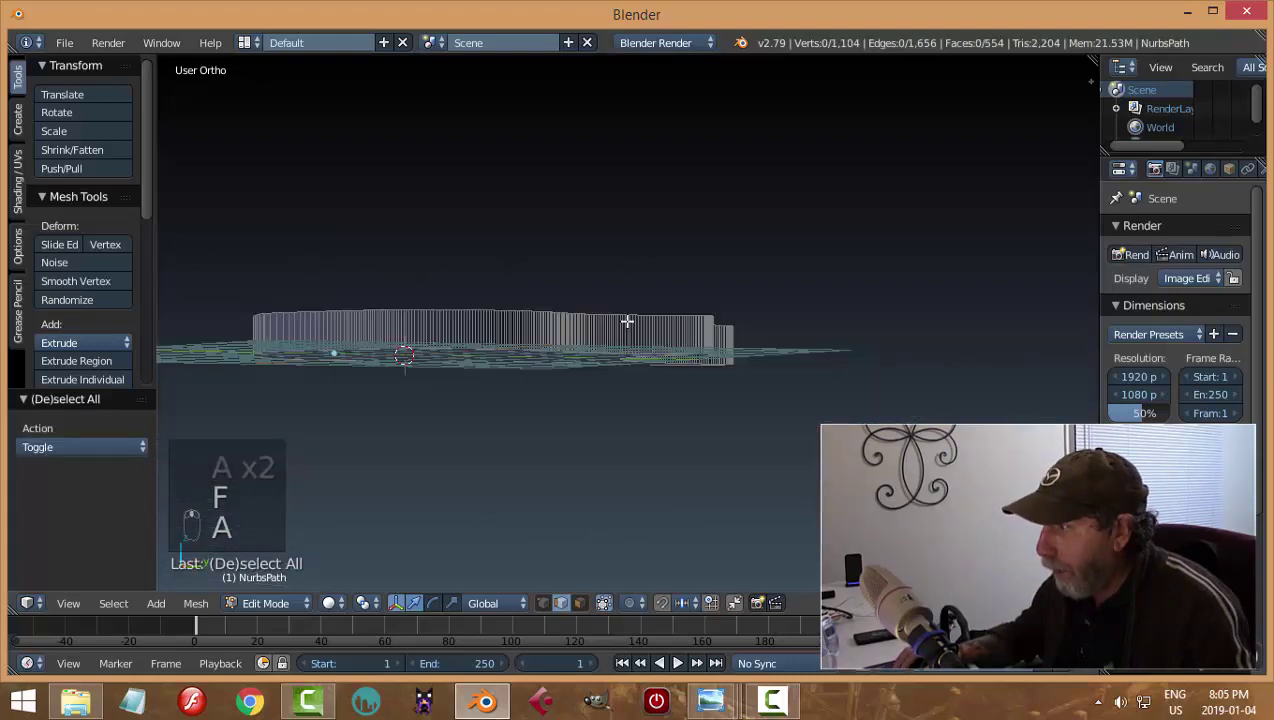
key("Tab")
key("n")
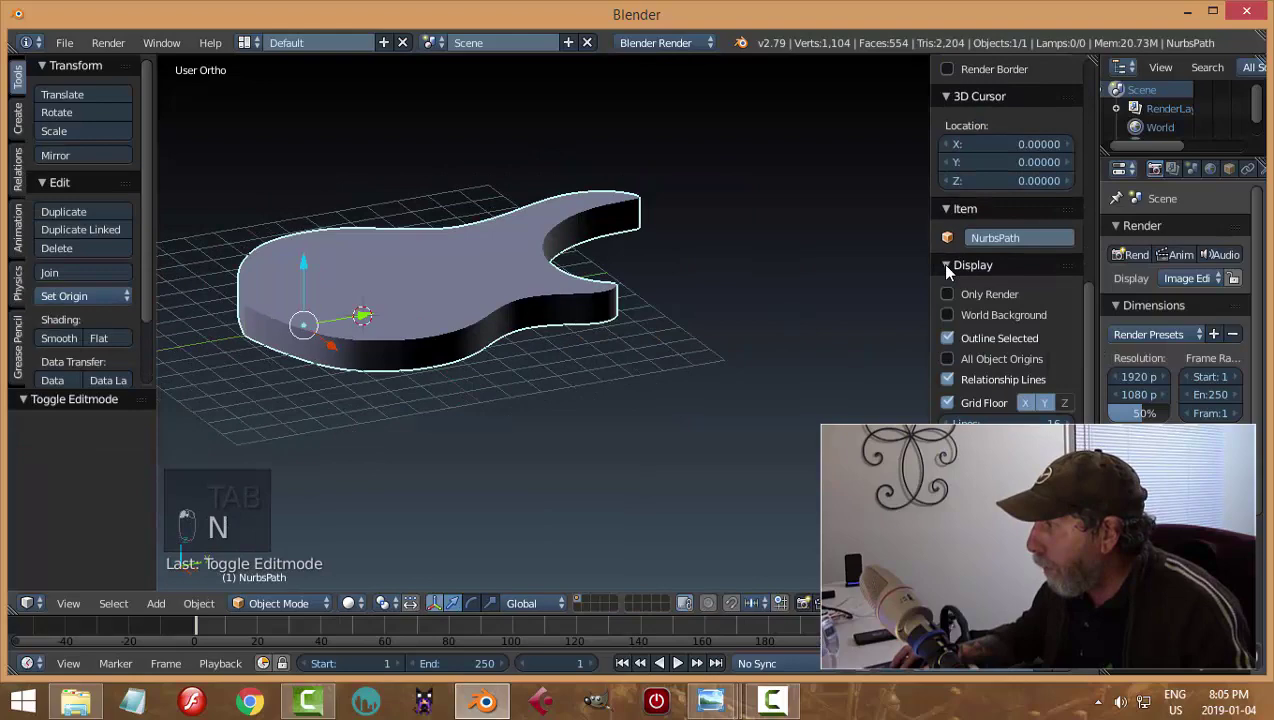
Step: Select all the body's geometry, recalculate its normals (Ctrl+N) and recheck the solid slab
key("Tab")
key("s")
key("a")
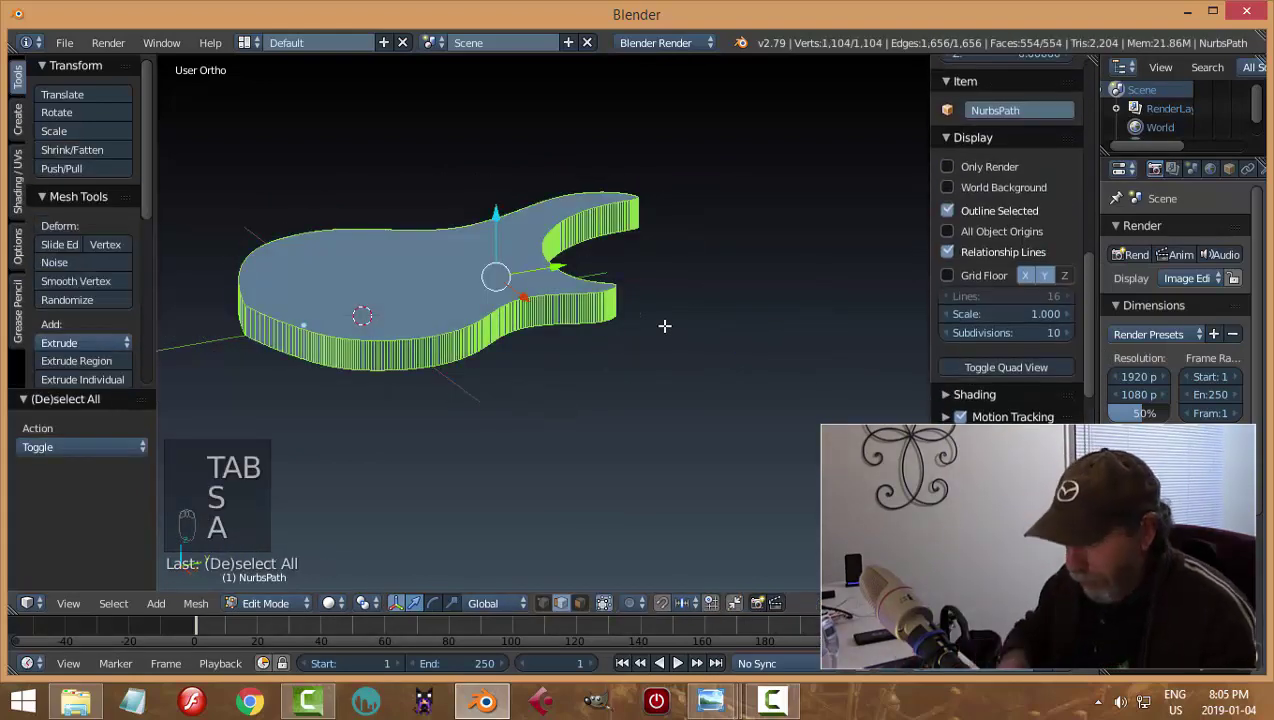
key("ctrl+n")
key("a")
key("Tab")
key("n")
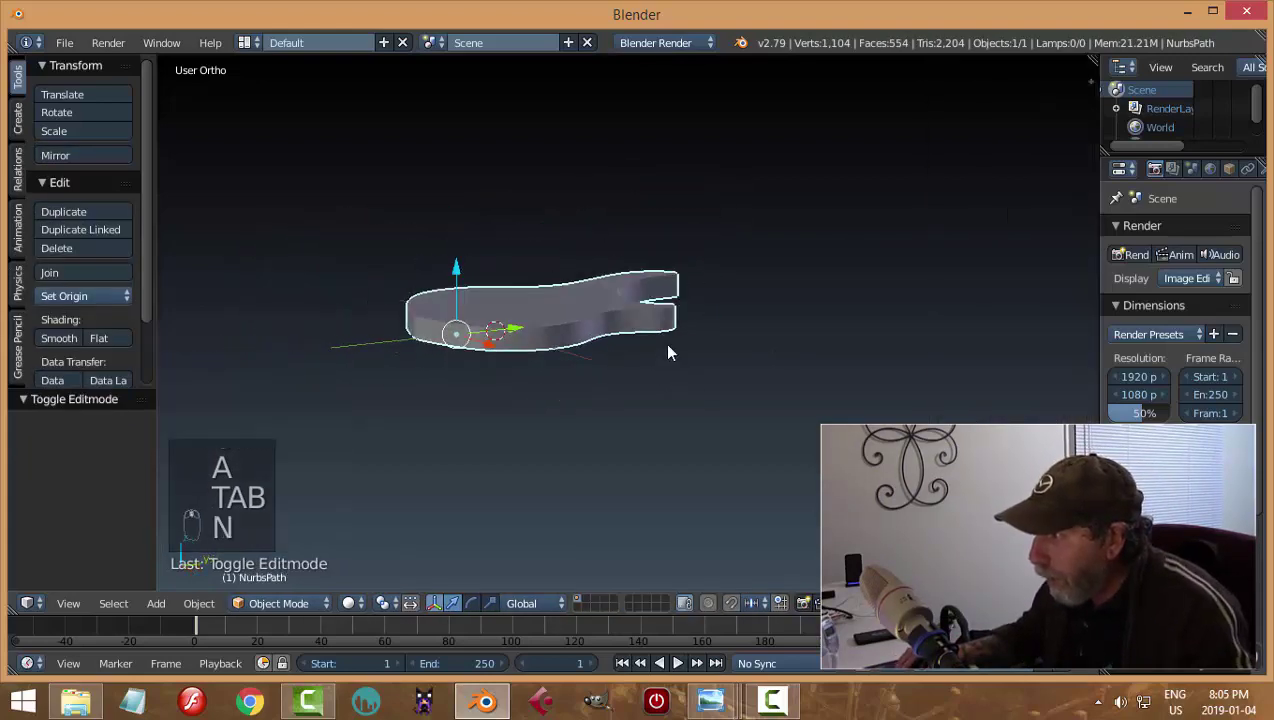
key("Tab")
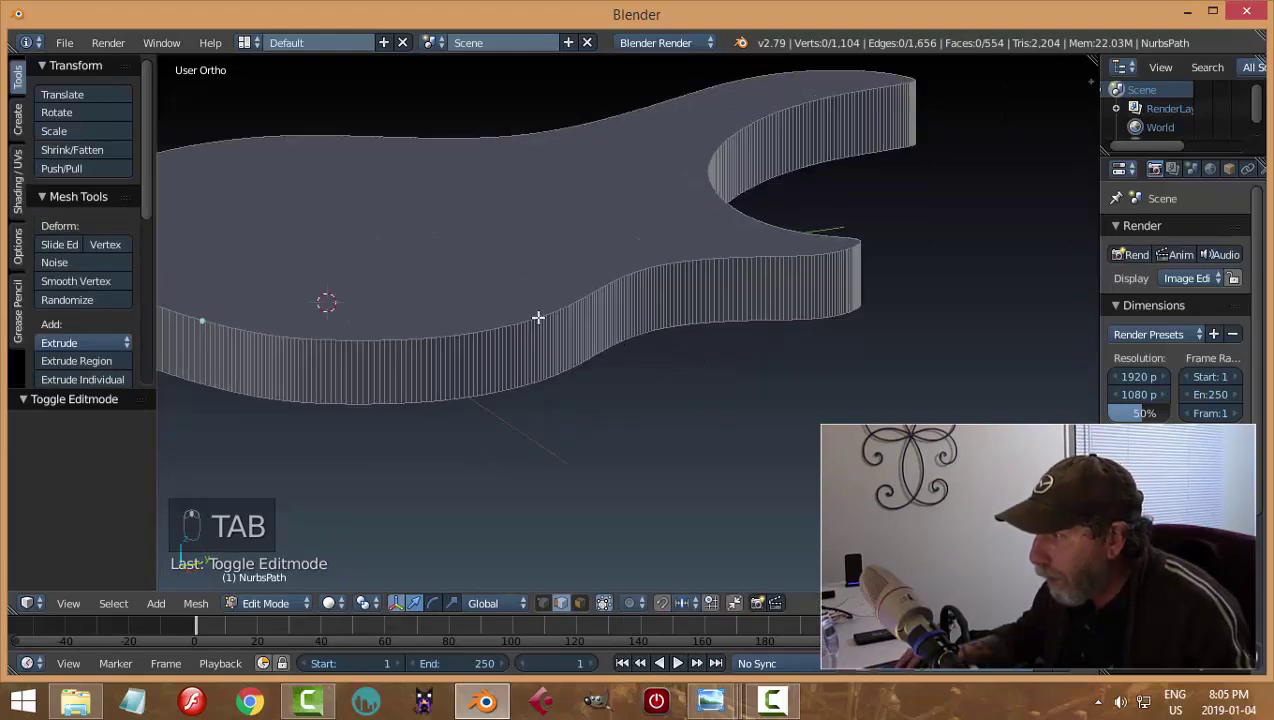
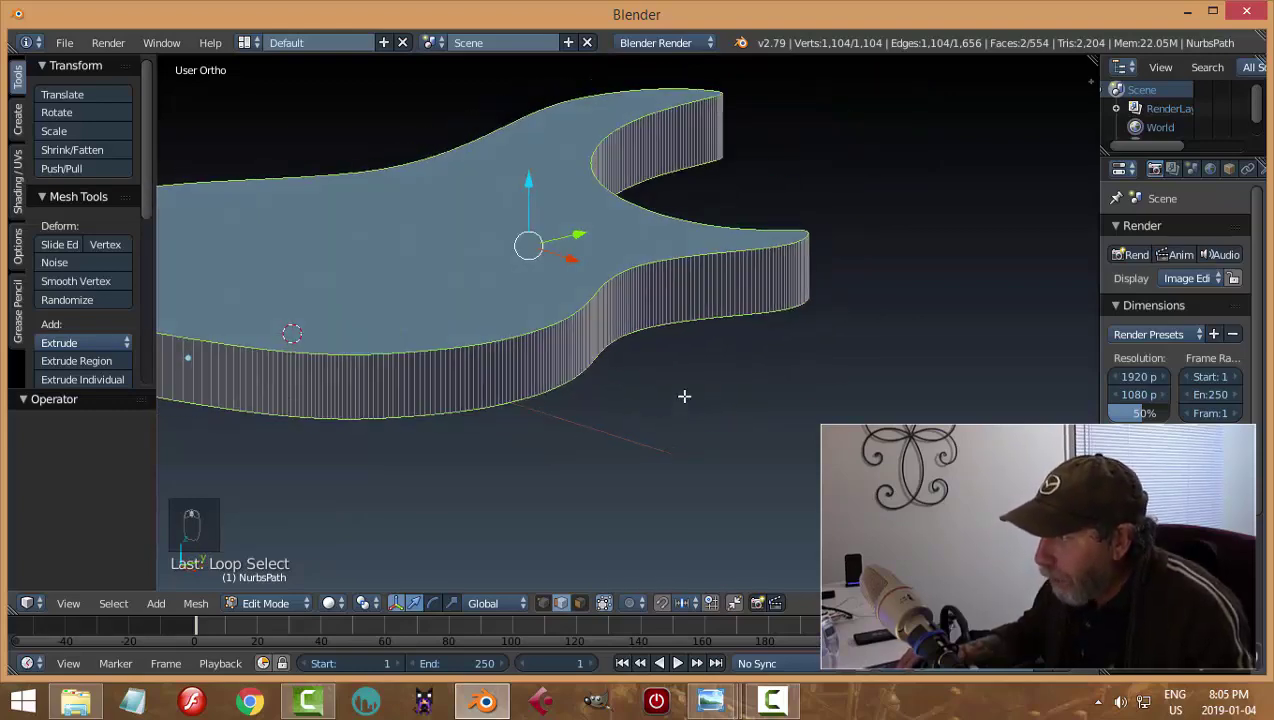
Step: Bevel the top and bottom edges (Ctrl+B) with extra segments and inspect the rounded body
key("ctrl+b")
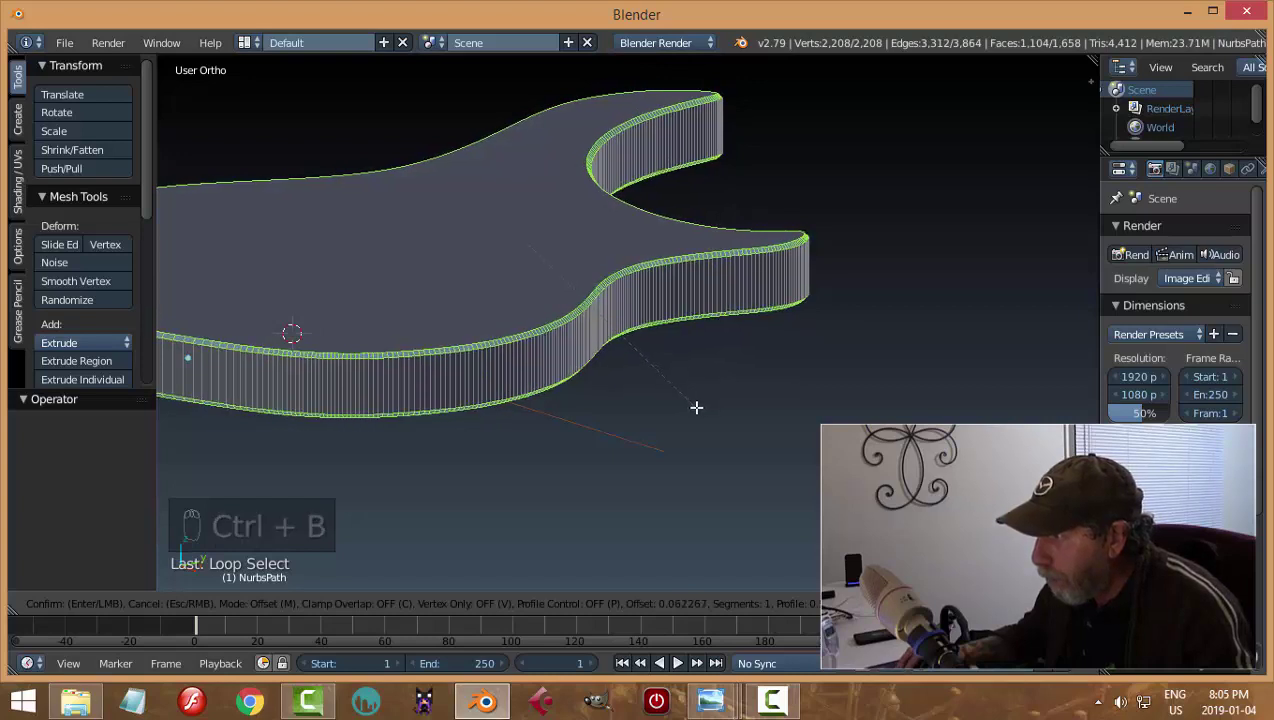
key("a")
key("Tab")
left_click_drag(636, 409, 71, 346)
left_click_drag(71, 346, 494, 368)
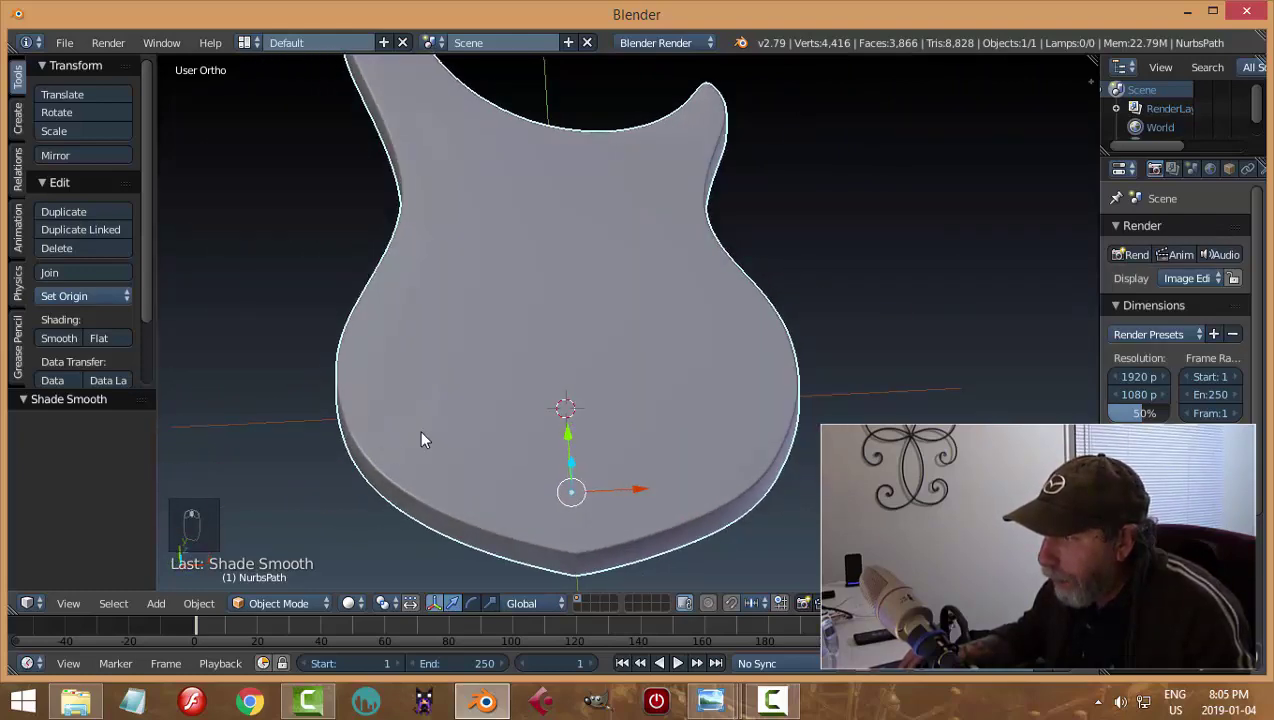
Step: Switch the body to flat shading in the Tools panel and dismiss the save dialog
left_click_drag(539, 273, 555, 395)
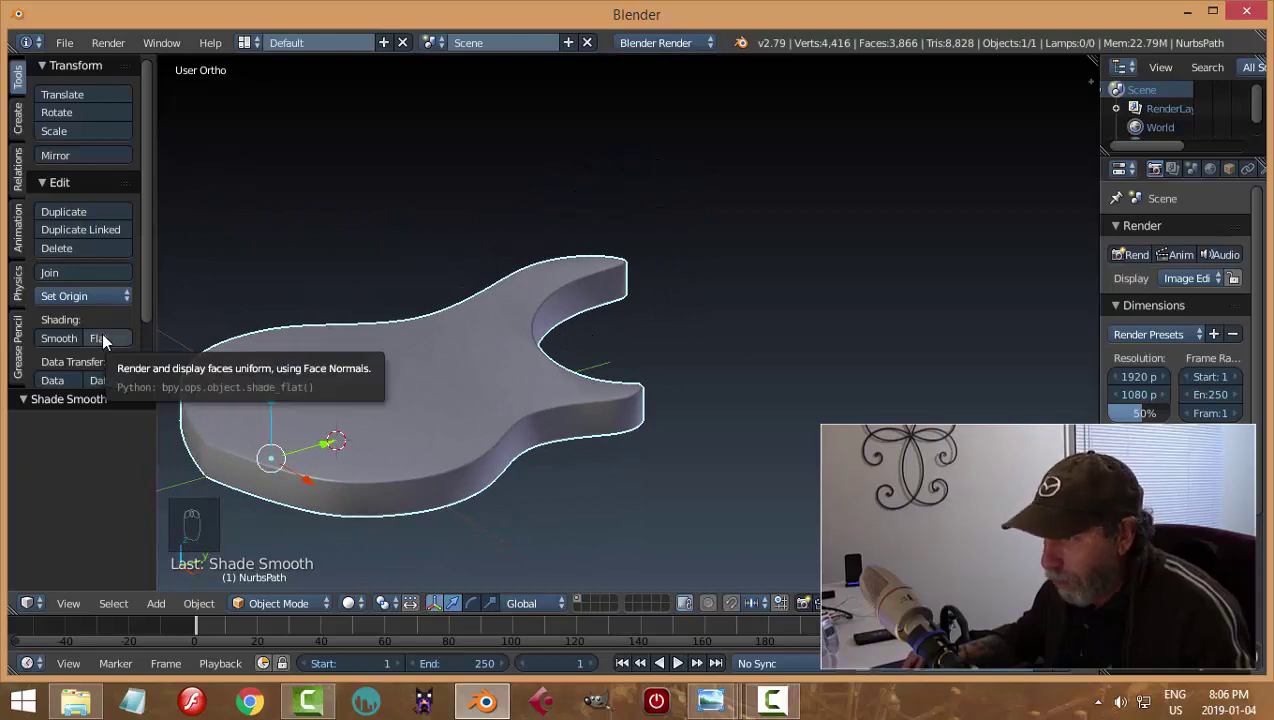
left_click(107, 338)
left_click_drag(409, 331, 621, 355)
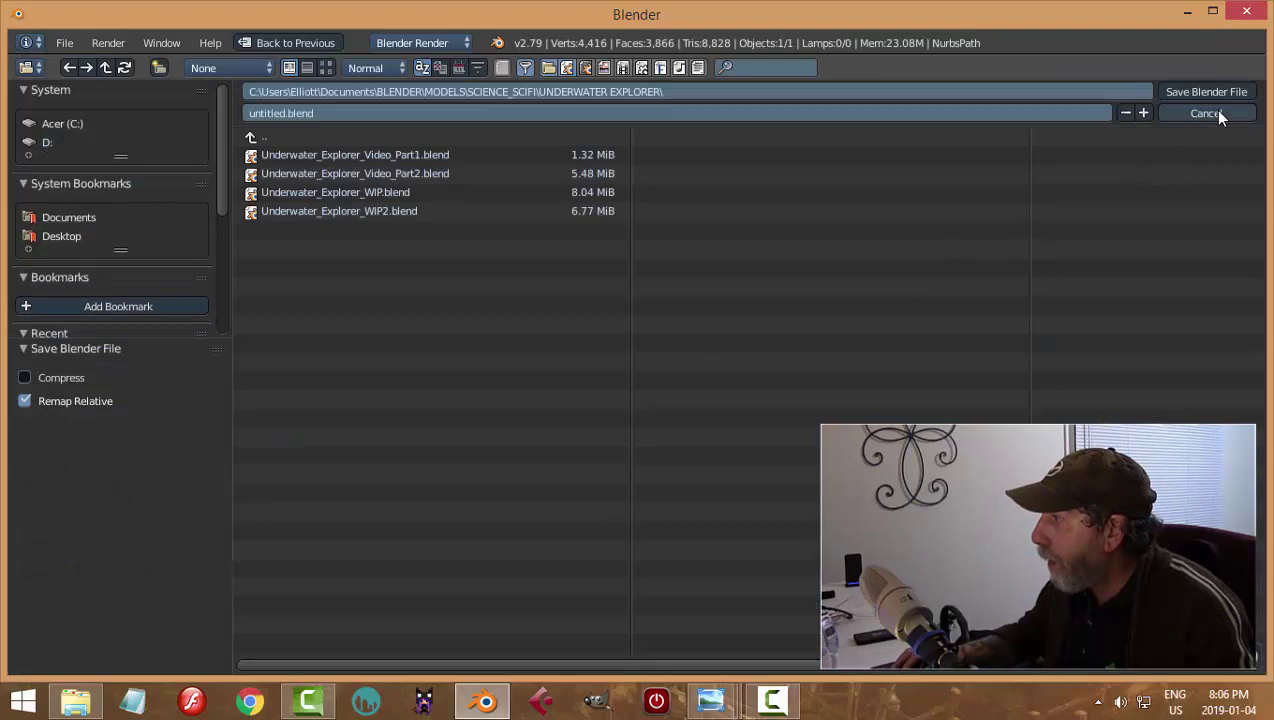
key("ctrl+s")
Step: Reposition the view and look at the body straight from above (Numpad 7) over the reference
middle_click(650, 375)
middle_click(549, 297)
left_click_drag(694, 332, 684, 434)
left_click_drag(699, 456, 704, 427)
key("KP_7")
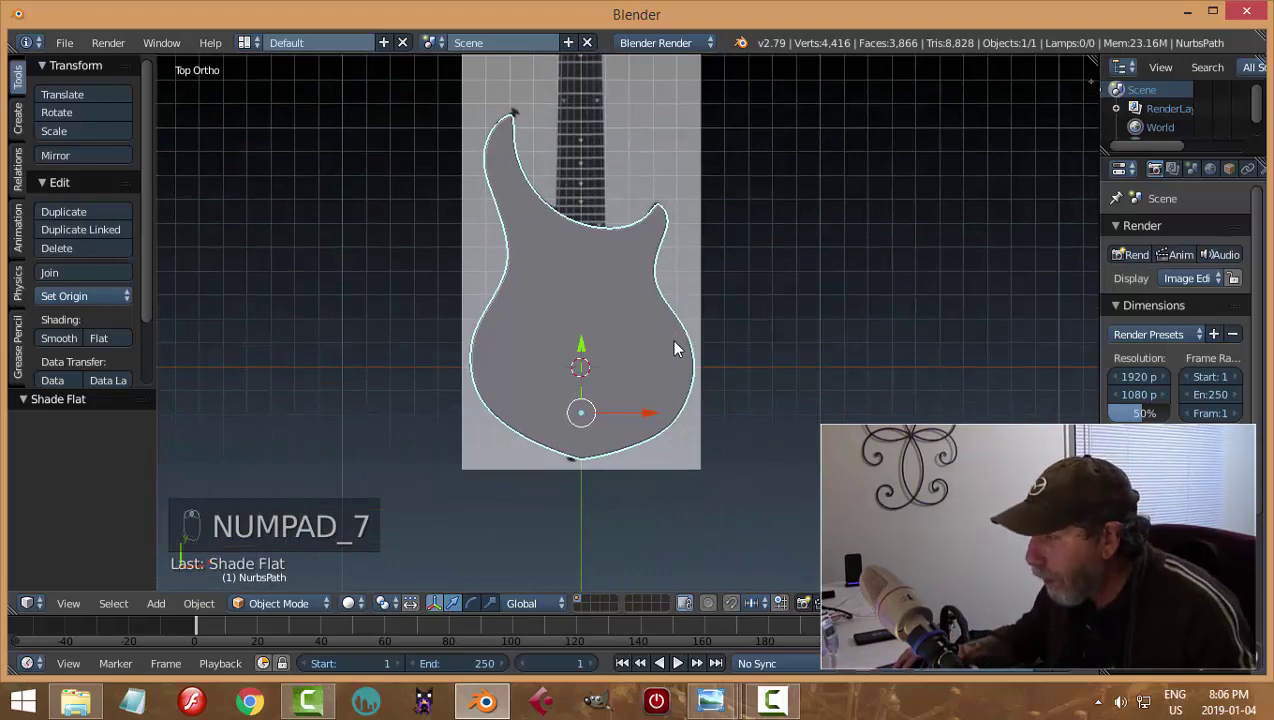
Step: In wireframe, add a mesh circle over the first control knob and scale it down to fit
key("z")
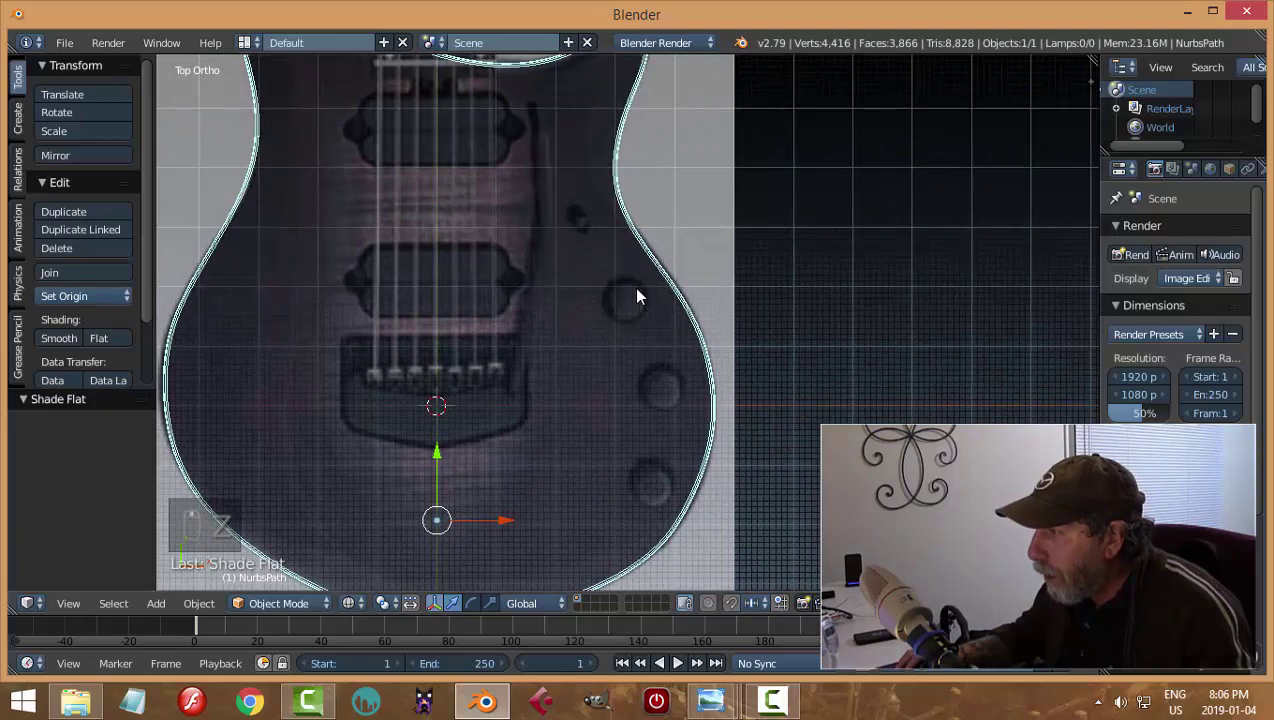
left_click_drag(596, 297, 682, 449)
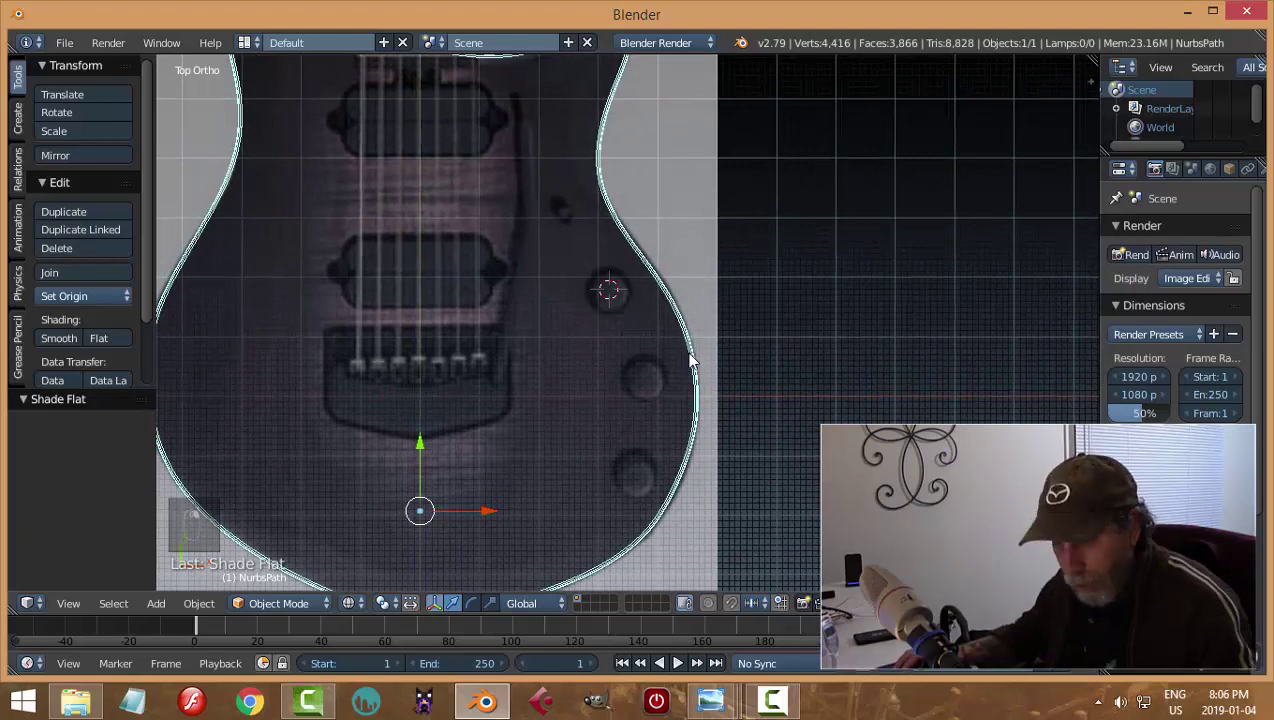
key("shift+a")
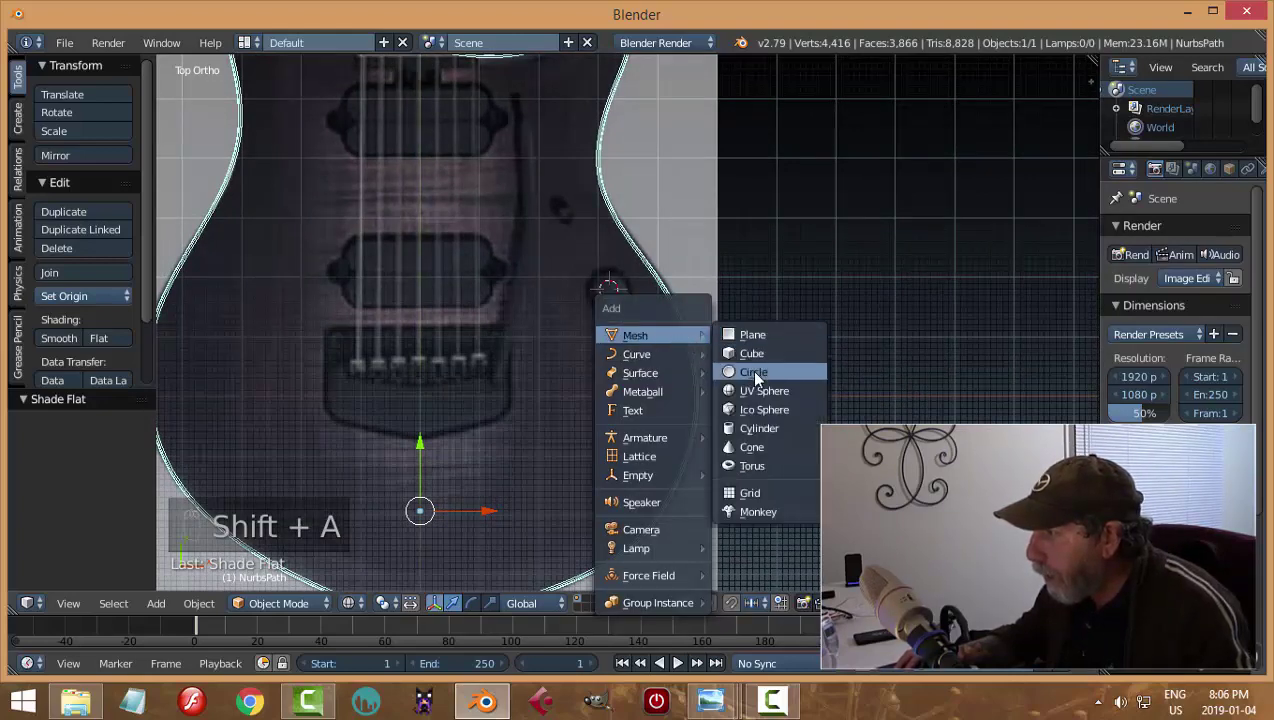
key("Tab")
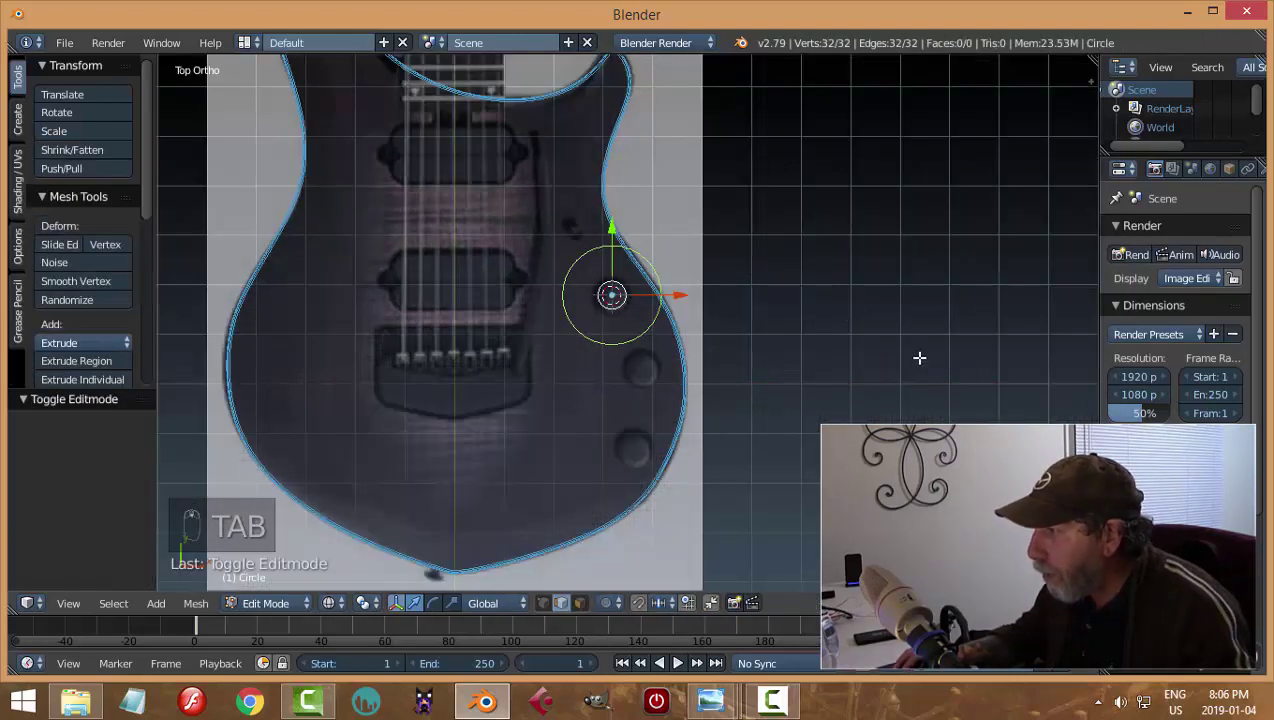
key("s")
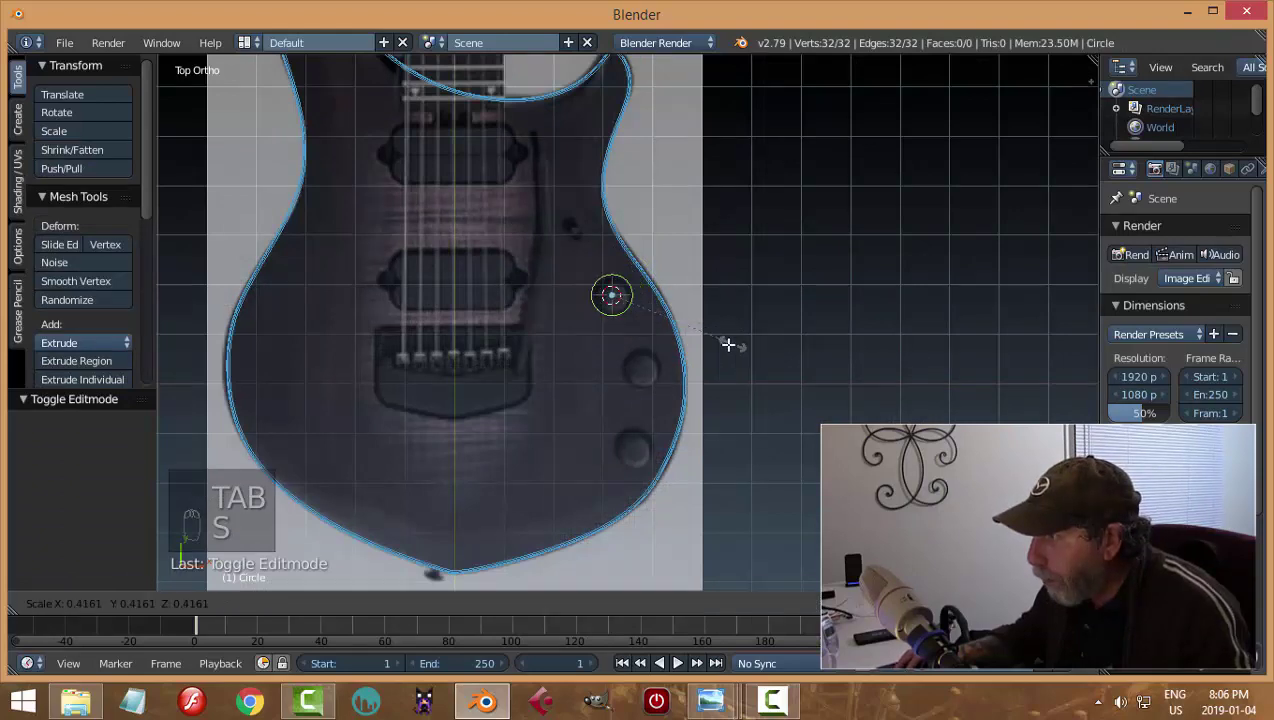
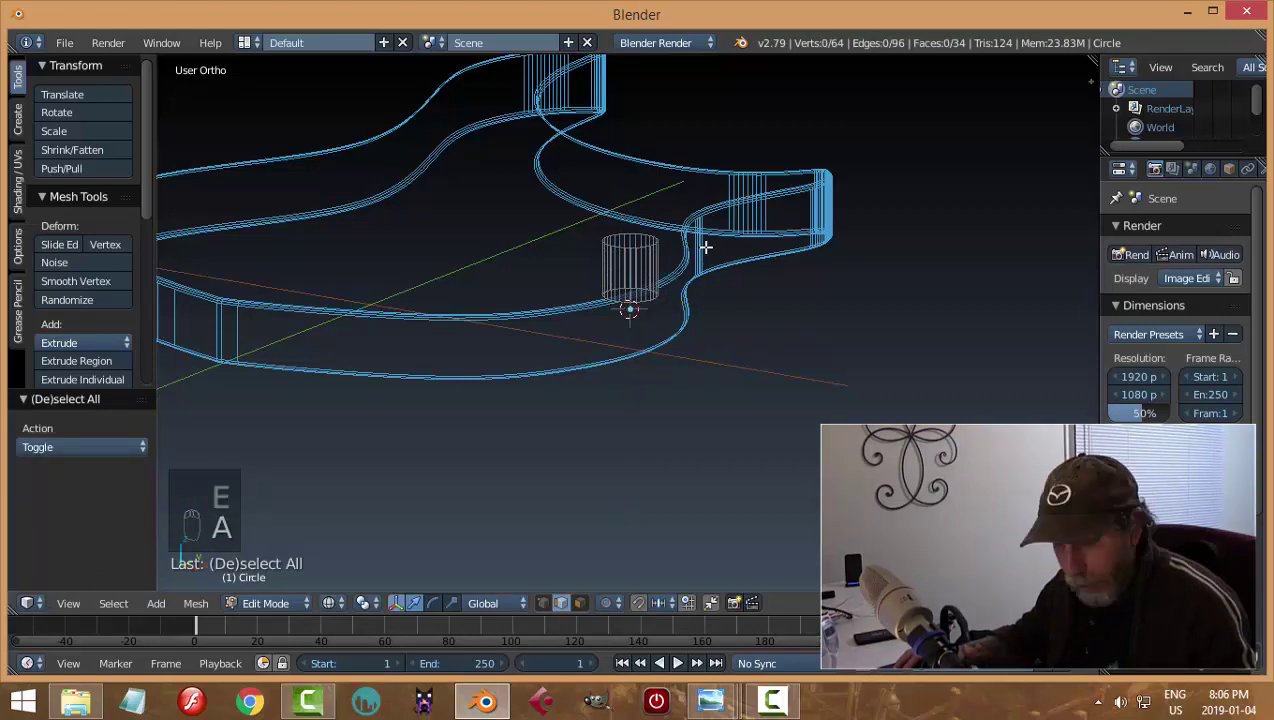
Step: Move the knob cylinder along Z into the body from side view, then return to solid top view
key("z")
key("Tab")
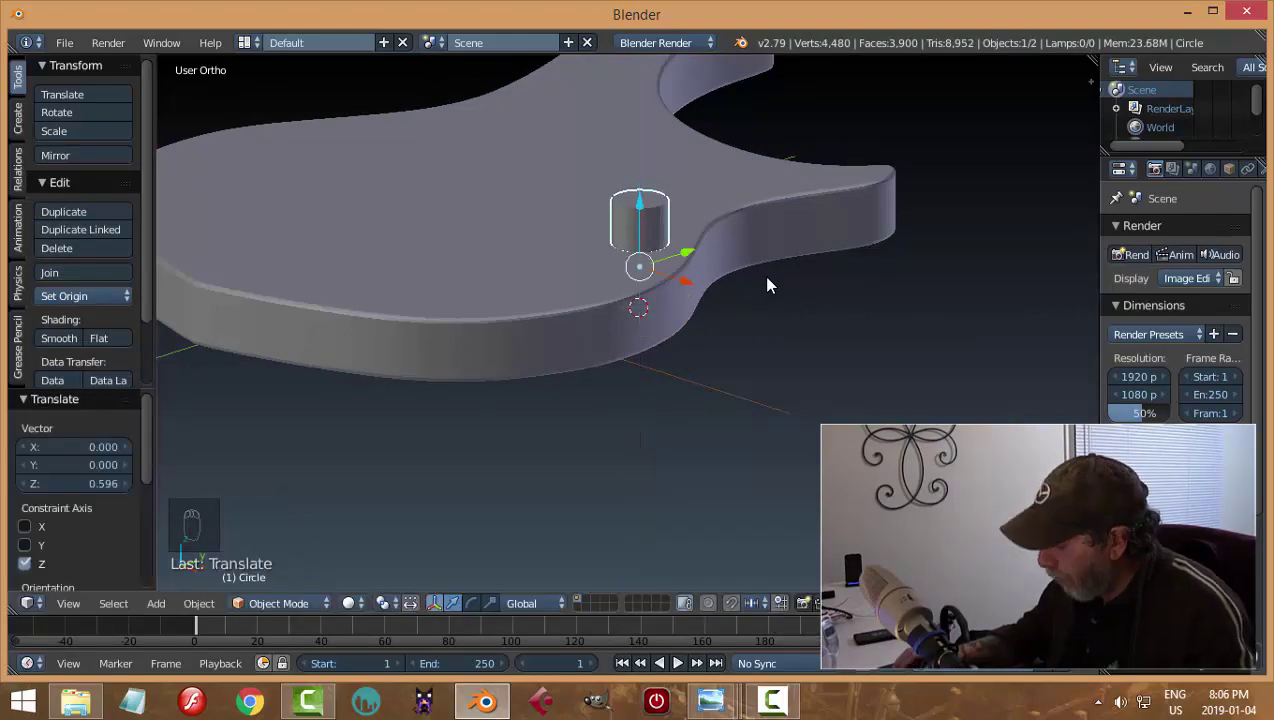
key("KP_3")
key("z")
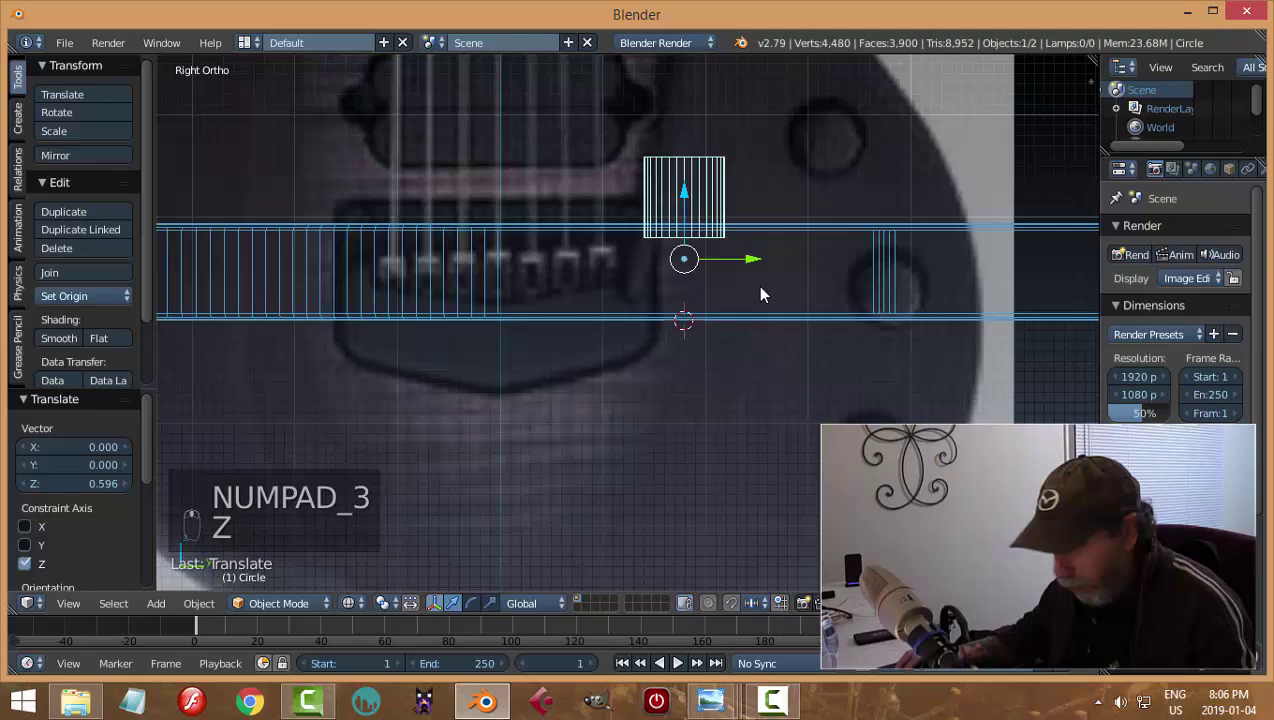
key("z")
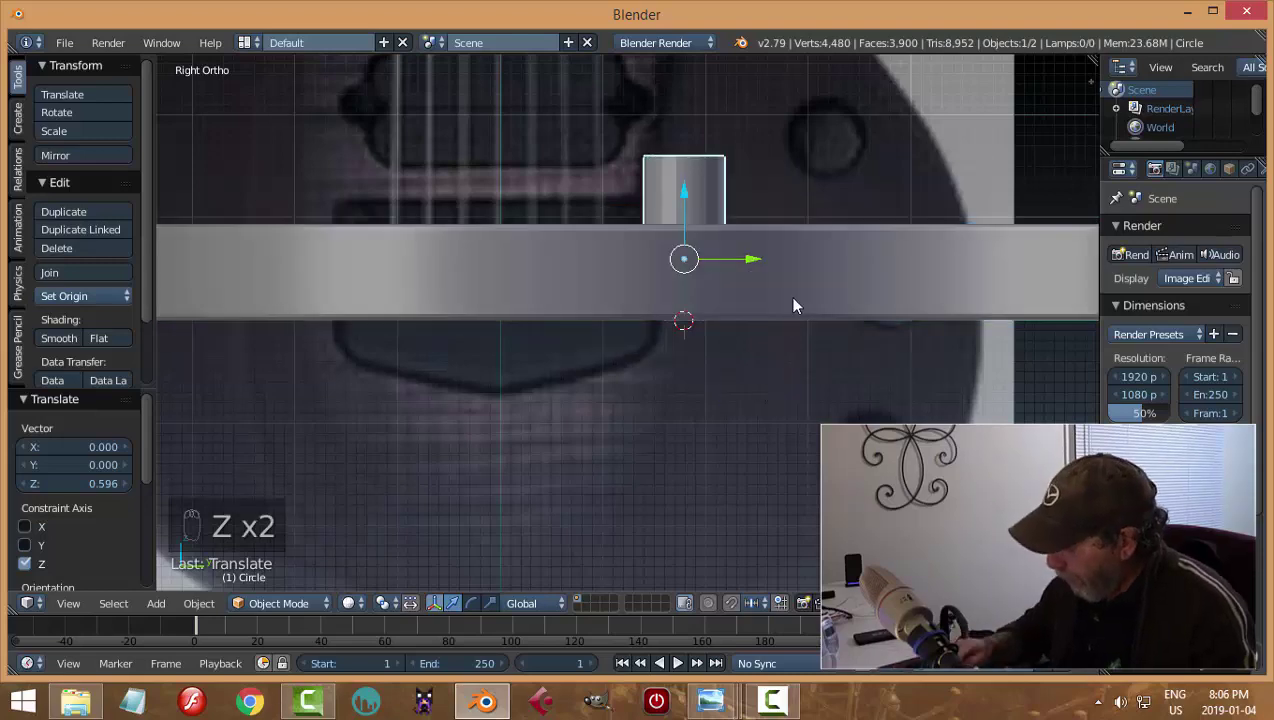
key("KP_7")
key("z")
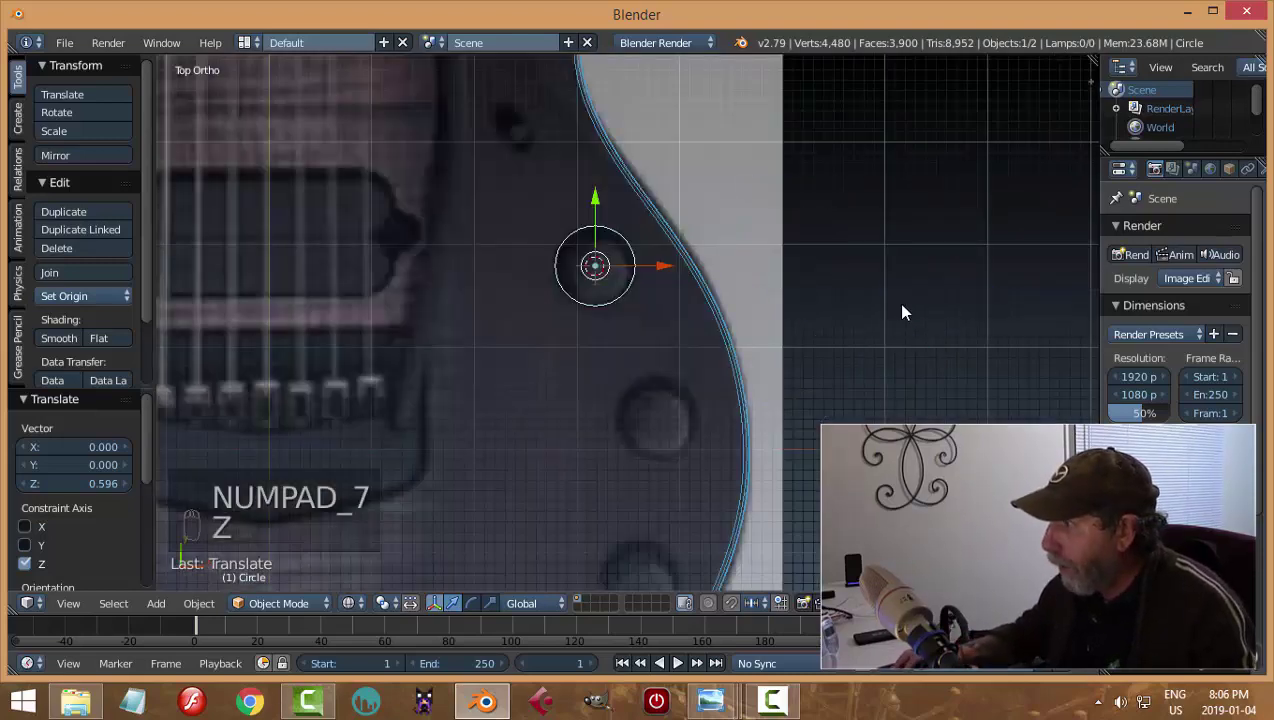
middle_click(743, 347)
Step: Duplicate the circle twice along the body's lower edge and join the three (Ctrl+J)
key("shift+d")
key("g")
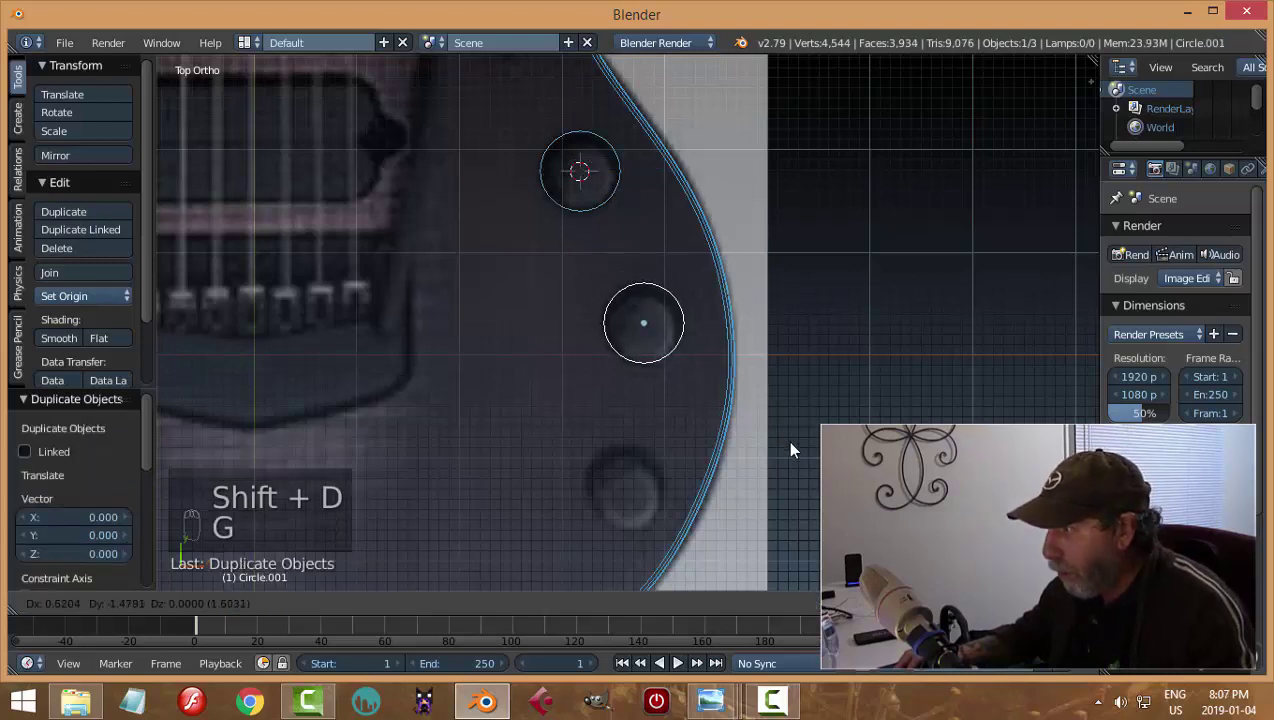
key("shift+d")
key("g")
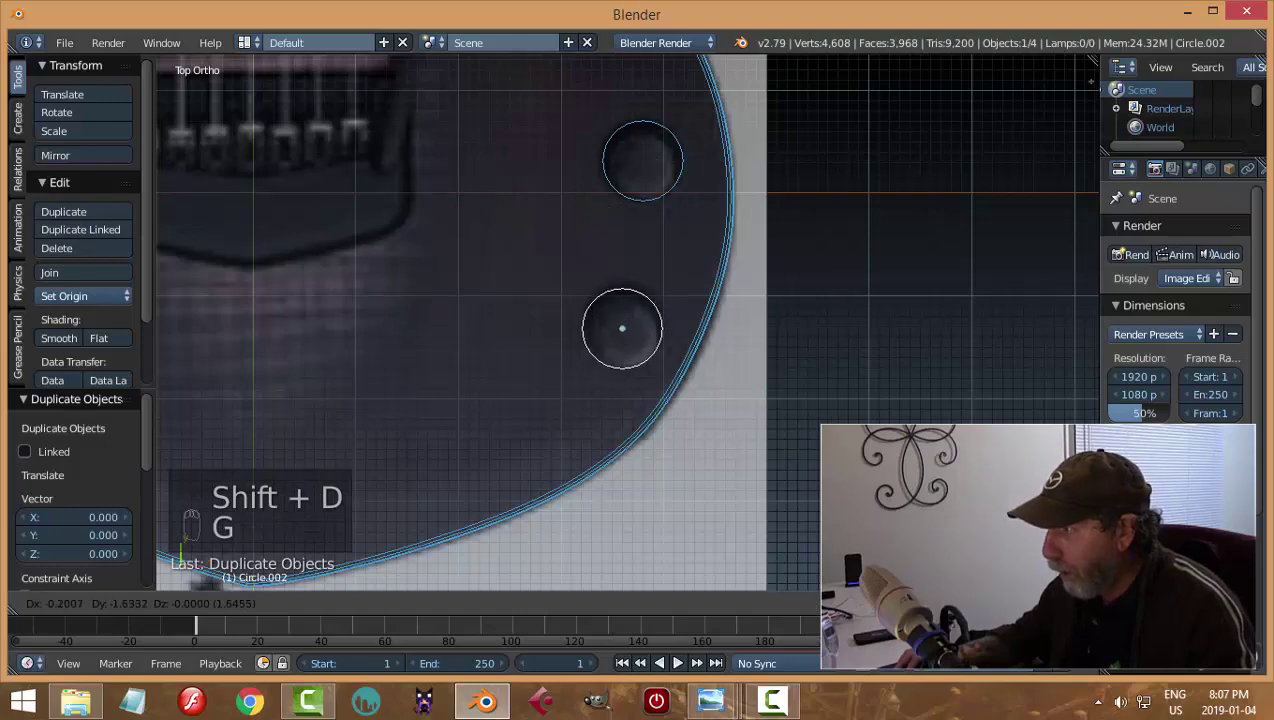
left_click_drag(667, 201, 739, 184)
key("ctrl+j")
Step: Show the model in solid shading and apply rotation and scale to the cutter circles
key("z")
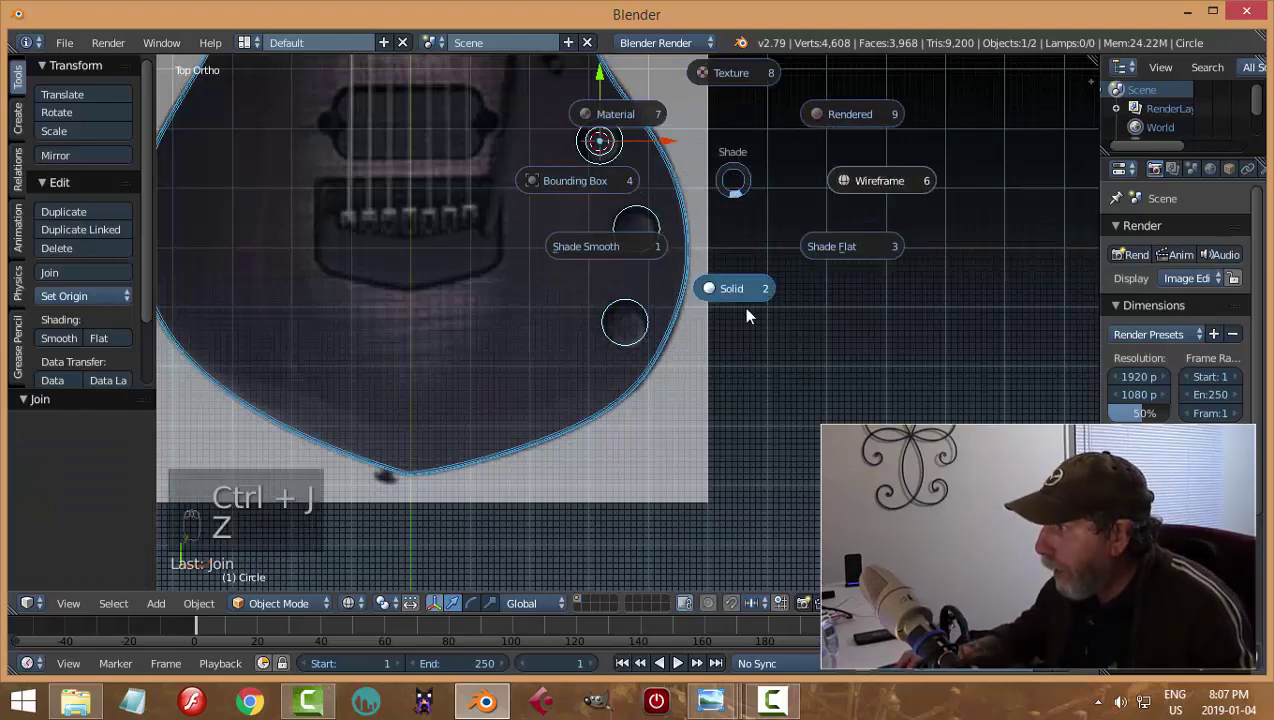
left_click_drag(806, 309, 781, 267)
key("ctrl+a")
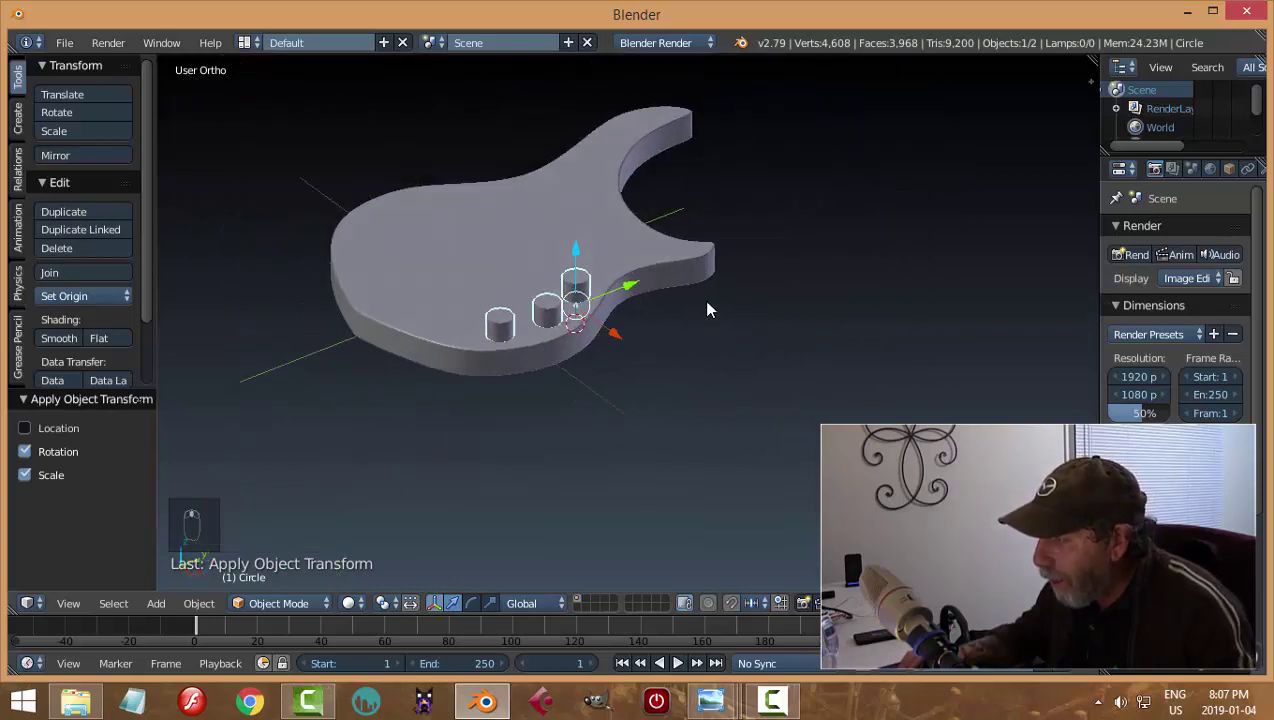
Step: Add a Boolean Difference modifier on the body using the cylinders as cutters
left_click_drag(636, 248, 1248, 175)
left_click_drag(1248, 175, 1232, 174)
left_click_drag(1232, 174, 1163, 315)
middle_click(1163, 315)
left_click_drag(1154, 296, 609, 363)
Step: Hide the cutting cylinders and inspect the three holes in the body
key("h")
left_click(609, 355)
left_click_drag(600, 357, 729, 315)
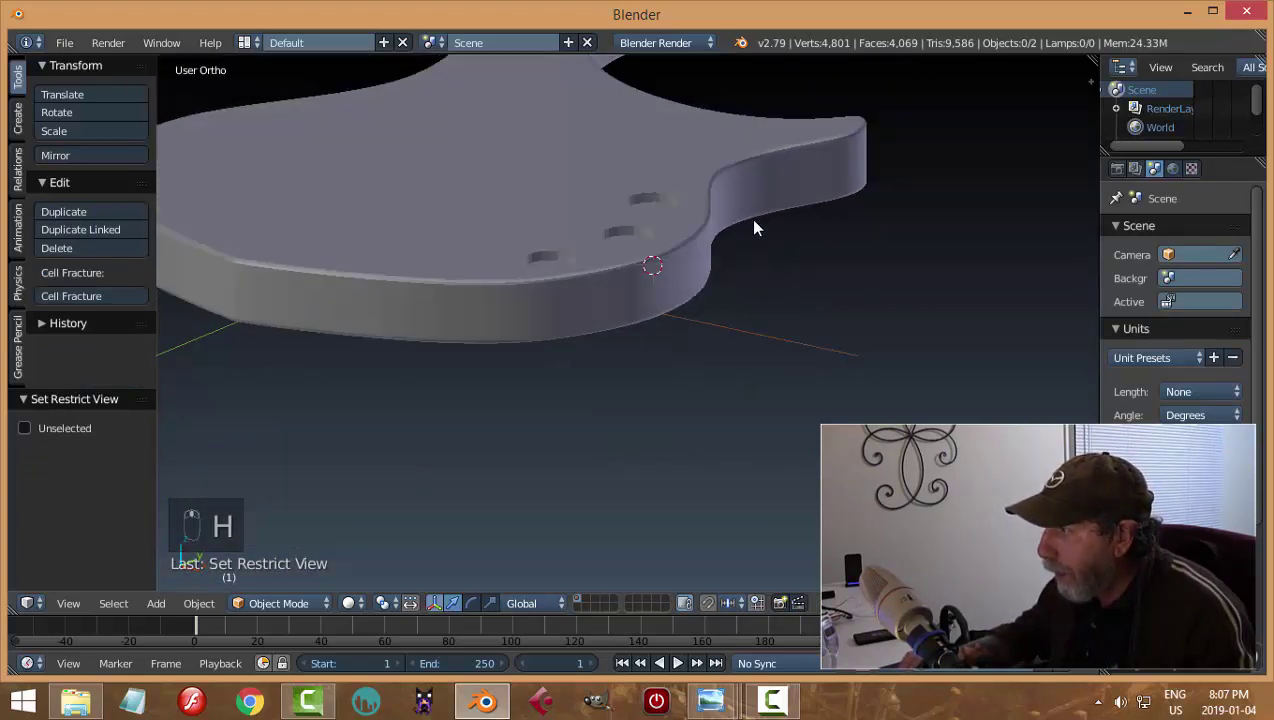
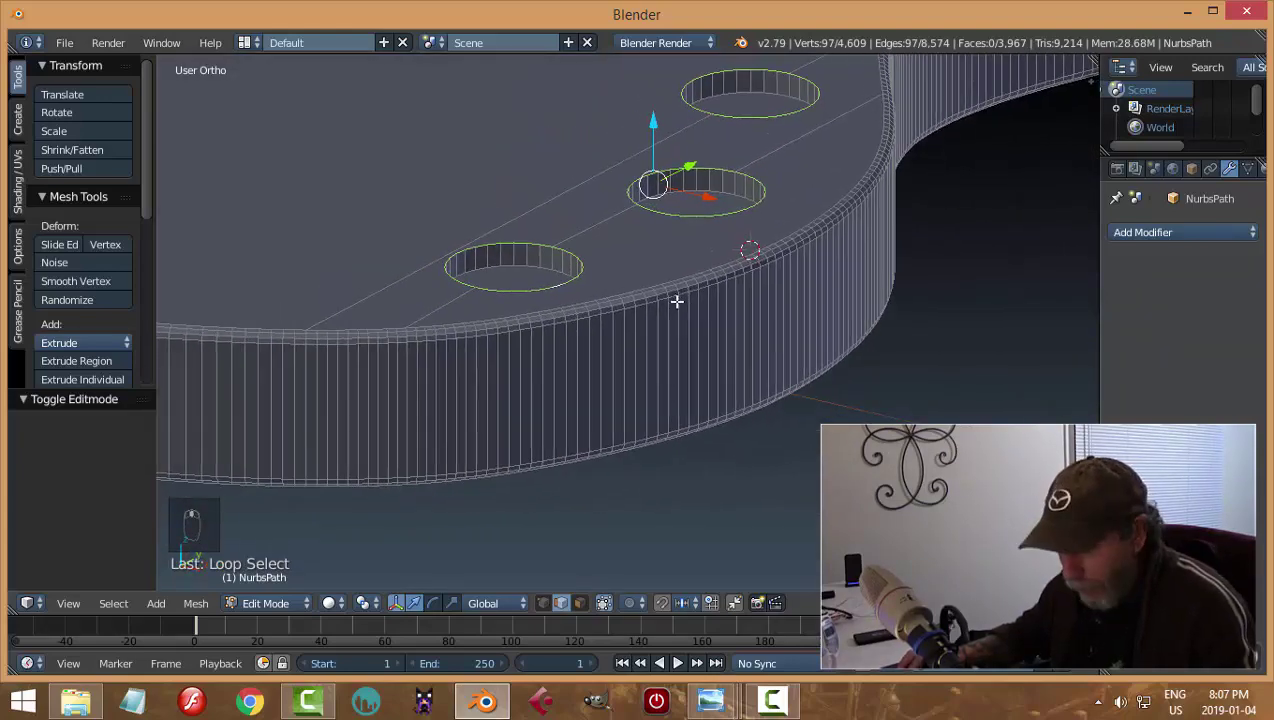
Step: Bevel the rims of the three control holes and return to object mode
key("ctrl+b")
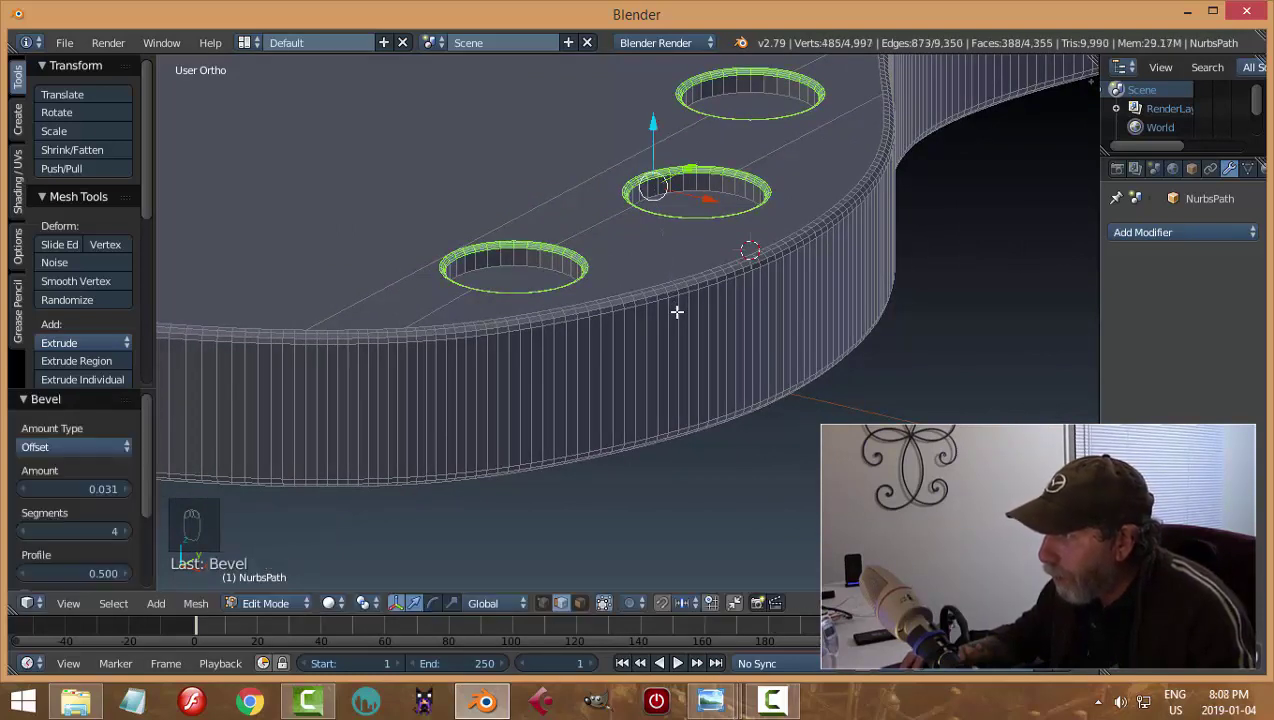
key("a")
key("Tab")
middle_click(752, 293)
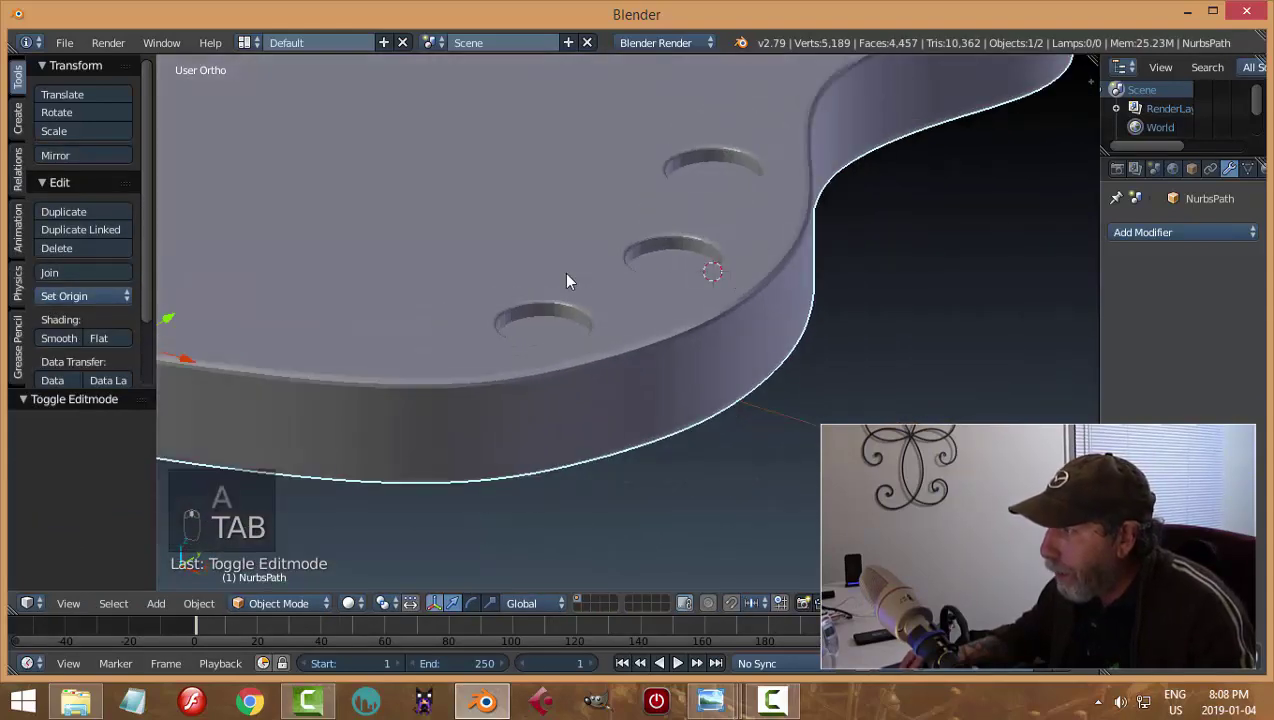
Step: Set the guitar body to smooth shading from the Tools panel
left_click_drag(77, 344, 651, 282)
middle_click(651, 282)
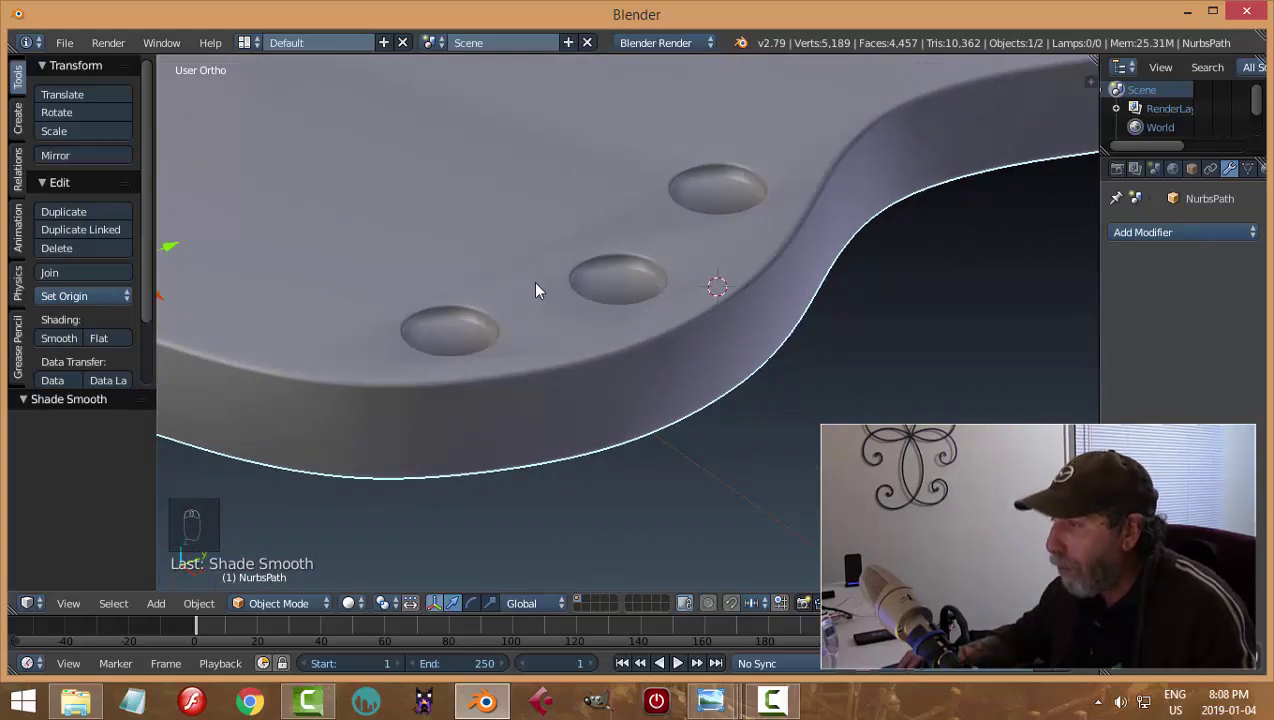
left_click_drag(104, 343, 758, 259)
middle_click(758, 259)
Step: Unhide the three hole cylinders, select them and enter edit mode
key("alt+h")
left_click_drag(738, 240, 757, 267)
left_click_drag(387, 609, 807, 336)
key("Tab")
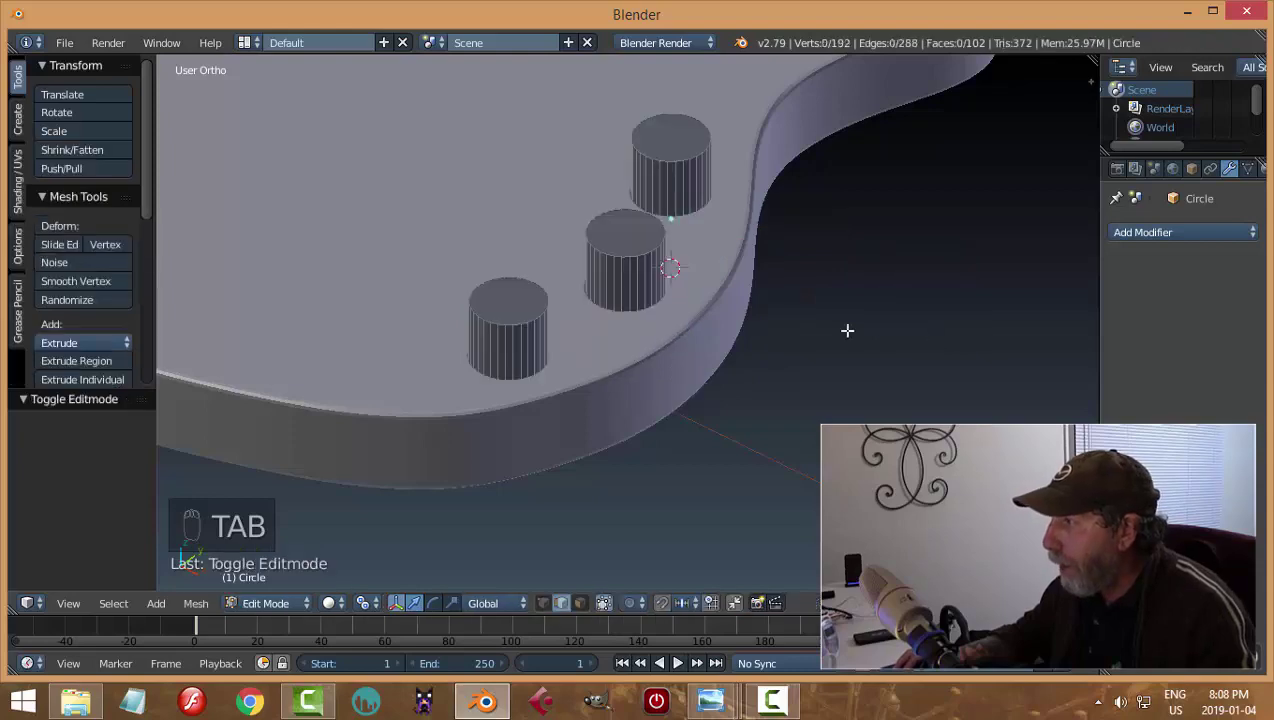
Step: From top view, scale the cylinders slightly inside the holes and flatten them into short knobs
key("a")
key("KP_7")
key("z")
scroll("up", 3)
key("s")
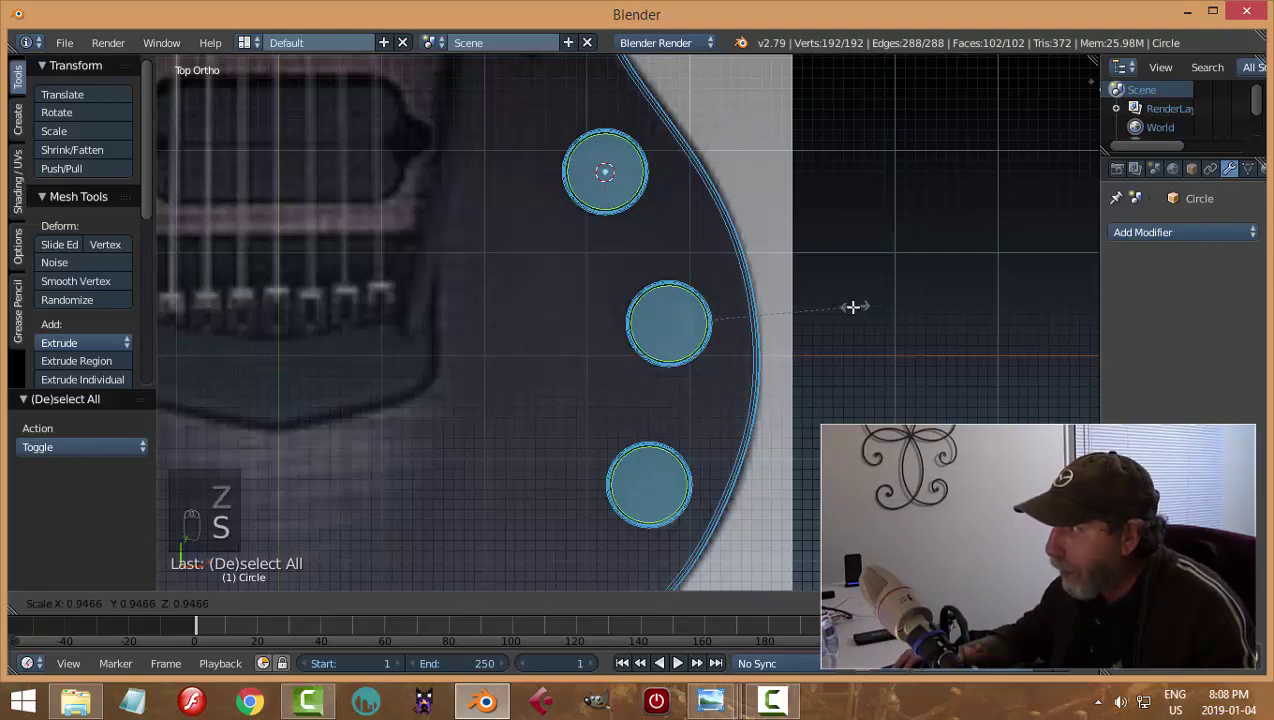
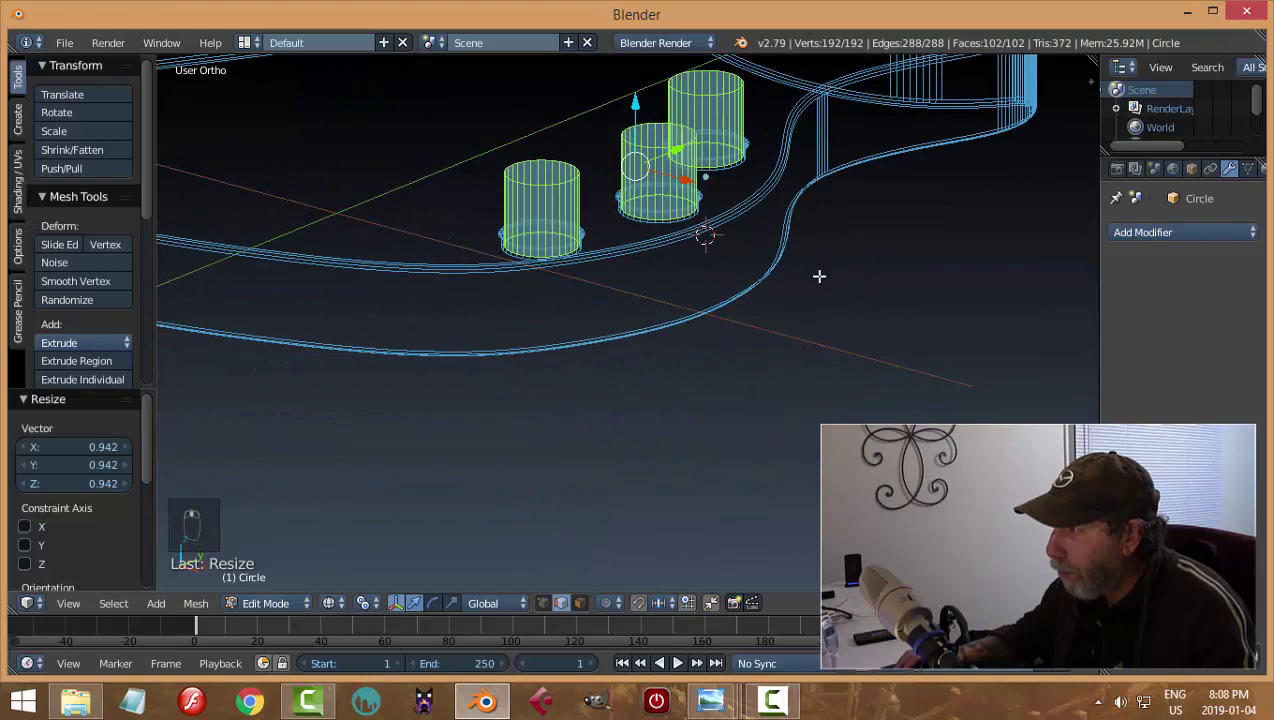
key("s")
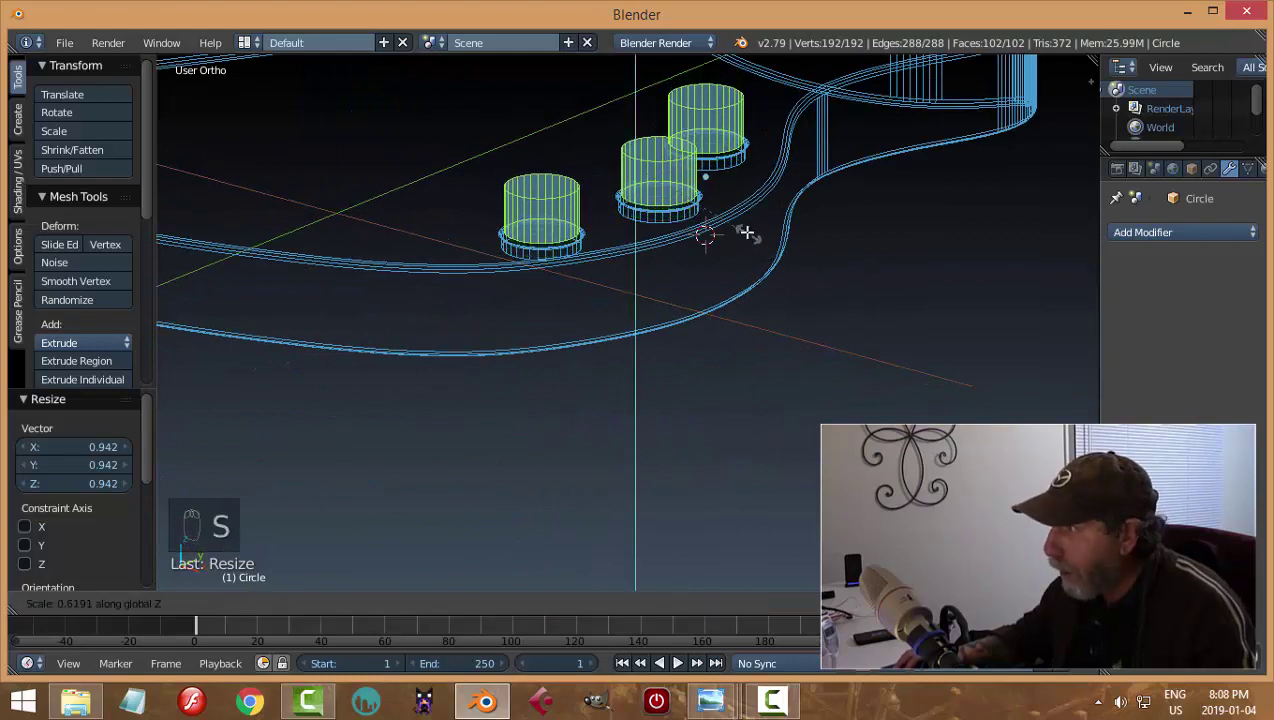
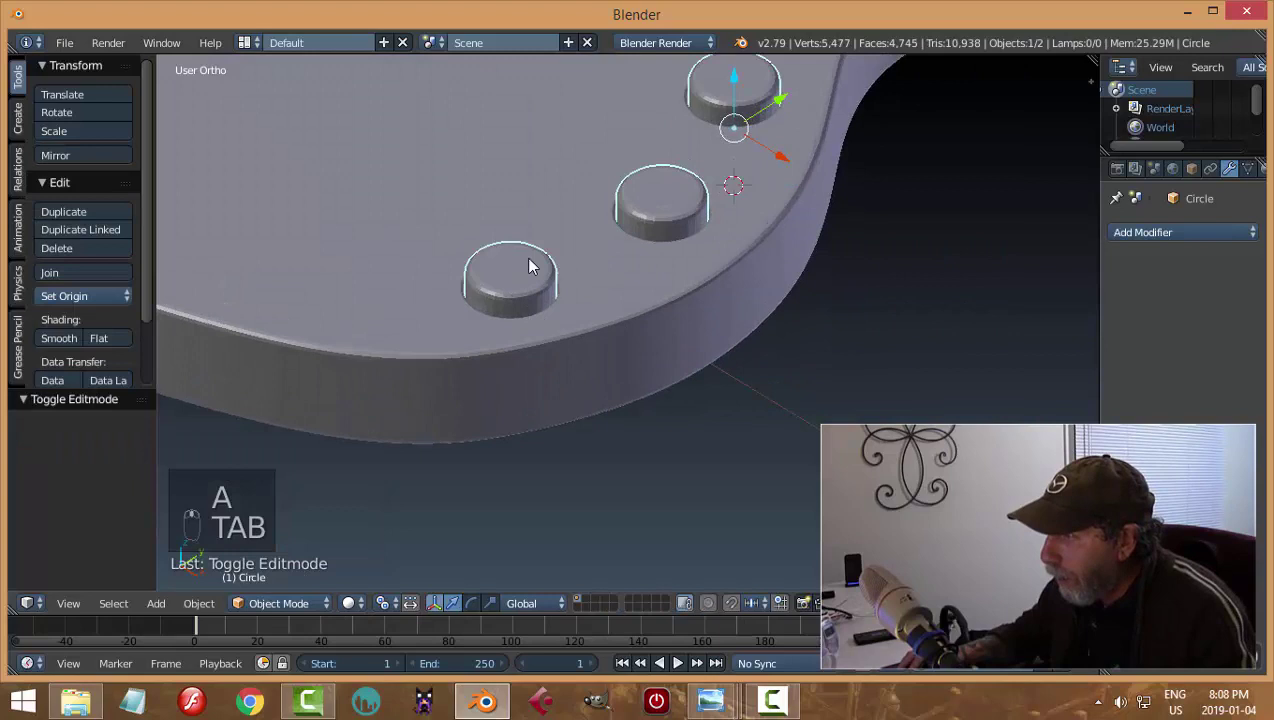
Step: Add a Subdivision Surface modifier to the three knobs
left_click_drag(64, 346, 823, 325)
key("Tab")
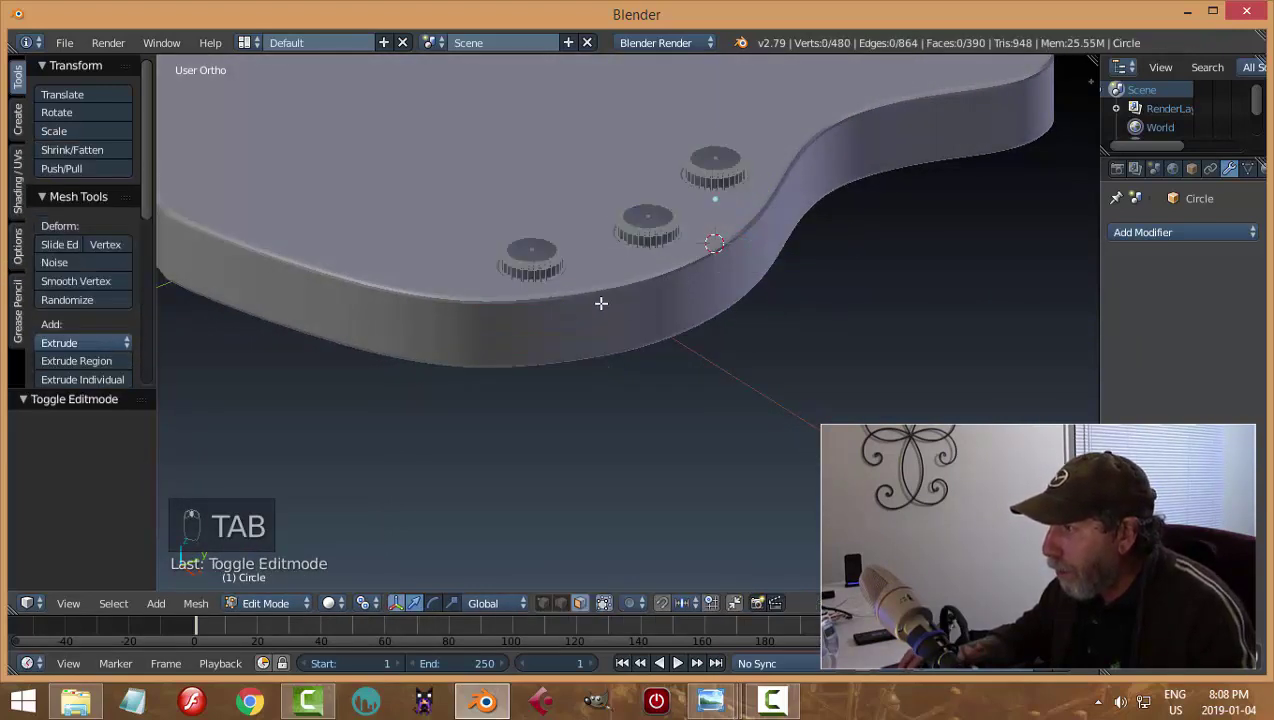
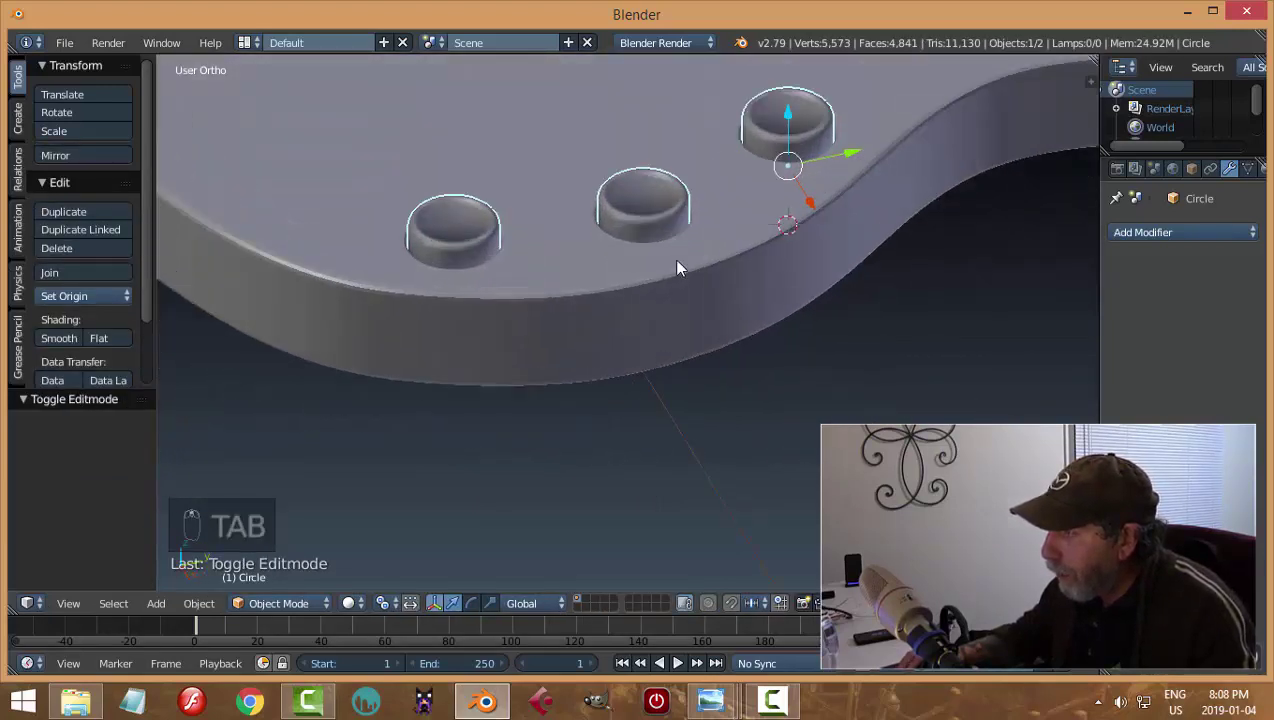
key("ctrl+z")
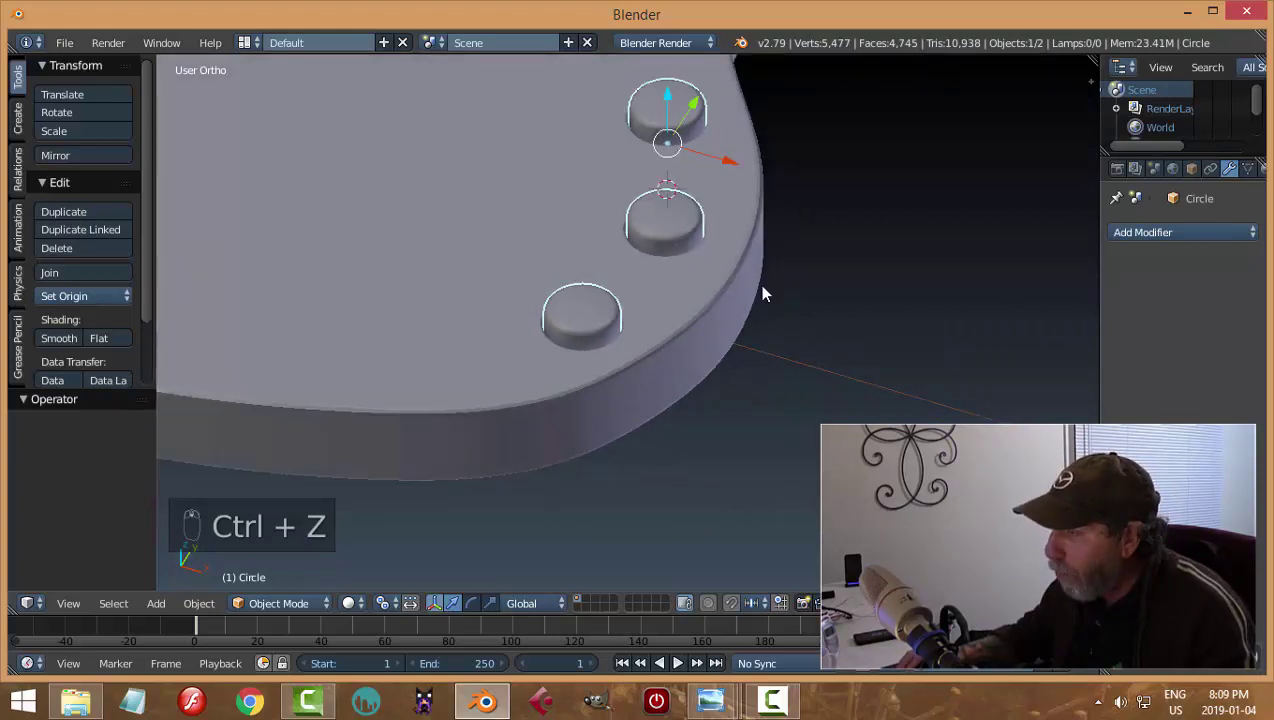
key("a")
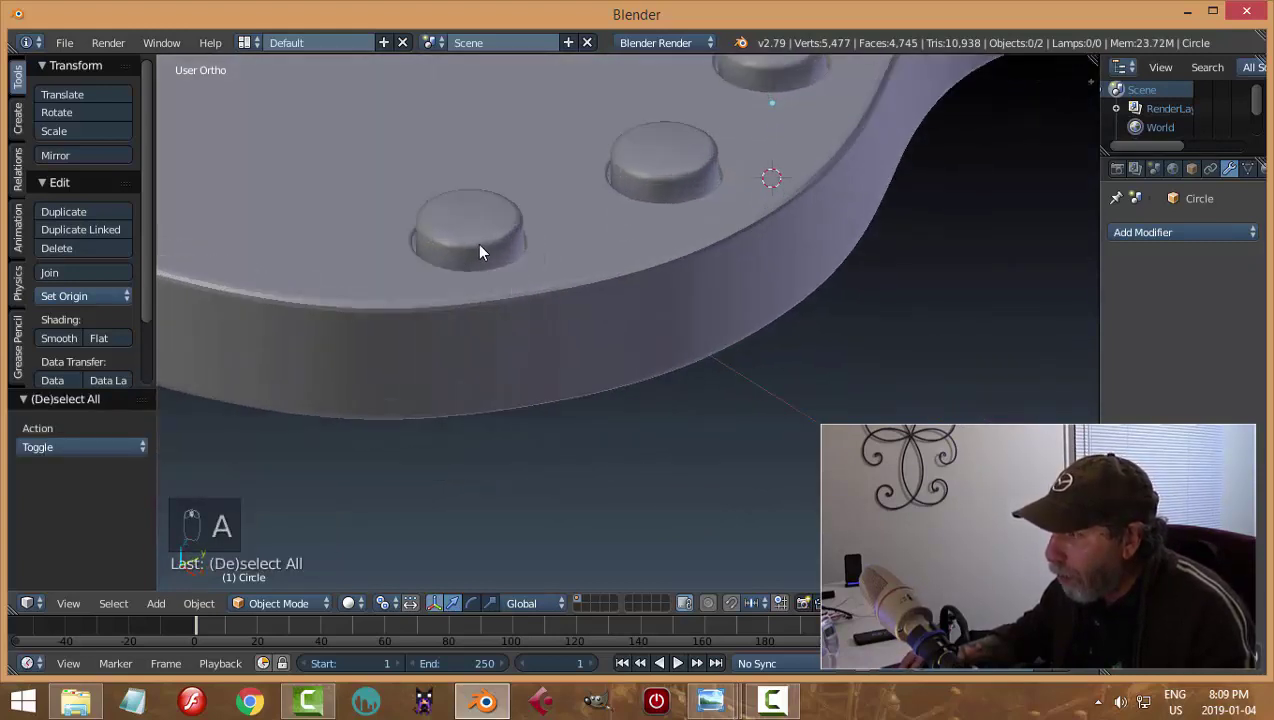
left_click_drag(485, 249, 584, 284)
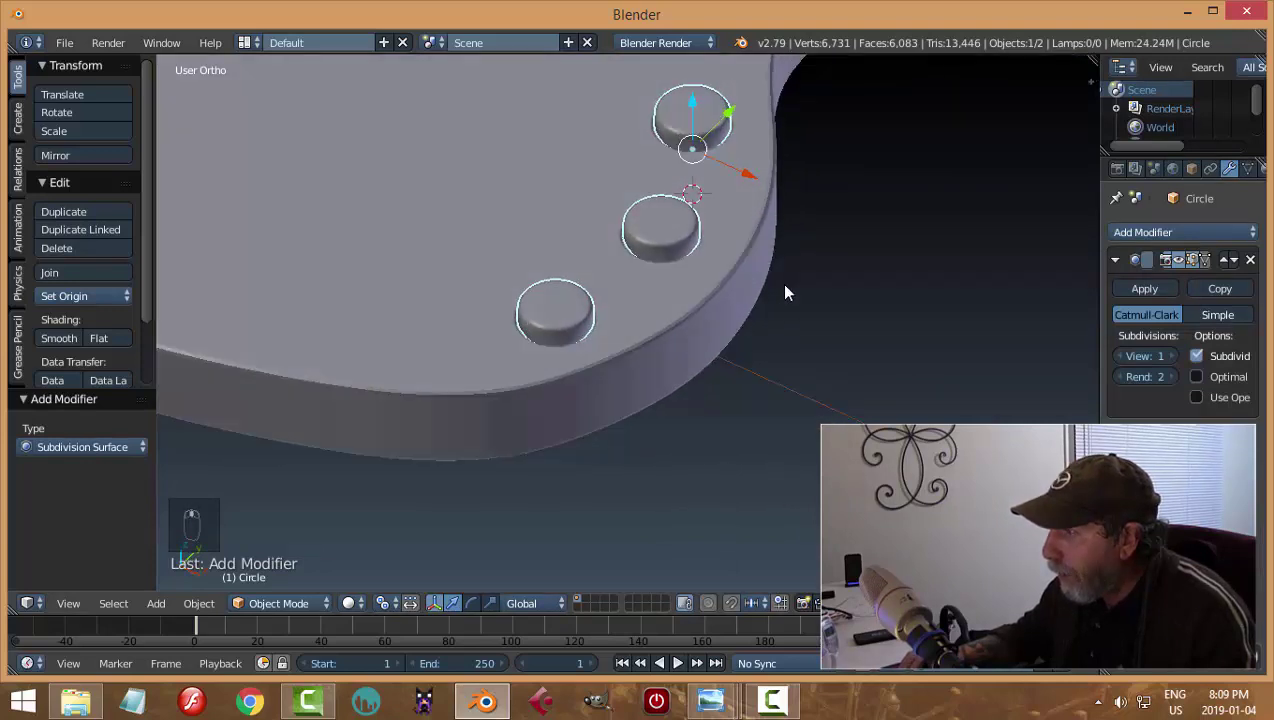
Step: Add supporting edge loops near the top and bottom of the knobs
key("Tab")
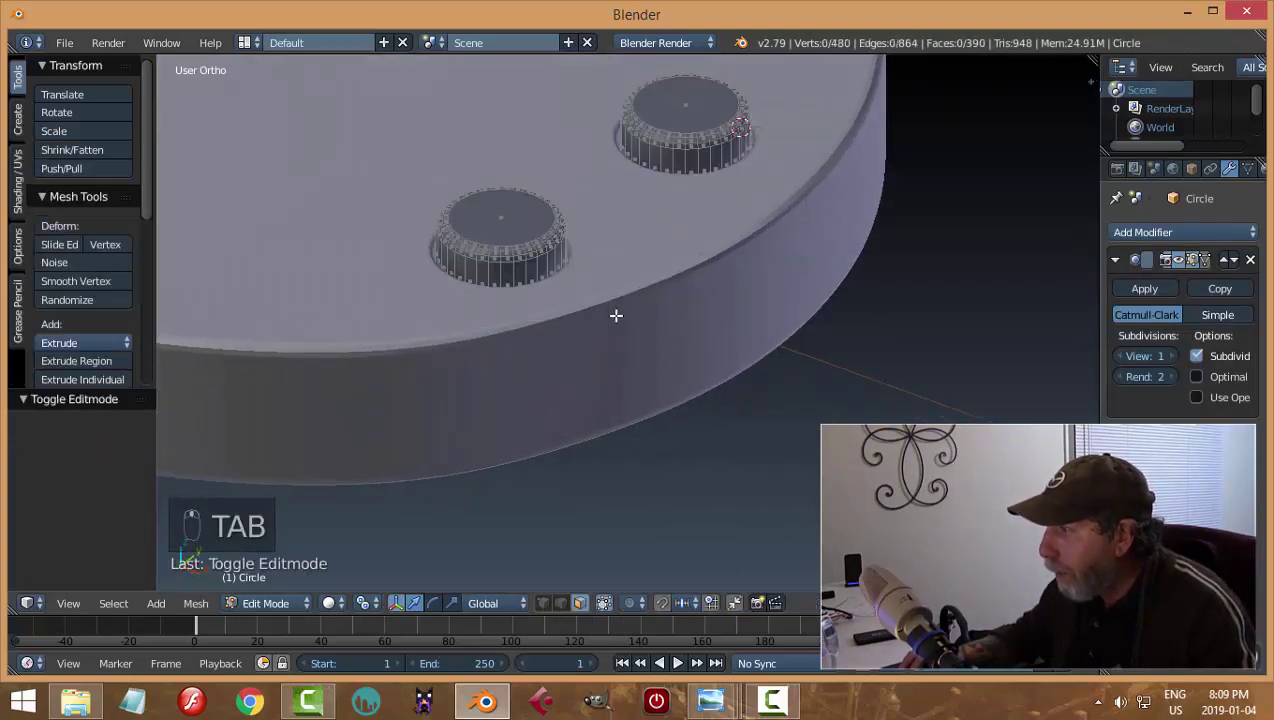
key("ctrl+r")
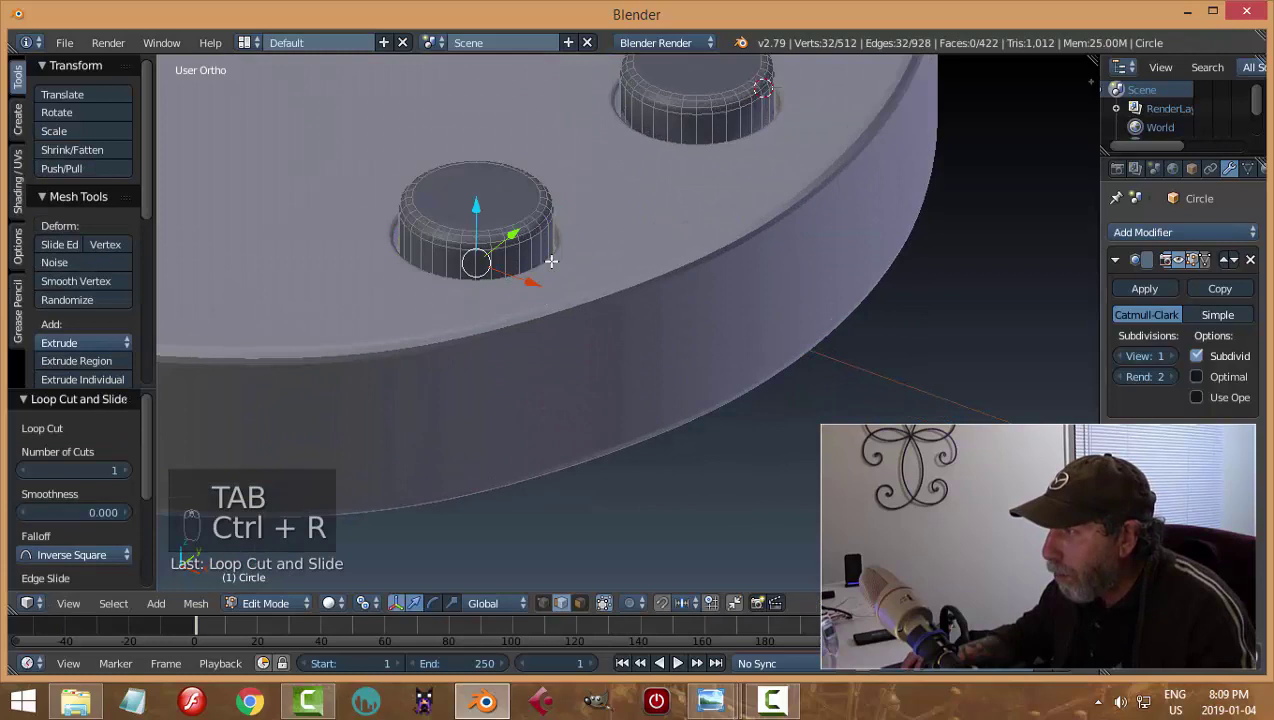
key("ctrl+r")
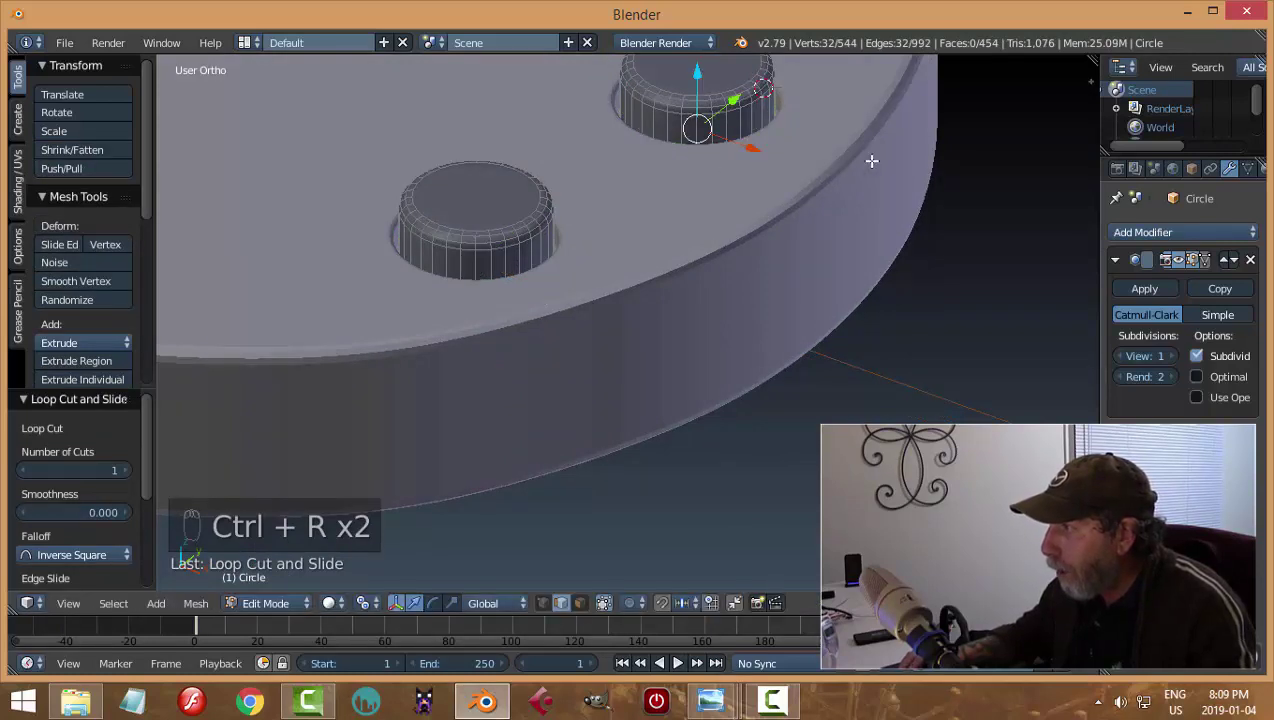
key("ctrl+r")
key("a")
Step: Inset the knob top faces into a recessed dish and check the result in object mode
key("ctrl+Tab")
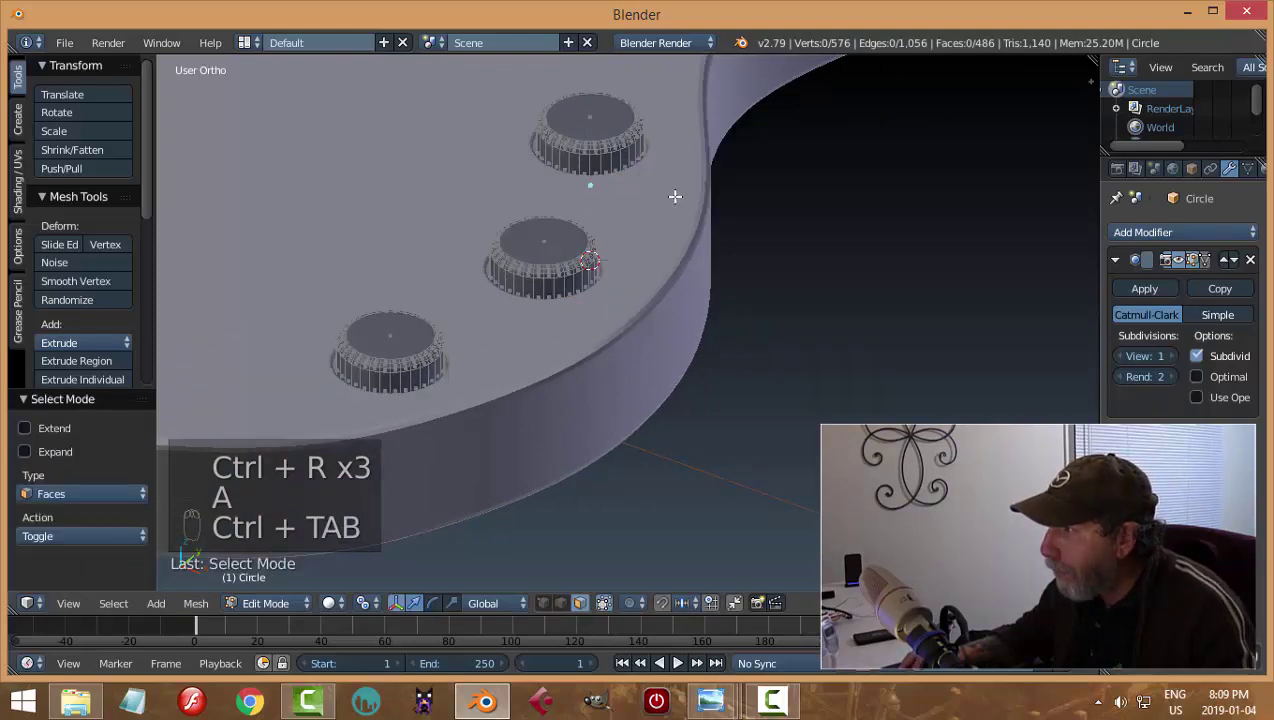
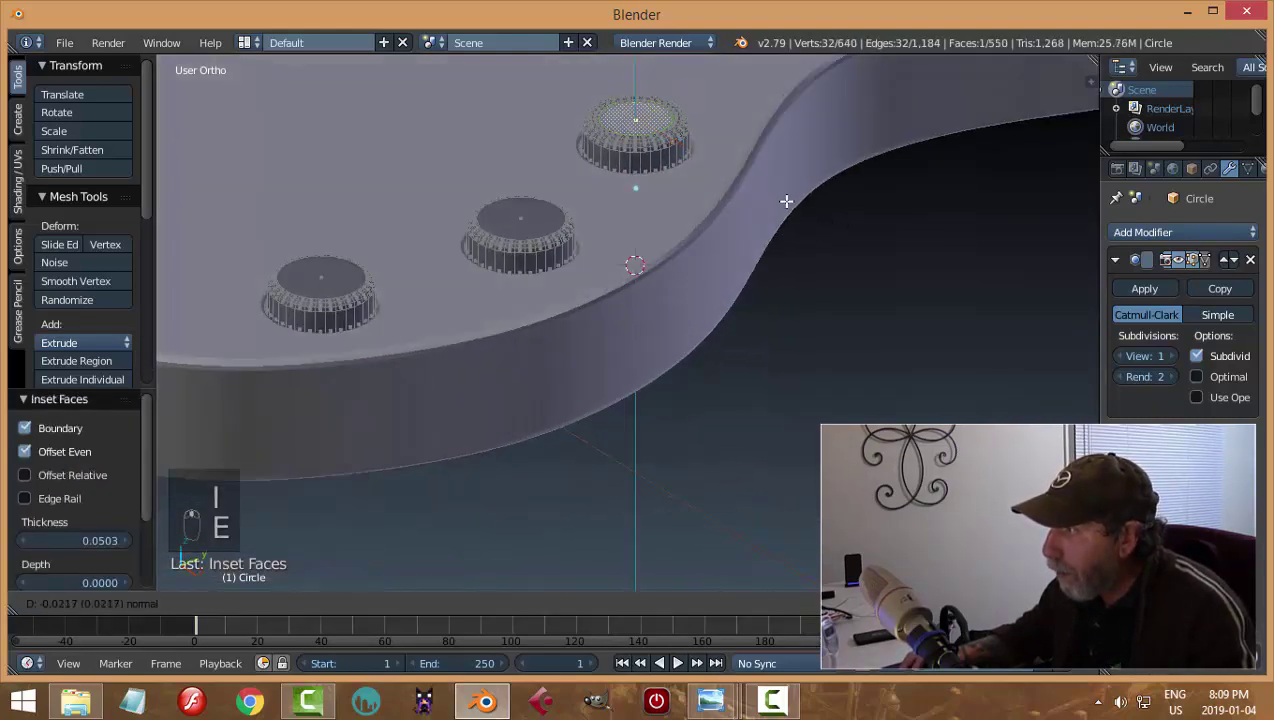
key("Tab")
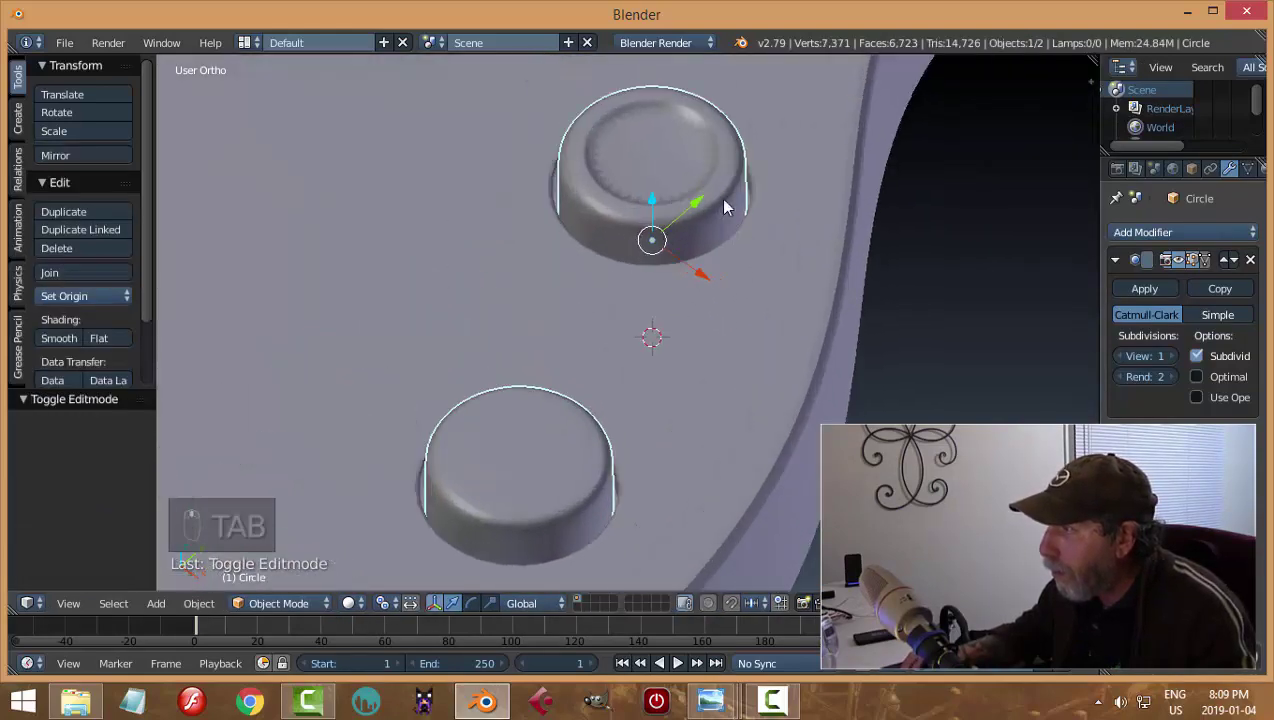
left_click_drag(709, 194, 743, 197)
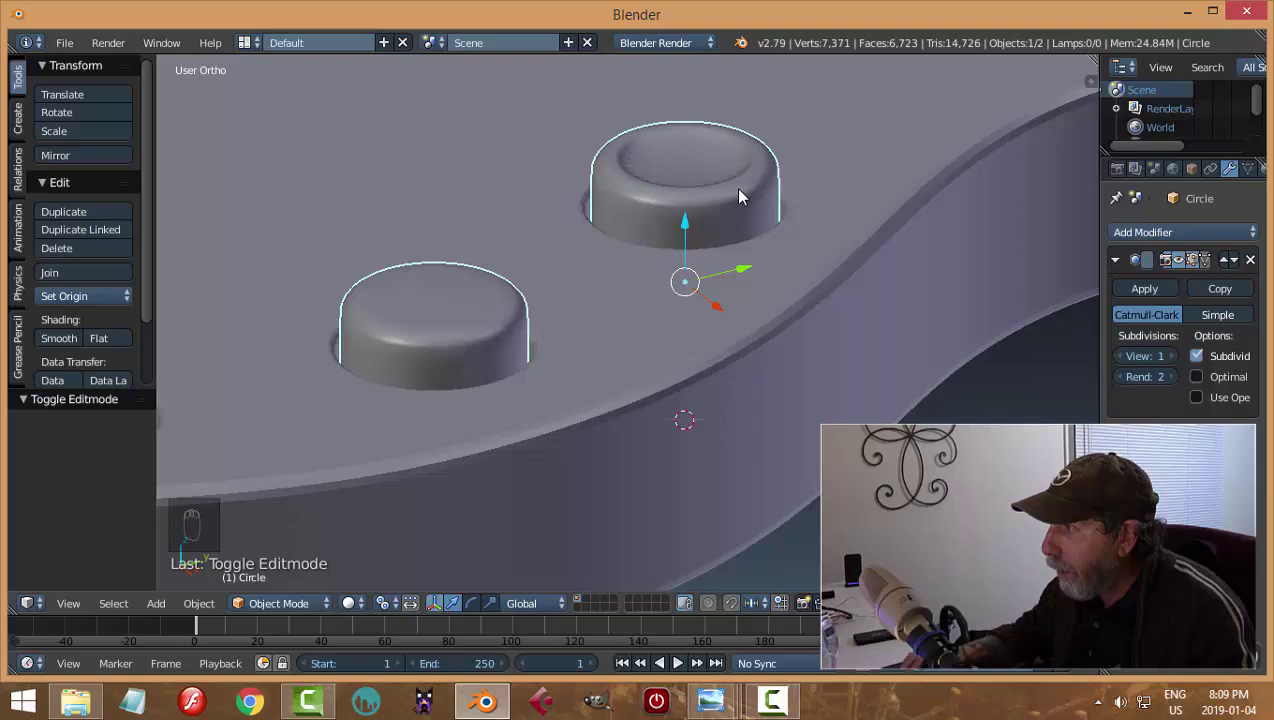
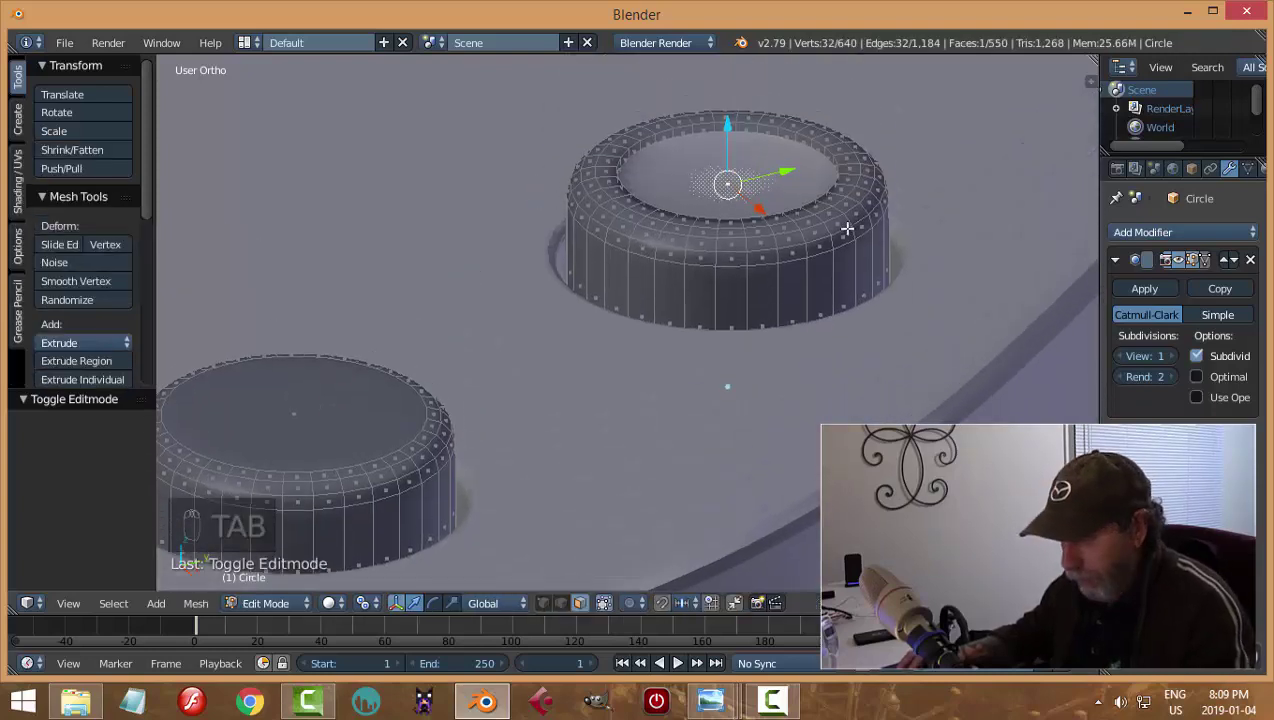
Step: Extrude and scale the knob top edges to form a raised rim around a deeper centre
key("i")
key("Tab")
middle_click(841, 220)
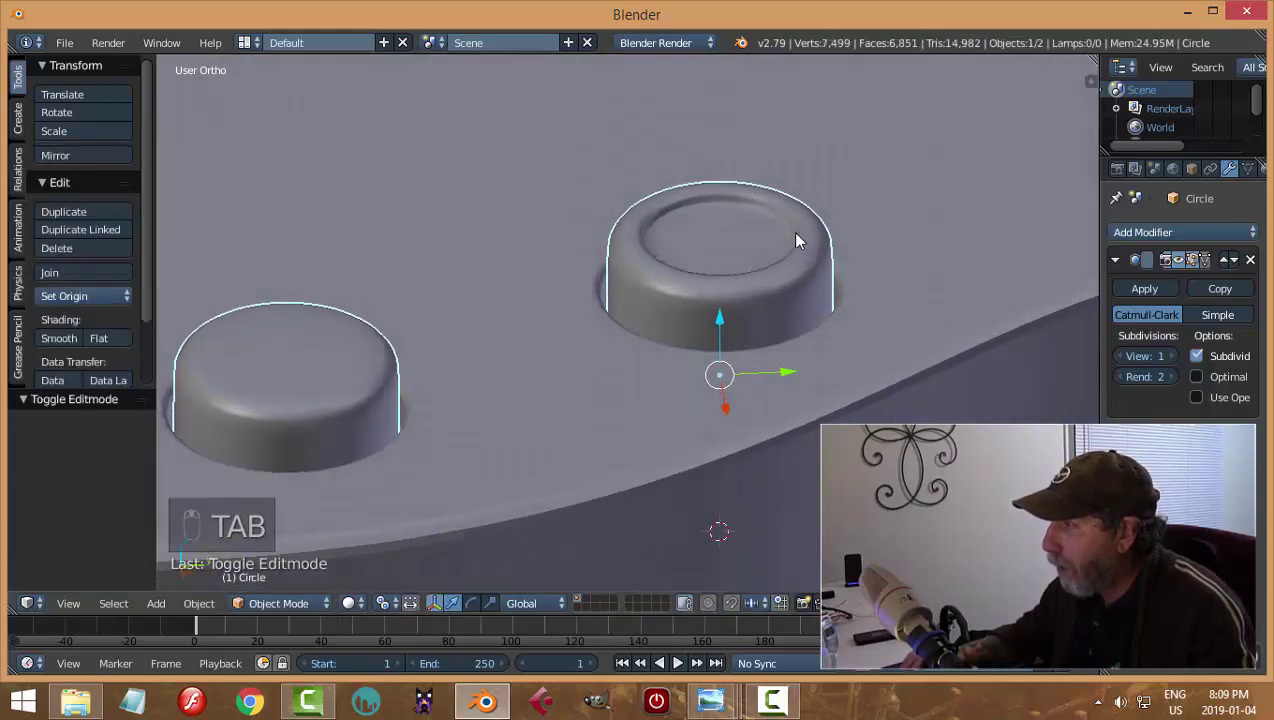
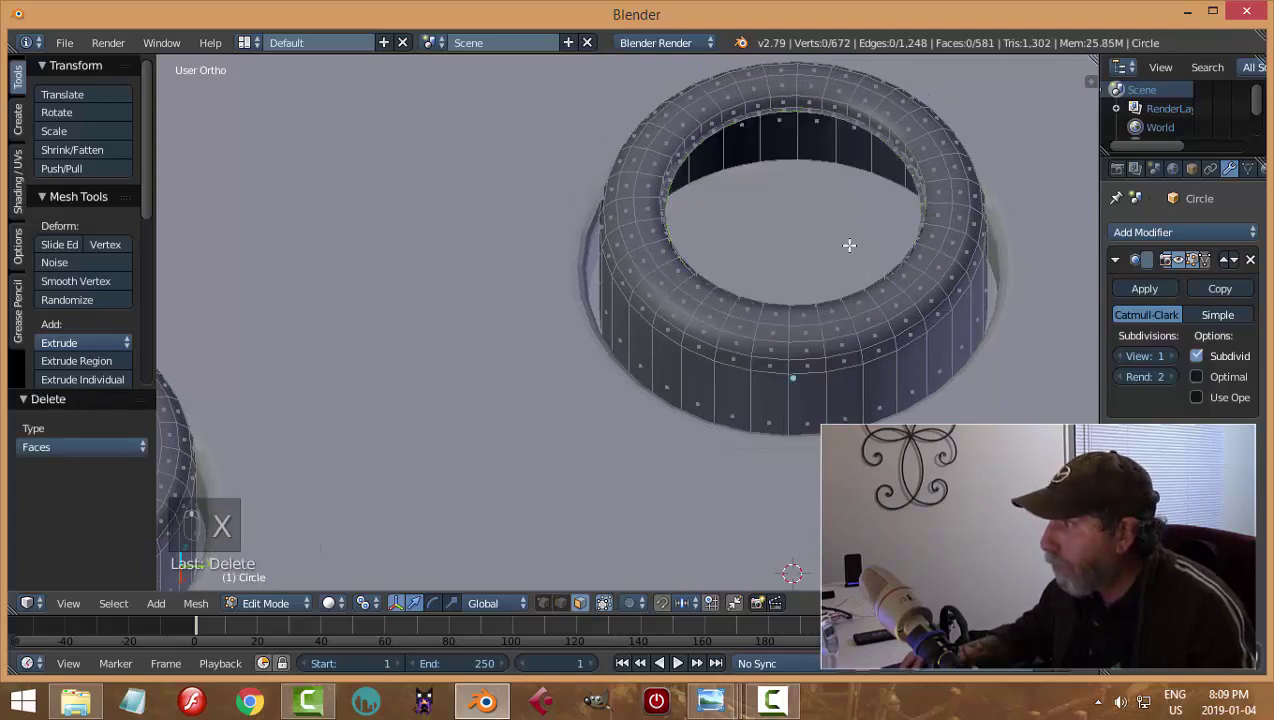
key("ctrl+Tab")
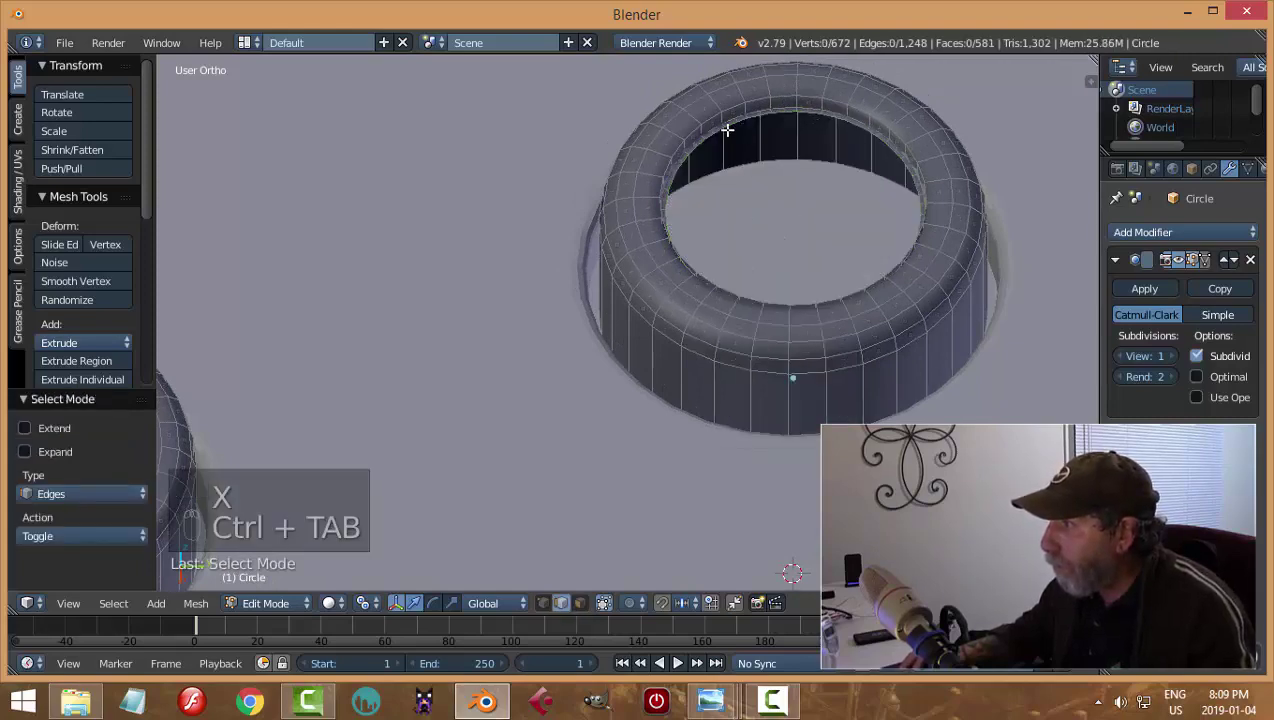
key("e")
key("s")
key("e")
key("s")
Step: Merge the centre and add an edge loop near the inner rim to keep it crisp
key("e")
key("alt+m")
key("Tab")
middle_click(847, 266)
key("Tab")
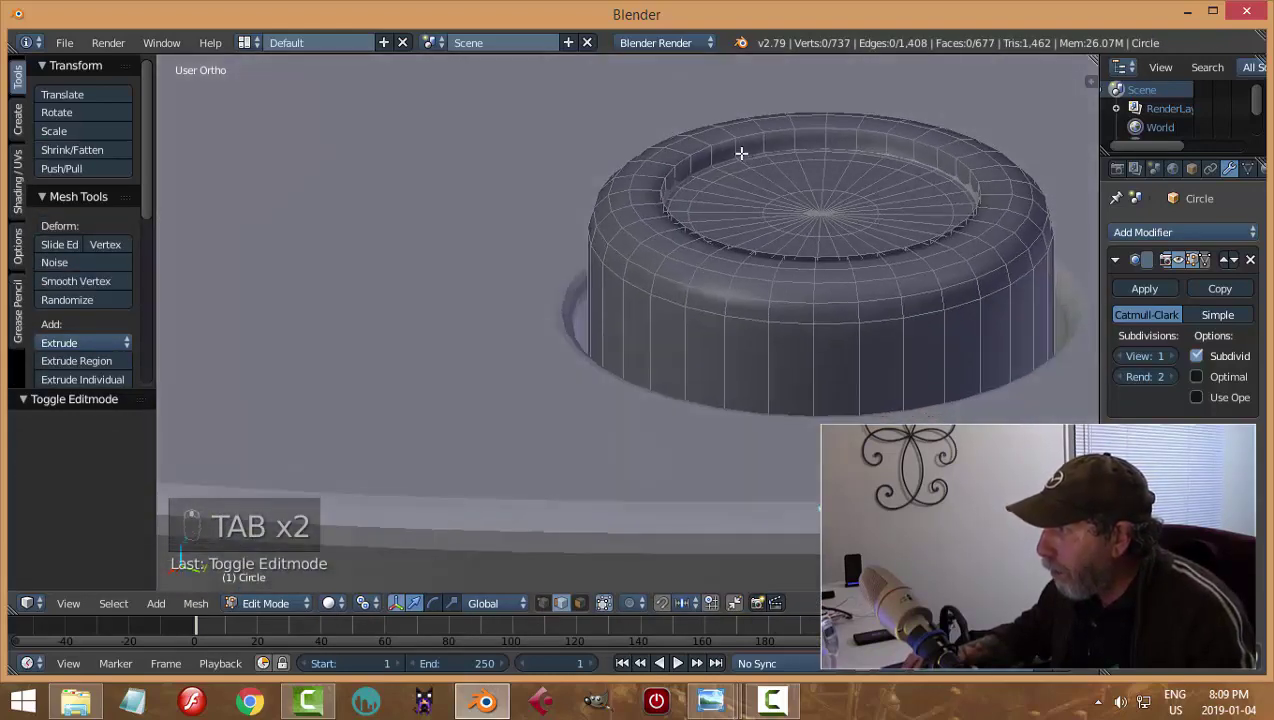
key("ctrl+r")
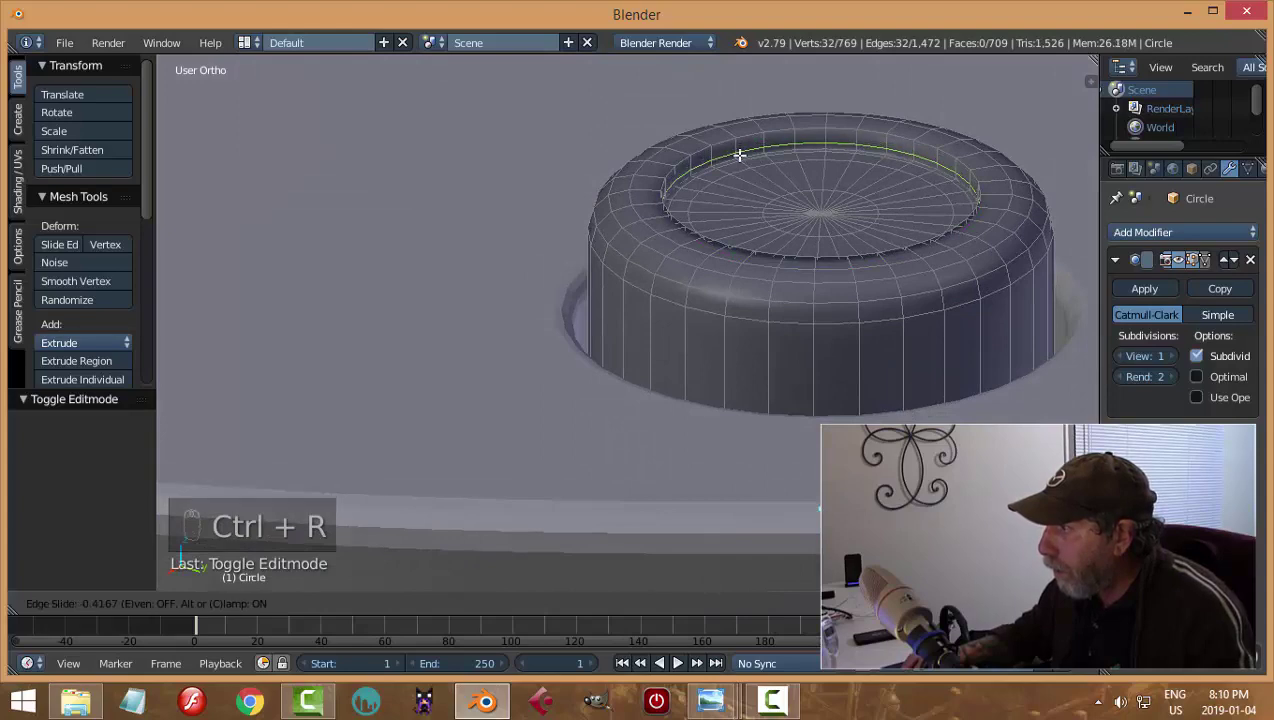
key("Tab")
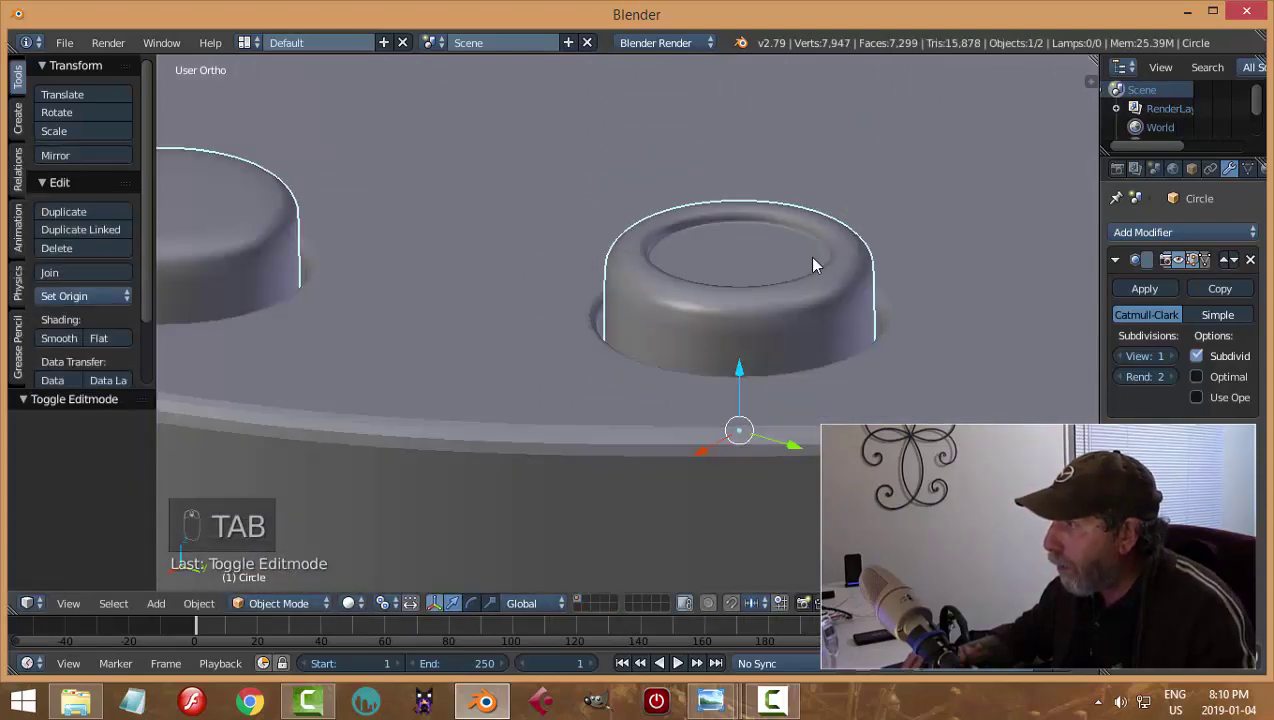
Step: Select the NurbsPath body and shade it smooth from the Tools panel
left_click_drag(835, 292, 808, 320)
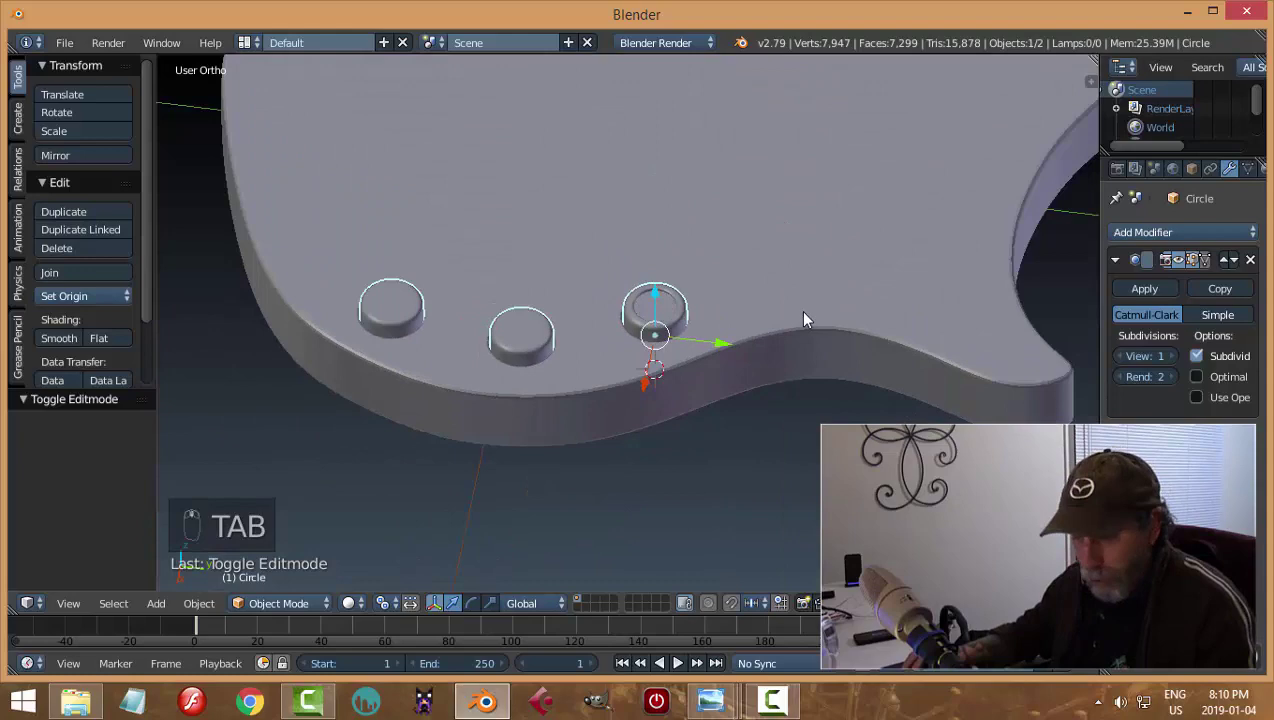
key("a")
middle_click(788, 300)
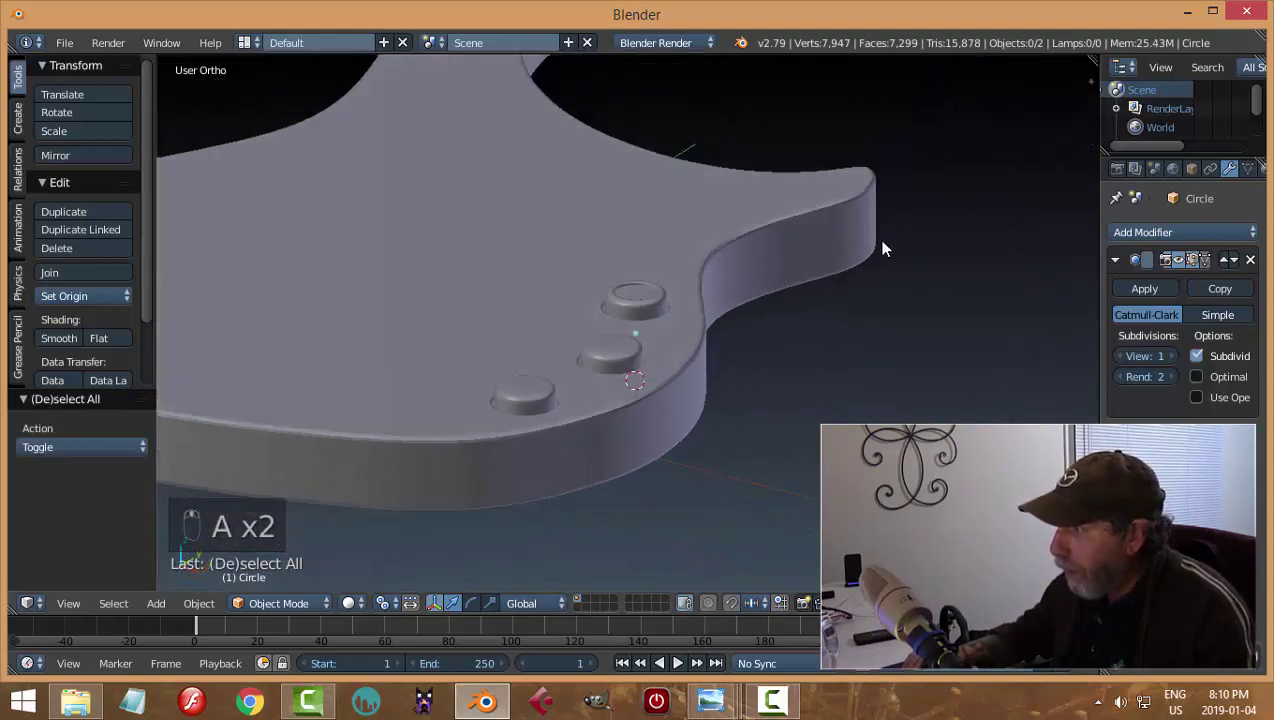
left_click_drag(766, 321, 771, 310)
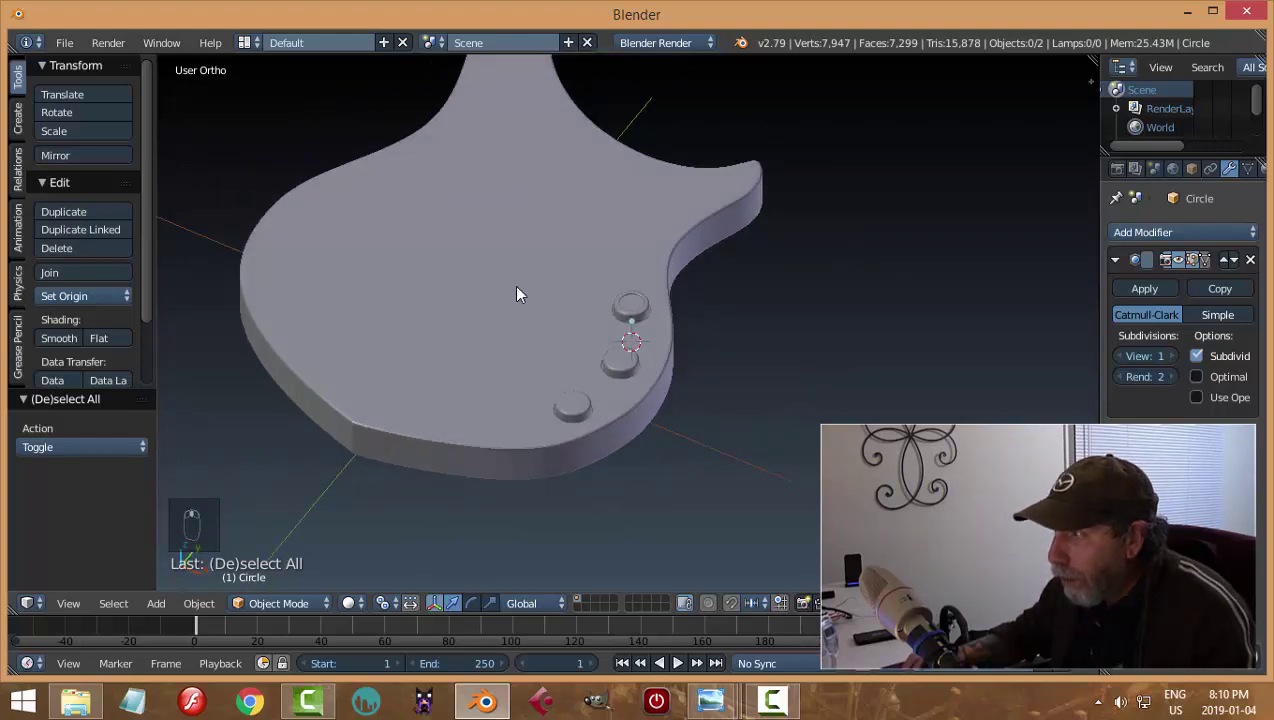
middle_click(579, 292)
left_click_drag(547, 322, 88, 341)
left_click_drag(63, 346, 555, 329)
middle_click(555, 329)
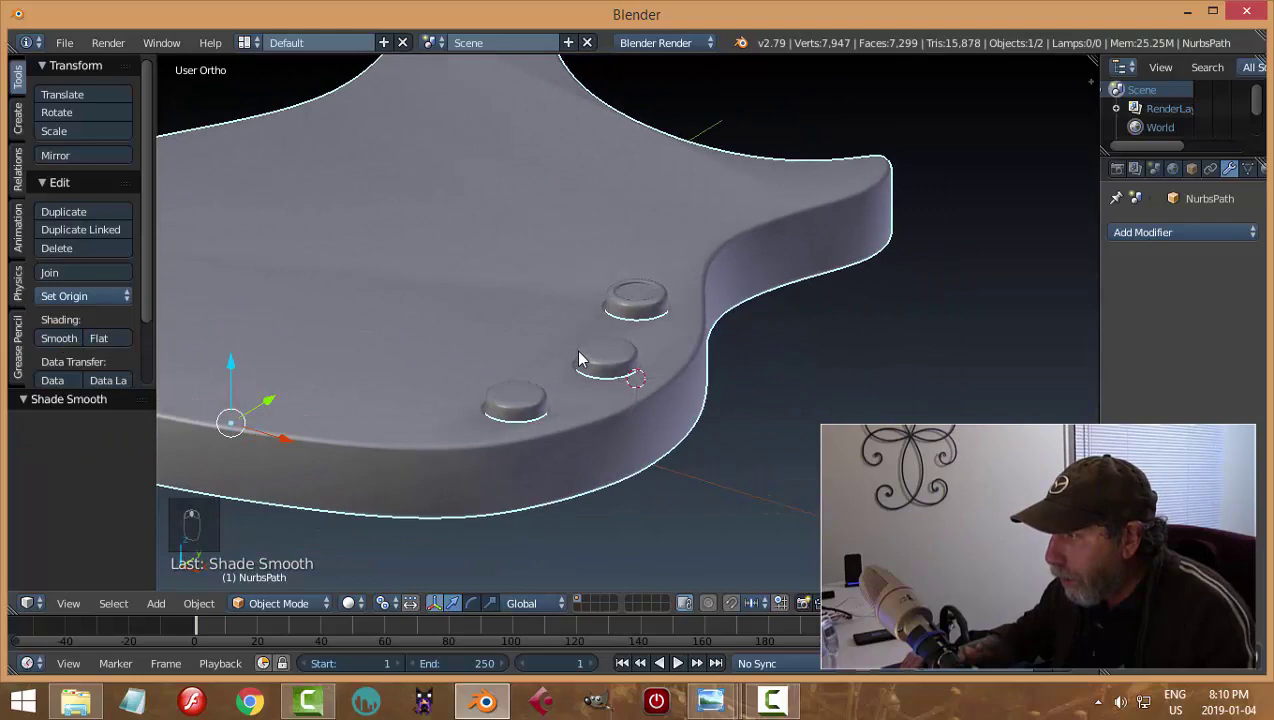
Step: Extrude the body's top faces in edit mode and return to object mode
key("Tab")
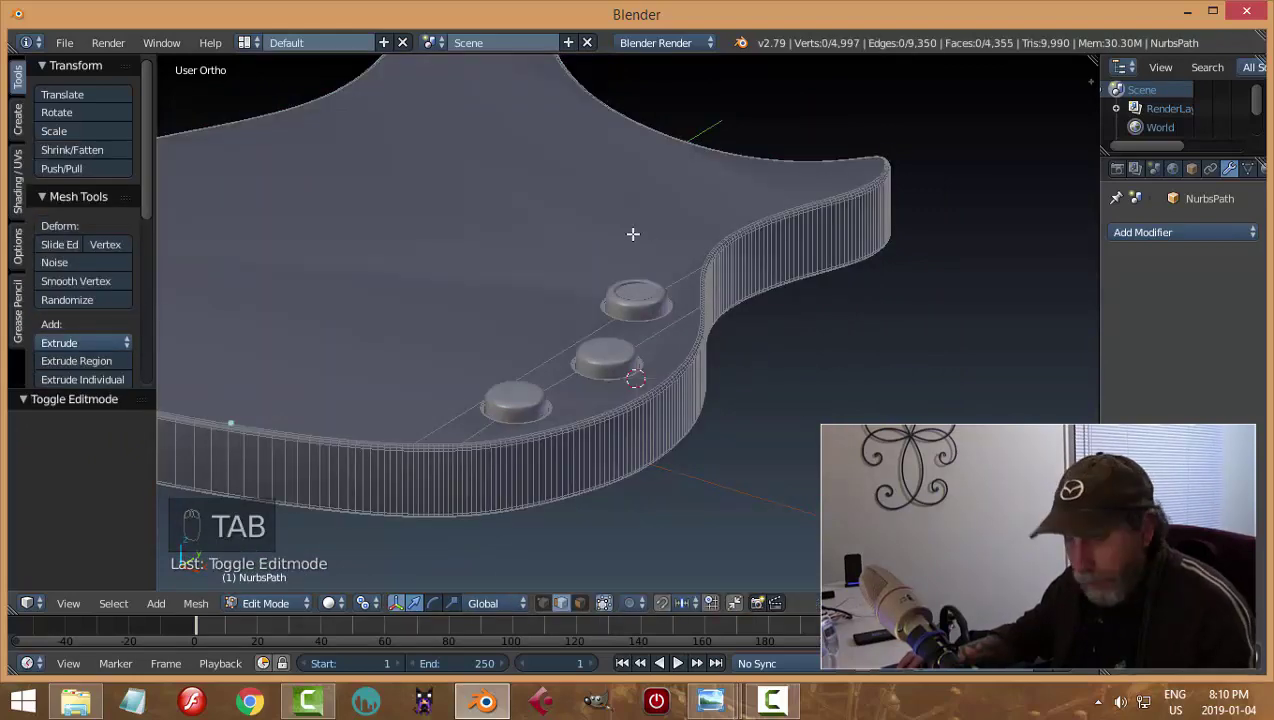
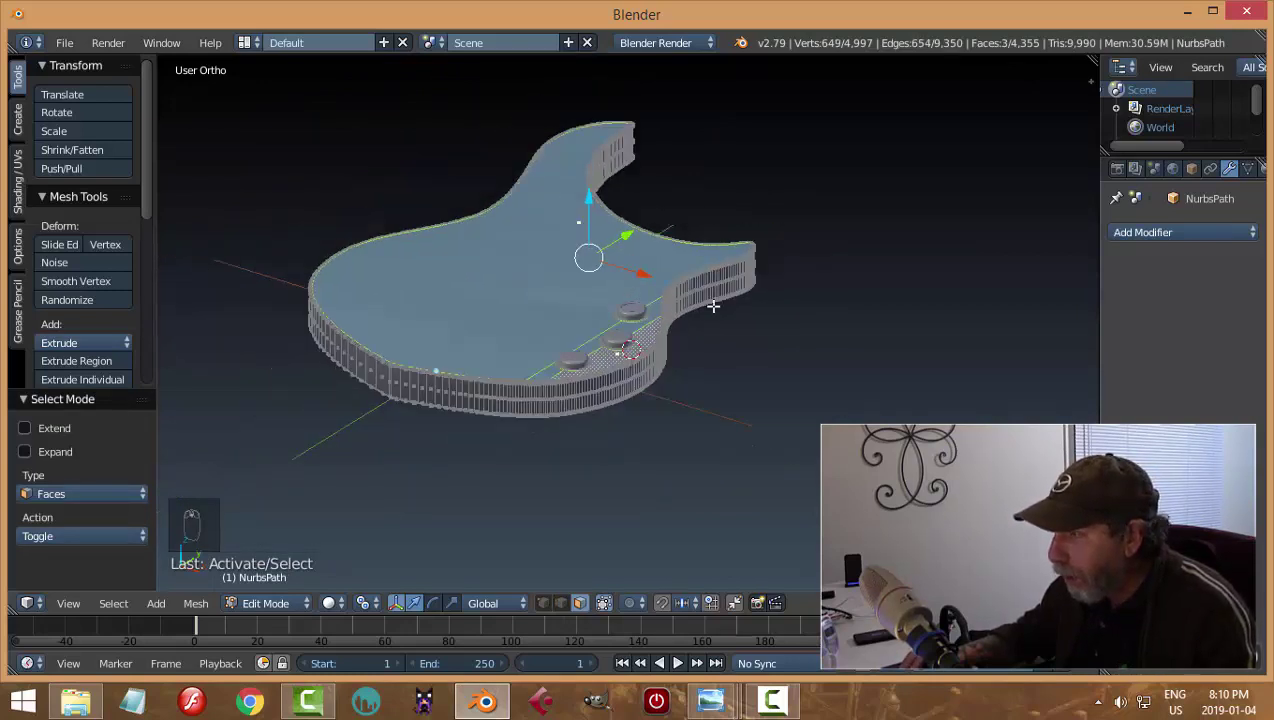
key("e")
key("Tab")
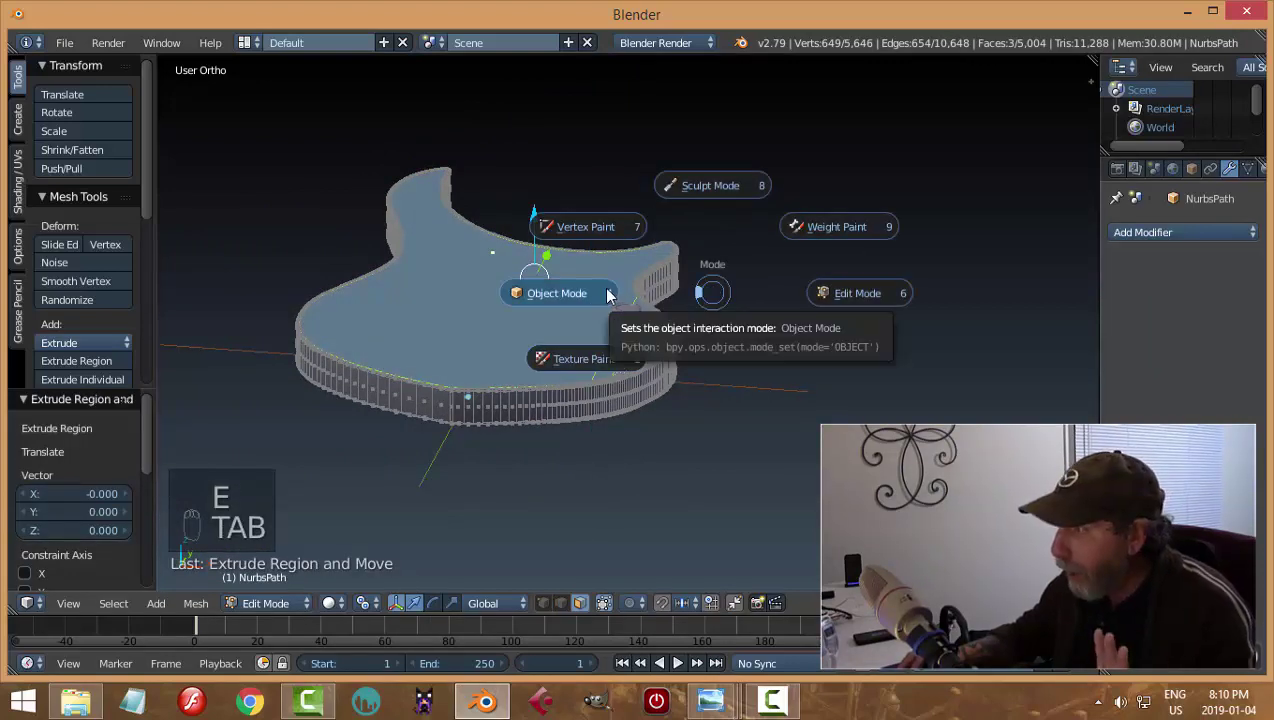
key("a")
left_click(583, 385)
Step: Delete the top faces and fill the boundary with a single face
key("Tab")
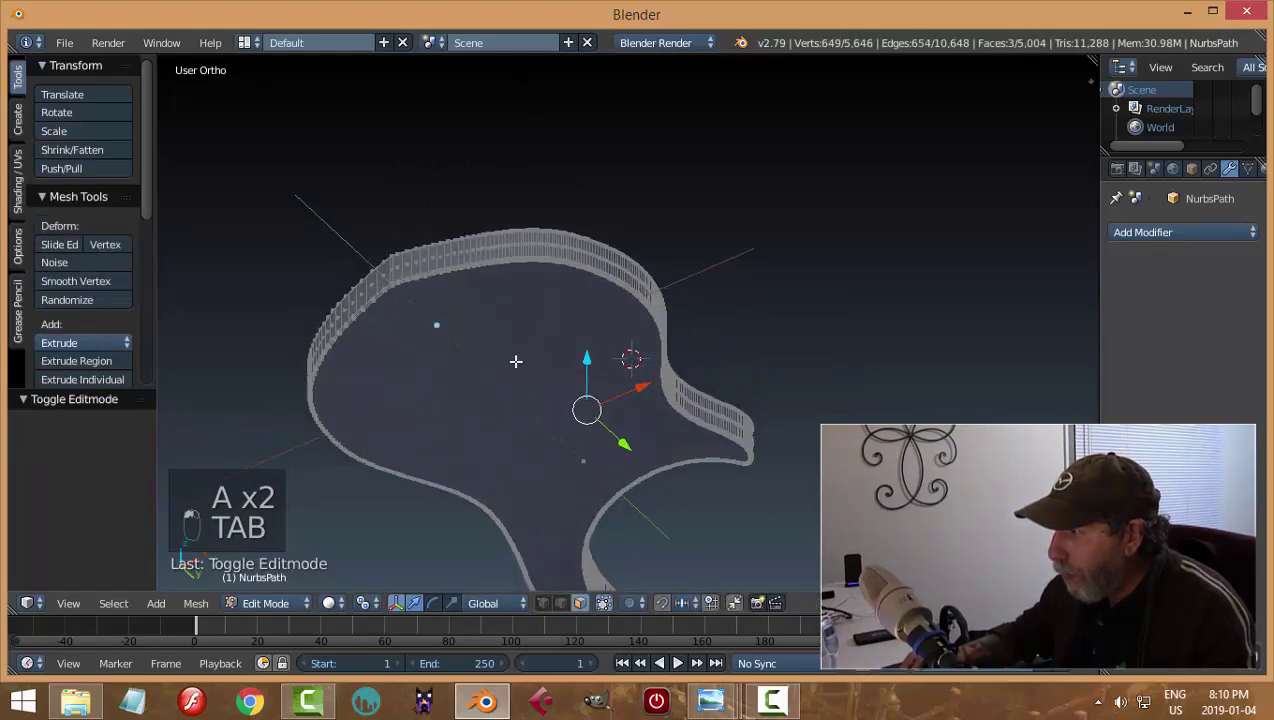
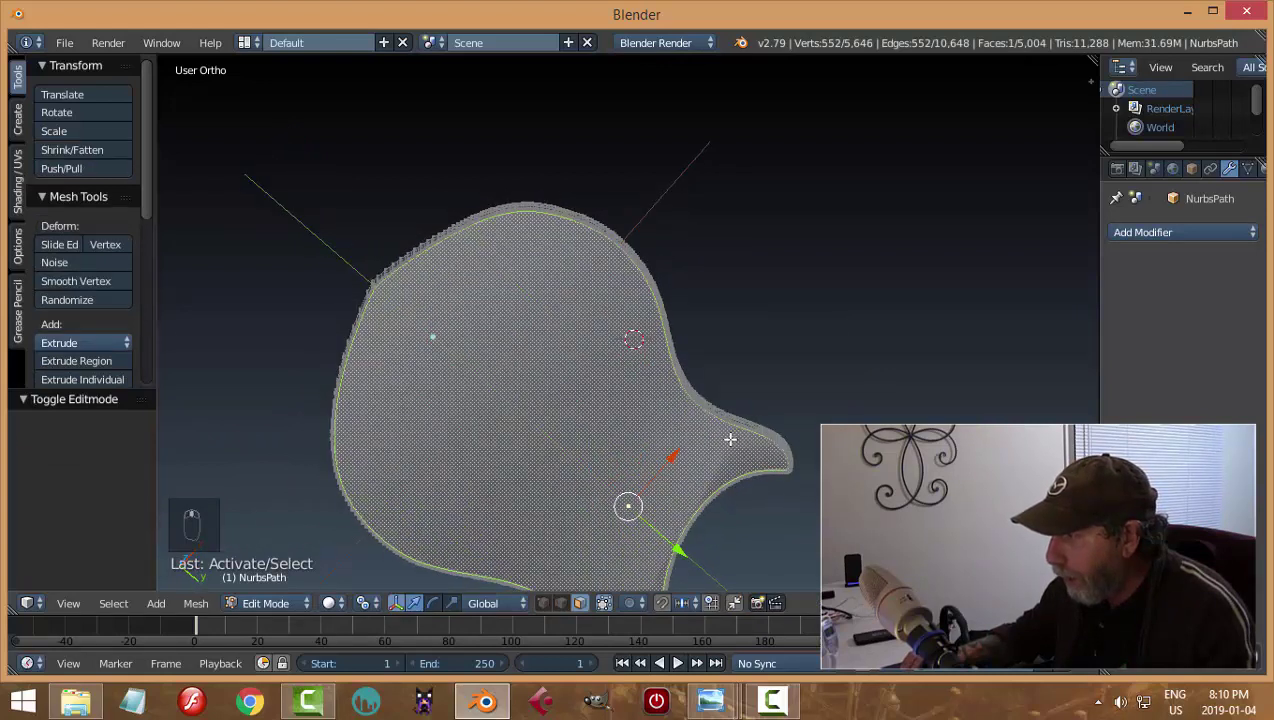
key("e")
key("a")
key("Tab")
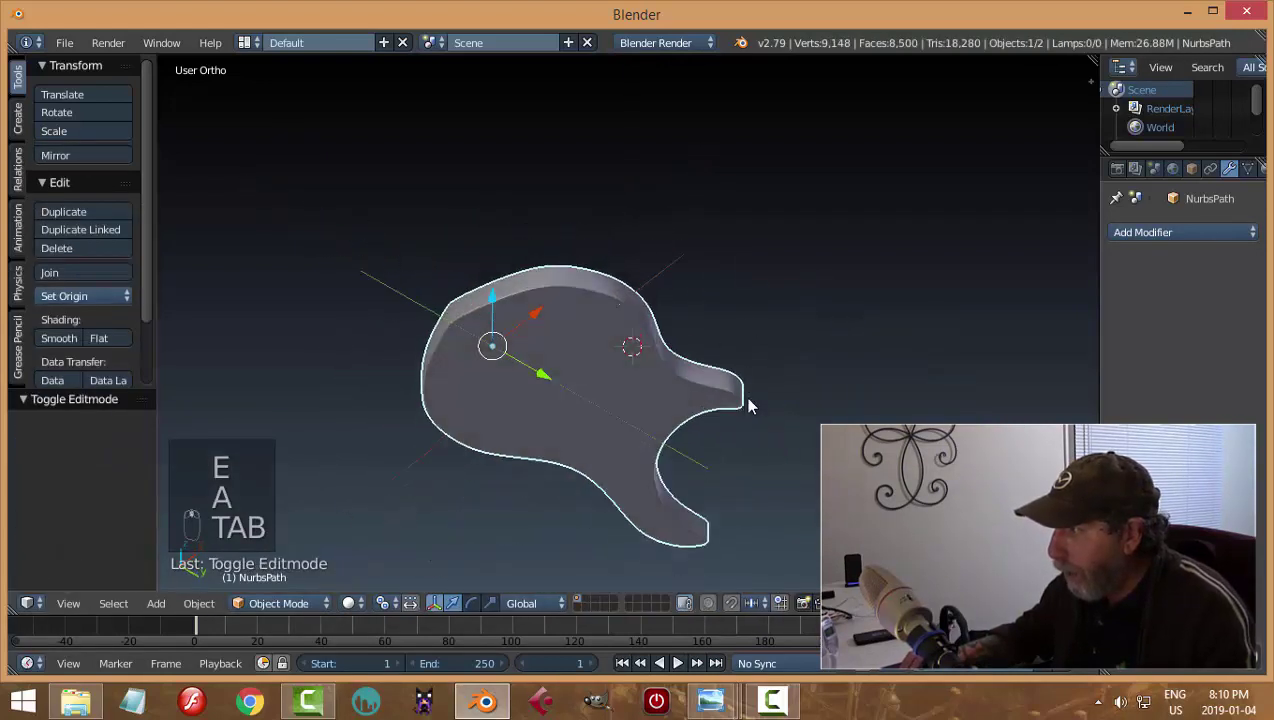
Step: Enable a glossy matcap in the N panel Shading section
key("n")
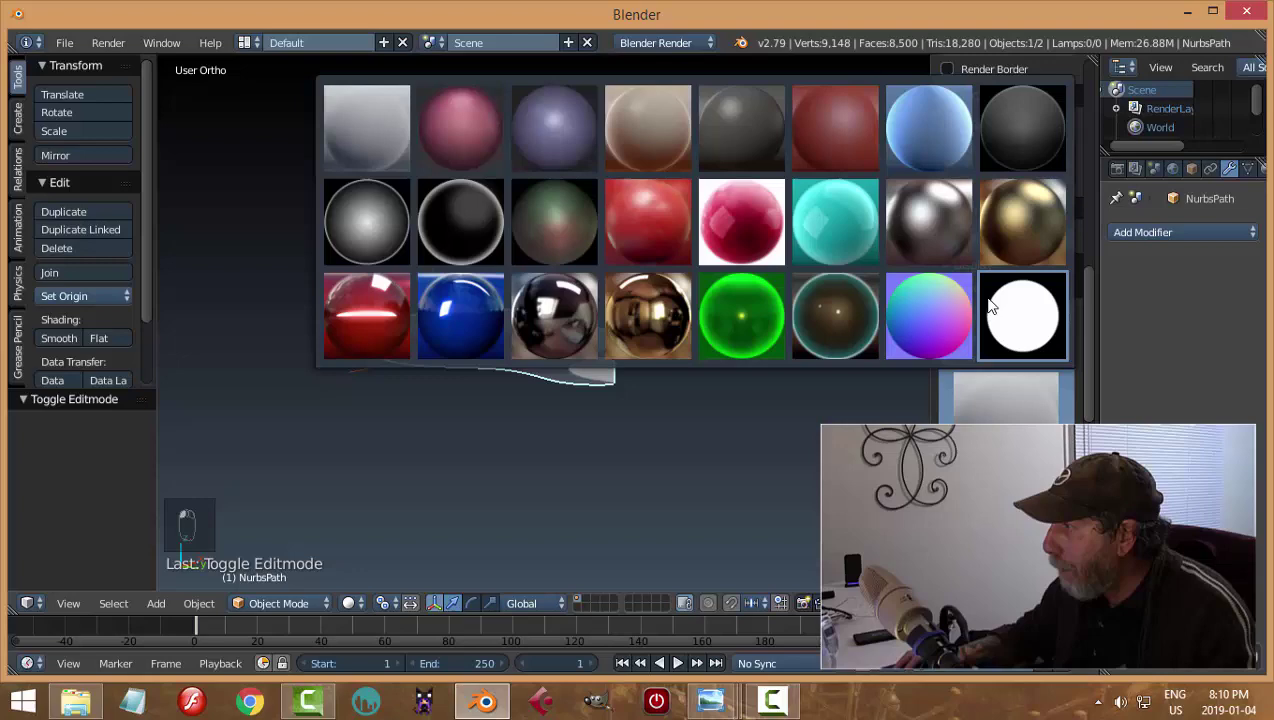
key("n")
key("a")
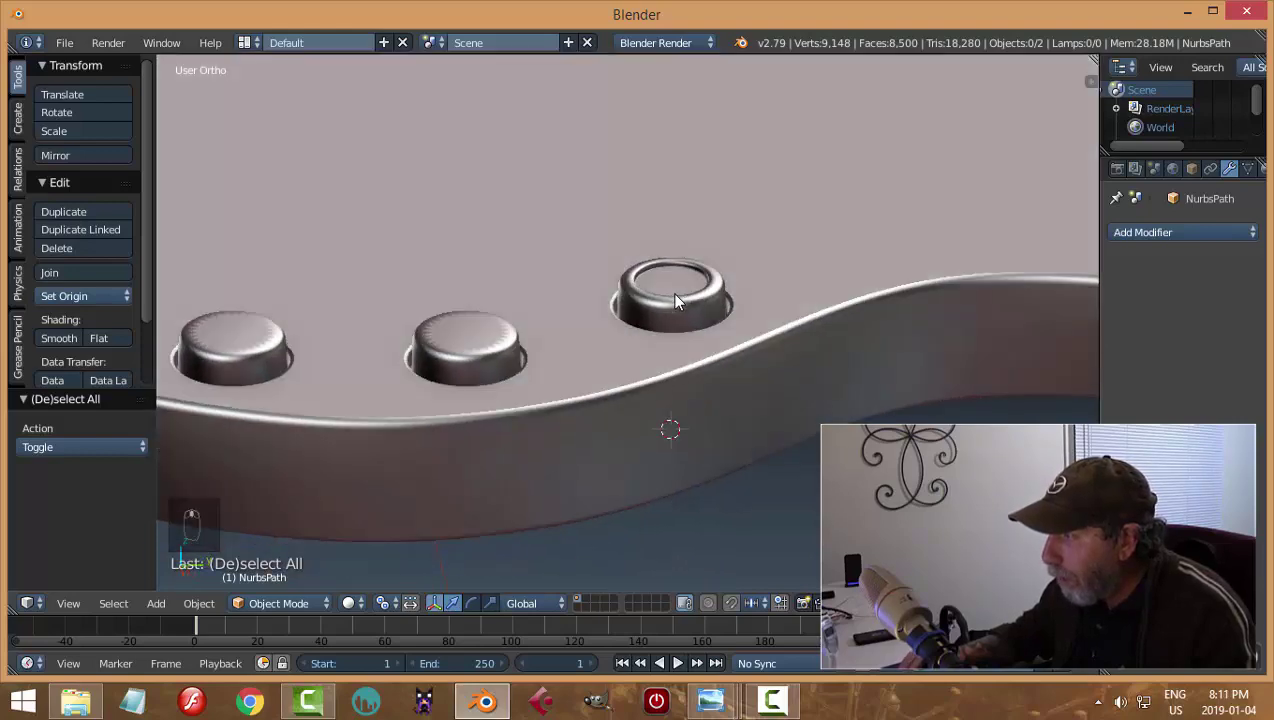
Step: Orbit around the guitar body and knobs to inspect them from several angles
middle_click(668, 299)
middle_click(698, 221)
middle_click(878, 307)
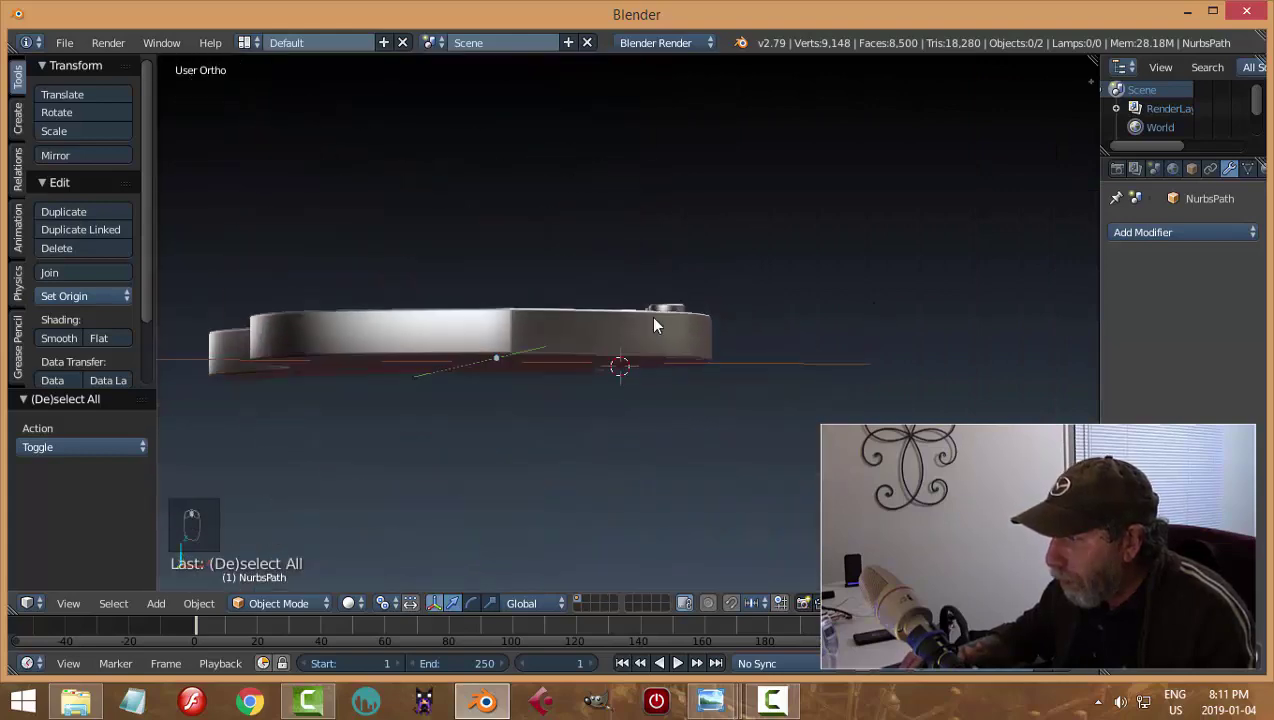
middle_click(529, 485)
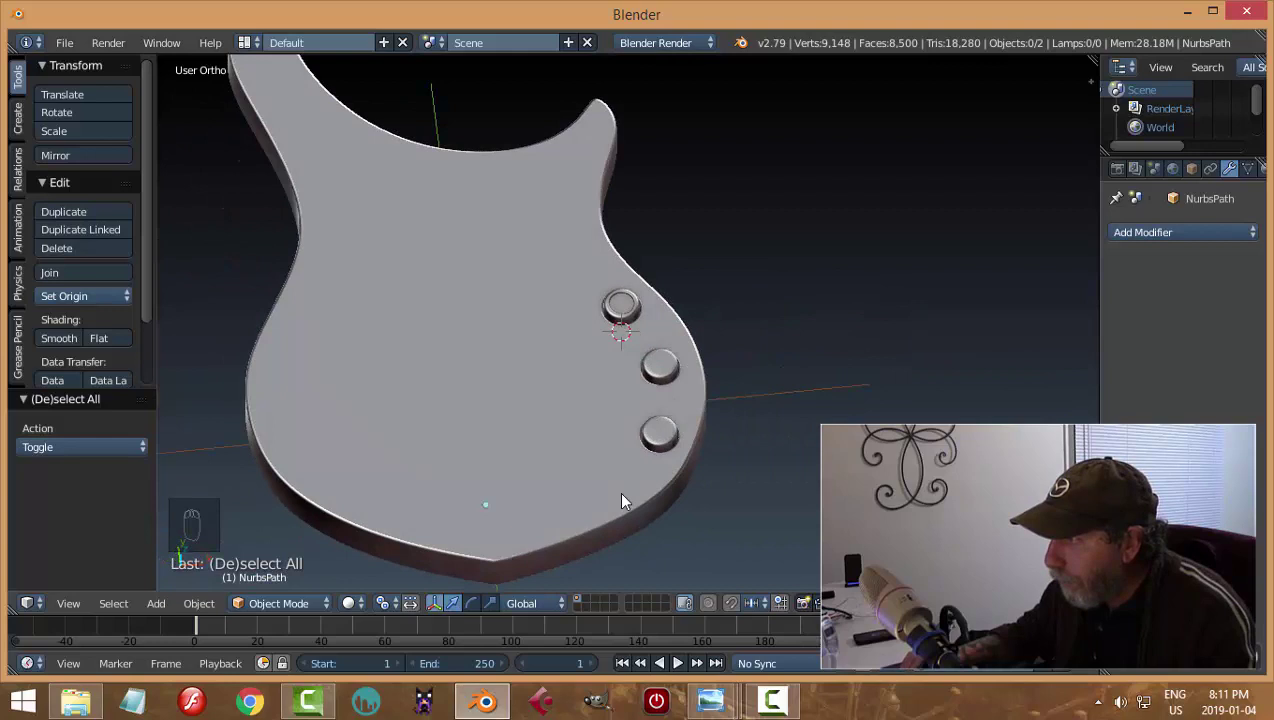
left_click_drag(629, 471, 456, 295)
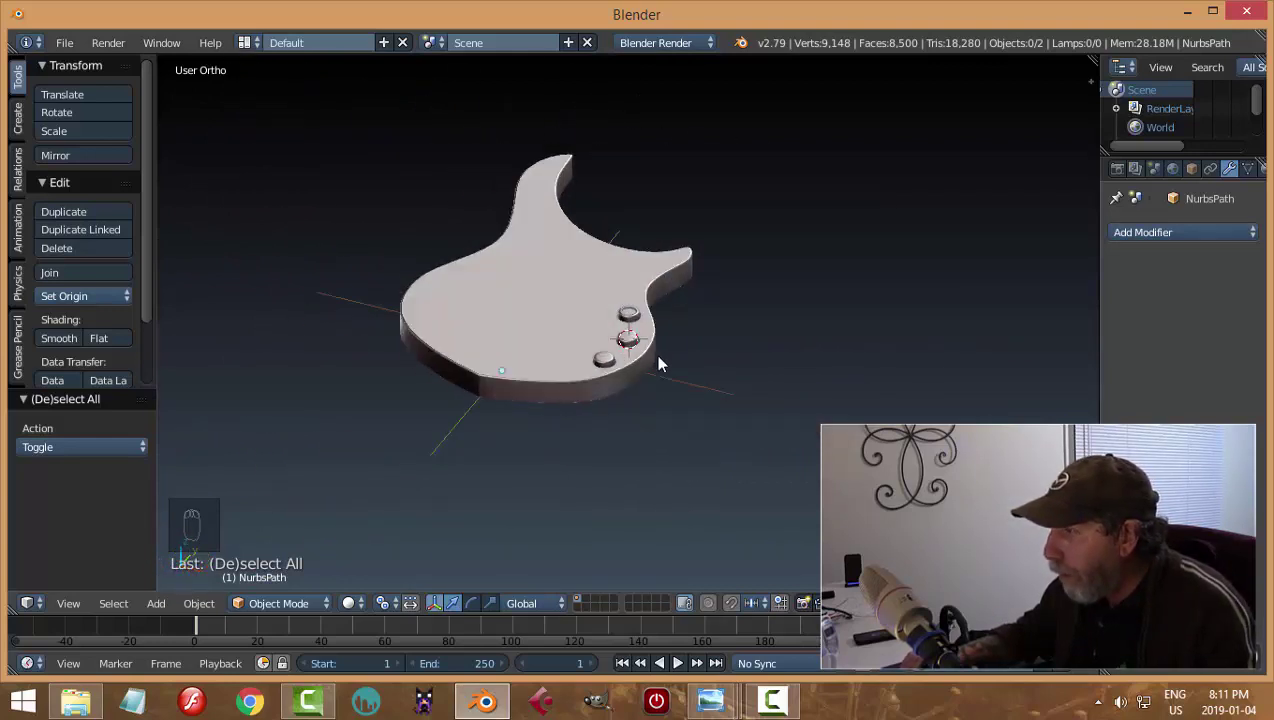
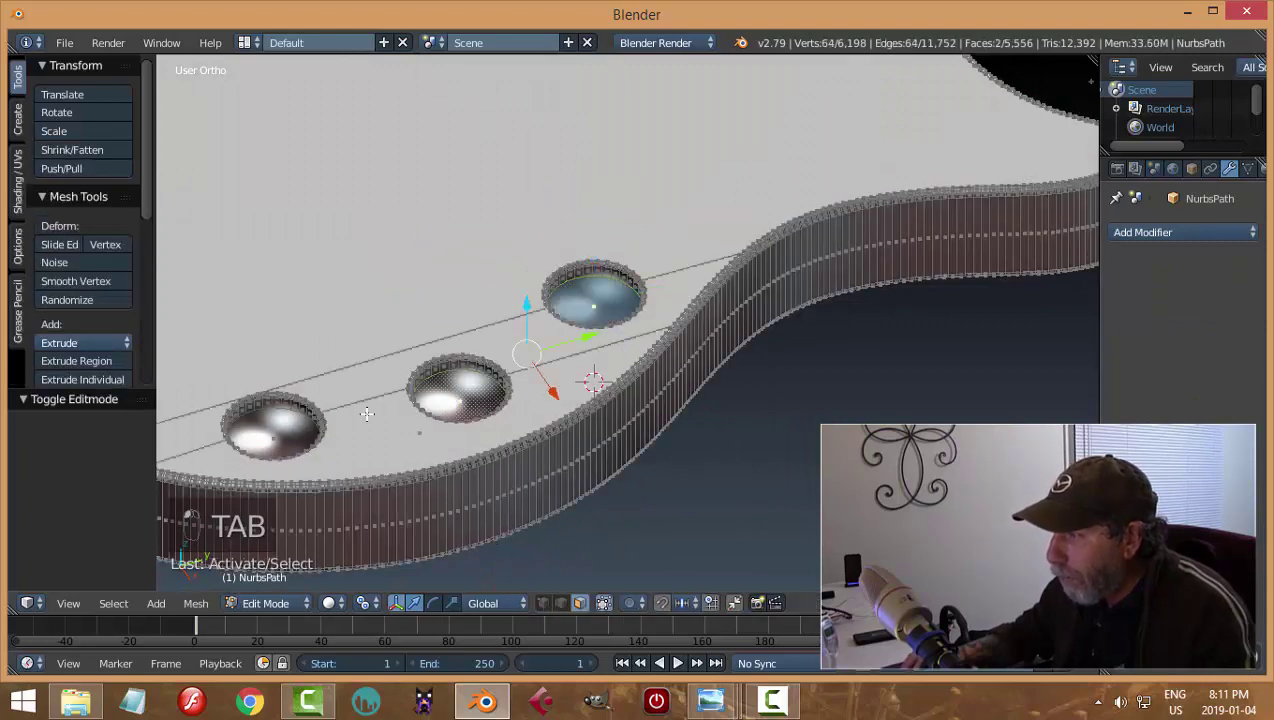
Step: Rework the hole faces under the knob in the body mesh and look into the hole
key("e")
key("Tab")
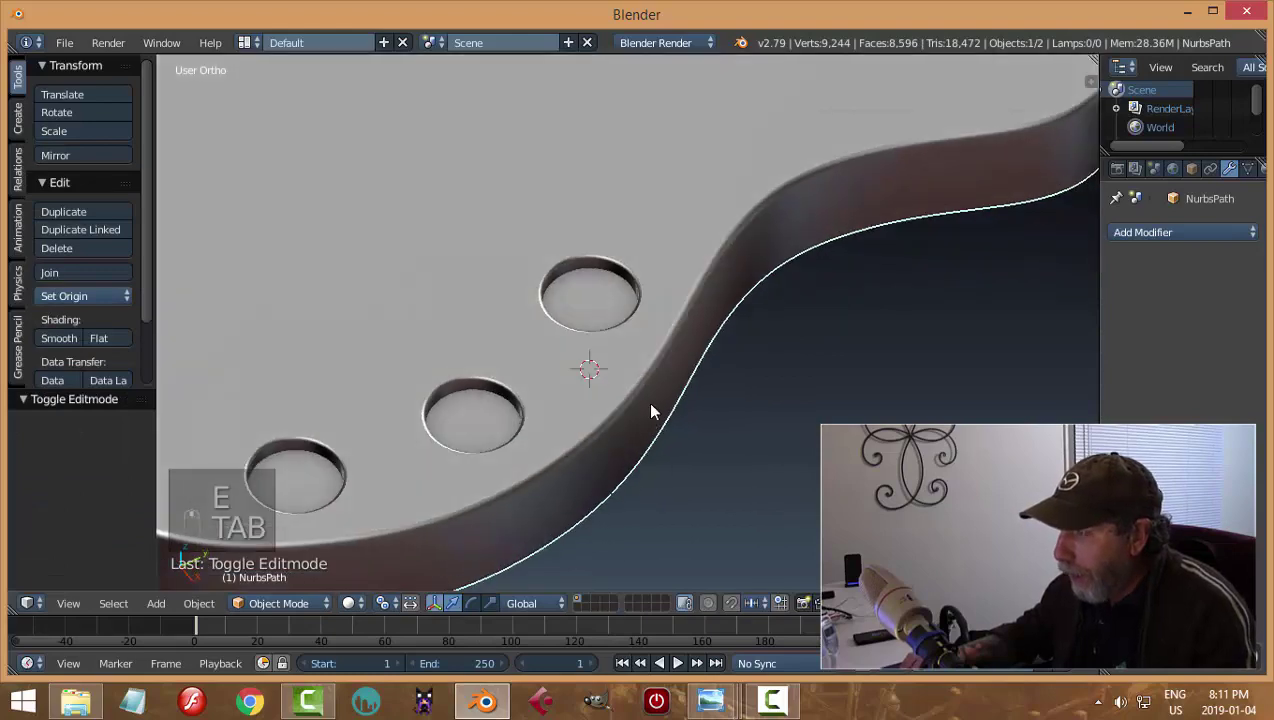
middle_click(679, 382)
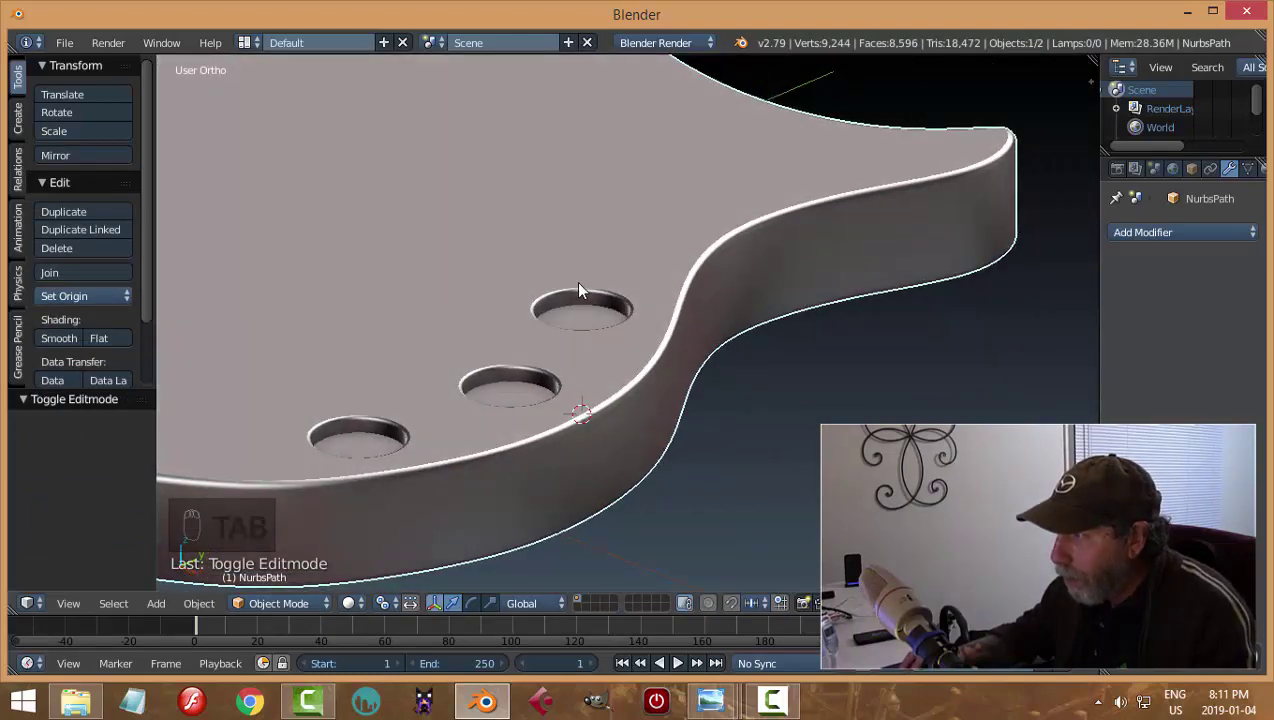
left_click_drag(625, 389, 705, 337)
Step: Unhide the knob, select it and resize it to fit the hole
key("alt+h")
key("a")
left_click_drag(596, 318, 378, 625)
left_click(378, 625)
key("s")
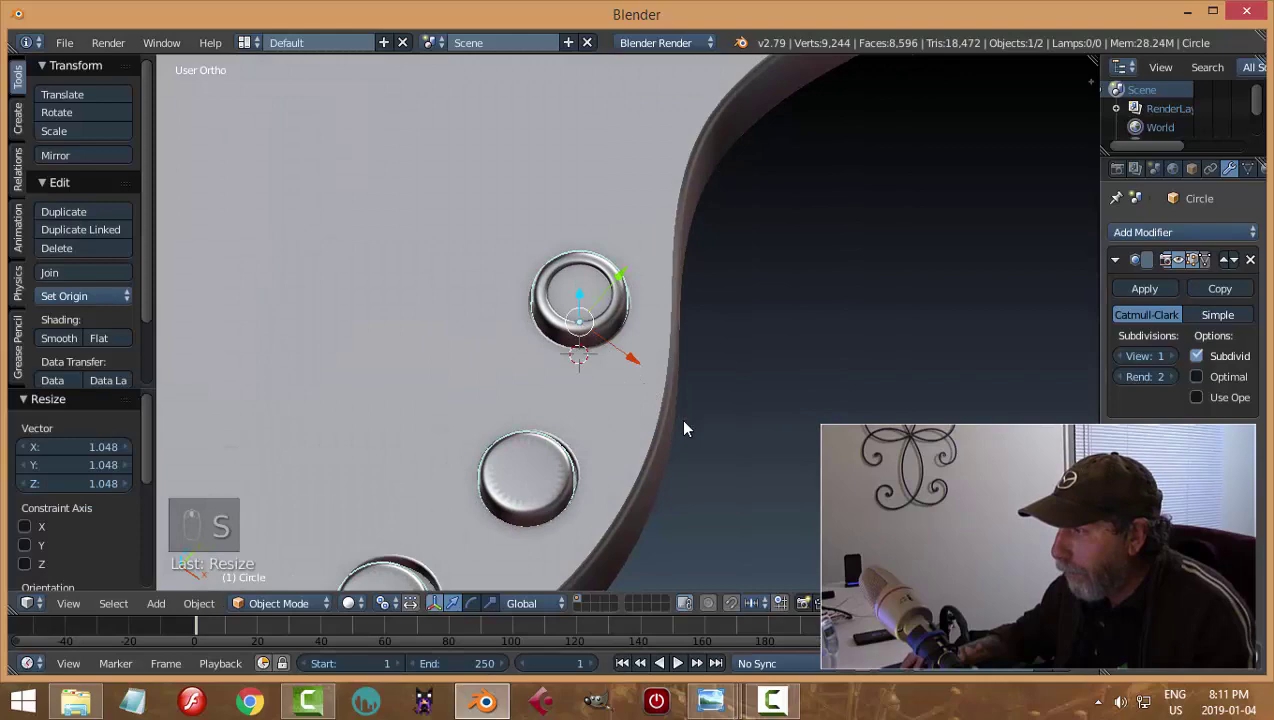
Step: Rescale the top knob's rim loops in Edit Mode, undoing stray attempts, to round the ring around its cap
key("a")
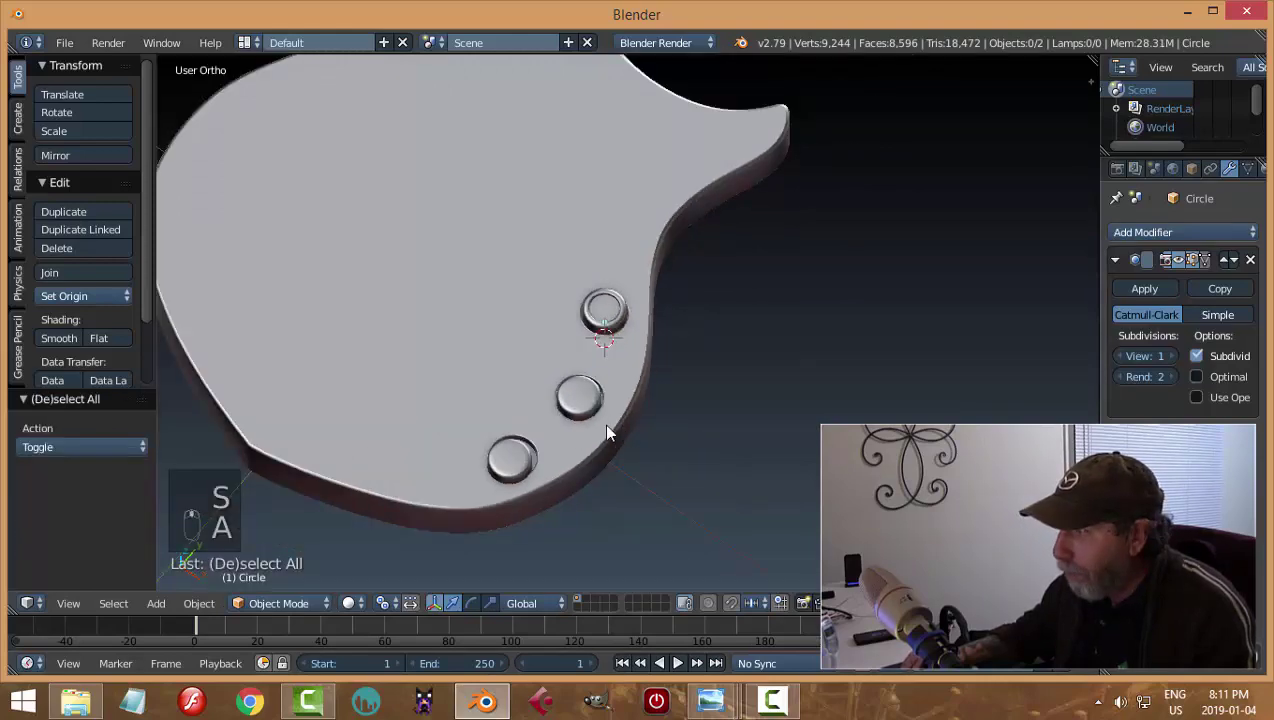
left_click_drag(611, 408, 670, 413)
key("s")
left_click(670, 413)
left_click_drag(670, 413, 706, 399)
key("a")
key("ctrl+z")
key("ctrl+z")
key("ctrl+z")
key("ctrl+z")
key("ctrl+z")
key("Tab")
key("a")
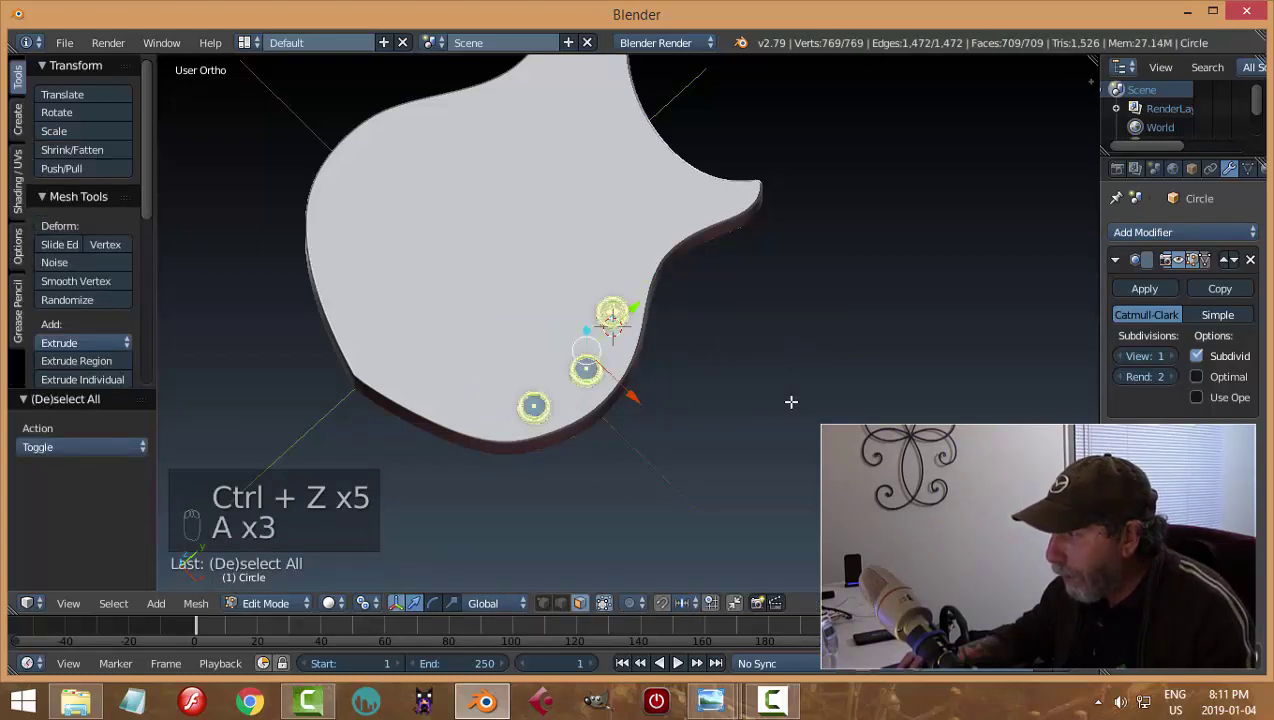
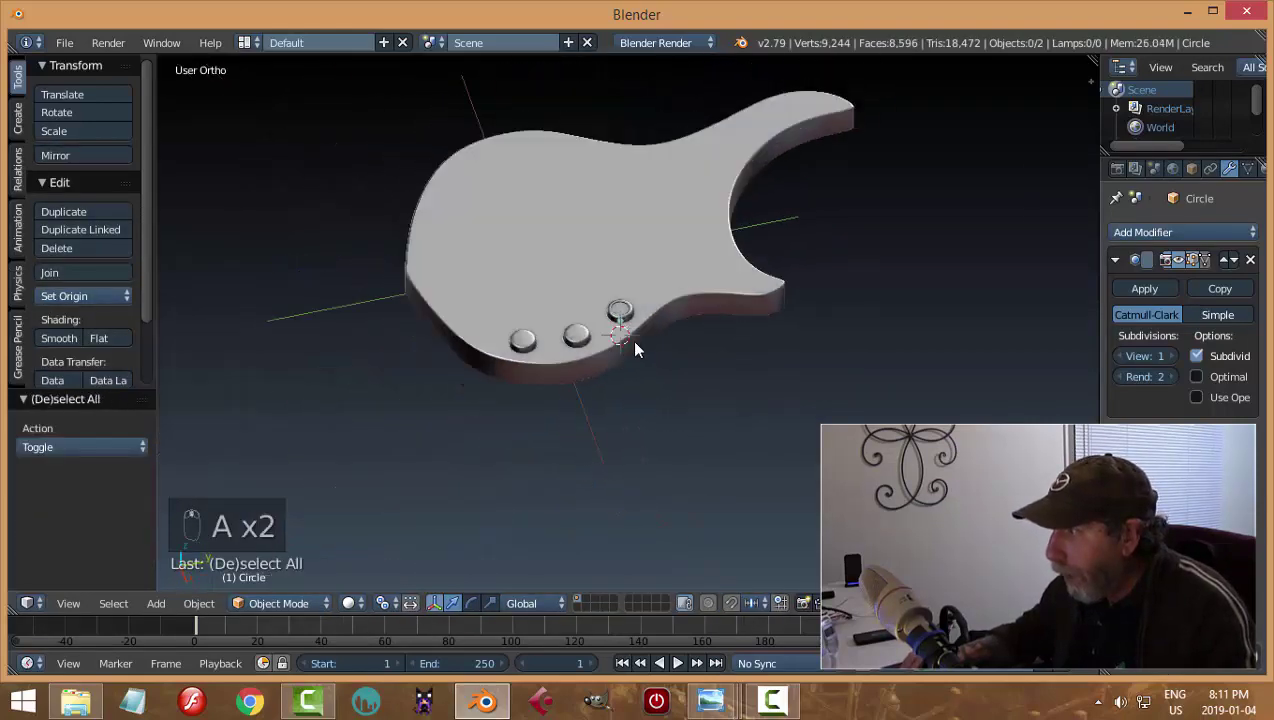
Step: Orbit and zoom in to inspect all three knobs seated in their holes
left_click_drag(739, 472, 670, 377)
middle_click(670, 370)
middle_click(675, 262)
left_click_drag(675, 262, 591, 402)
middle_click(724, 440)
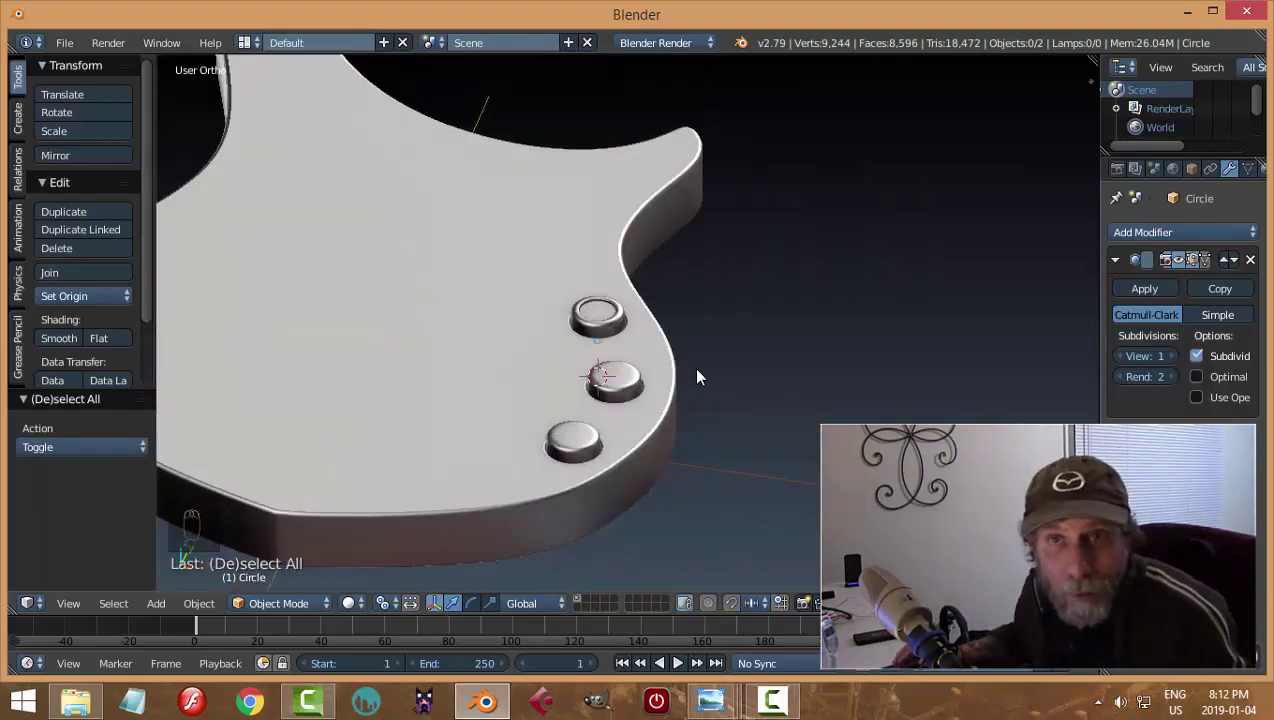